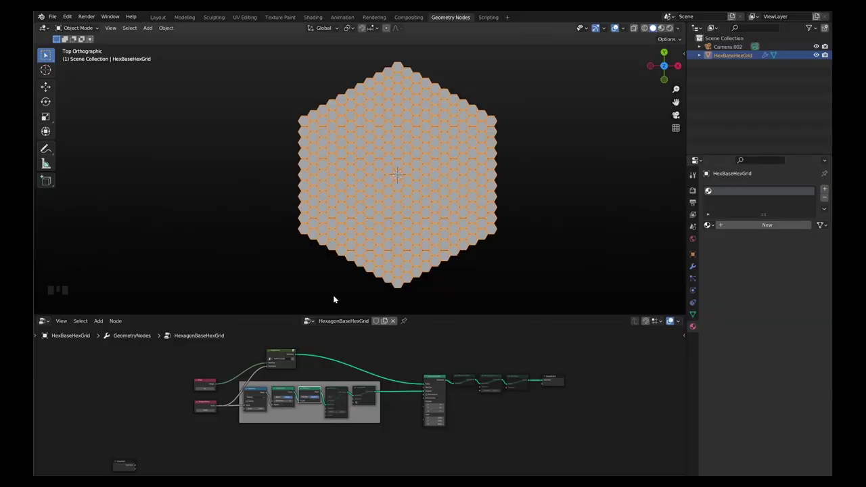
- Rename the hex grid object to Canopy and its node group to CanopySetup, toggling the sidebar
drag(53, 20, 215, 134)
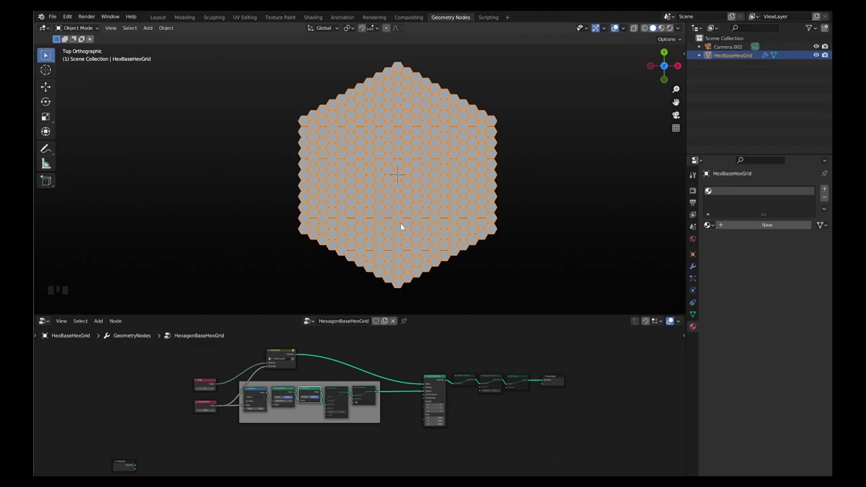
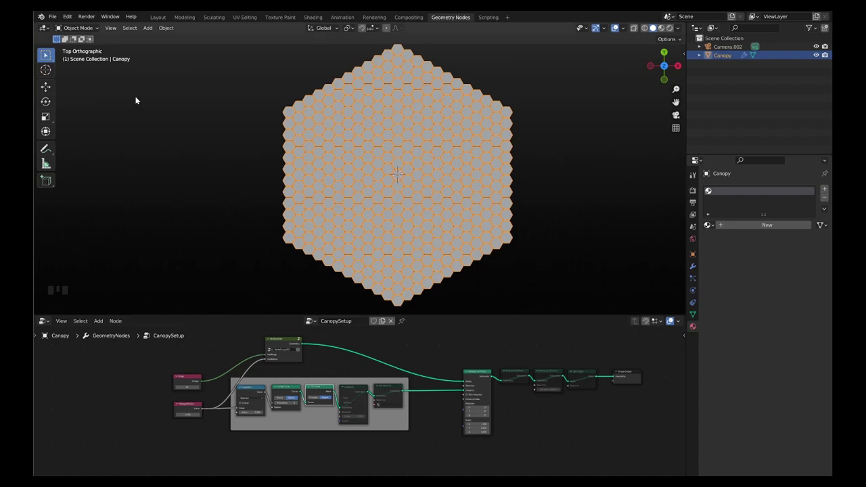
drag(71, 21, 257, 63)
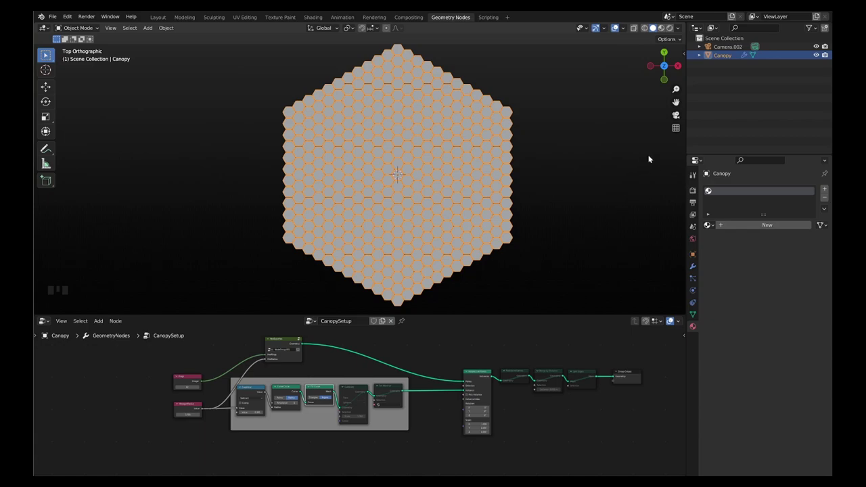
key(n)
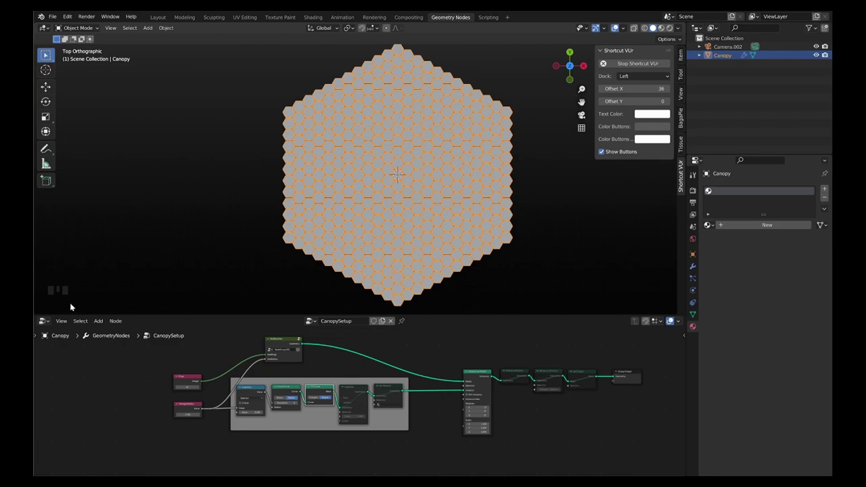
key(n)
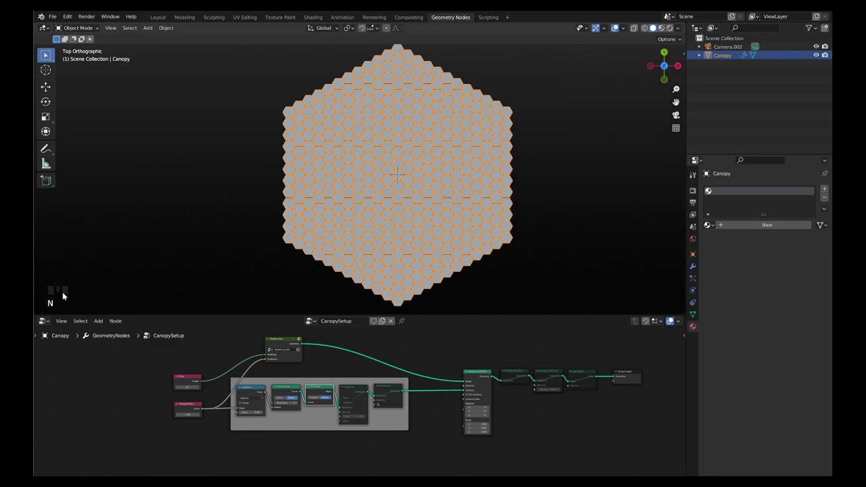
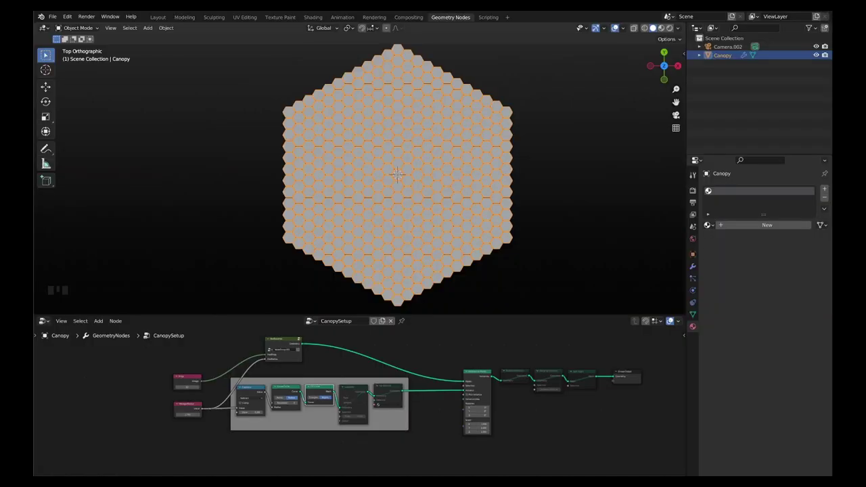
- Remove the Split Edges node from the canopy chain
scroll(up, 3)
click(574, 366)
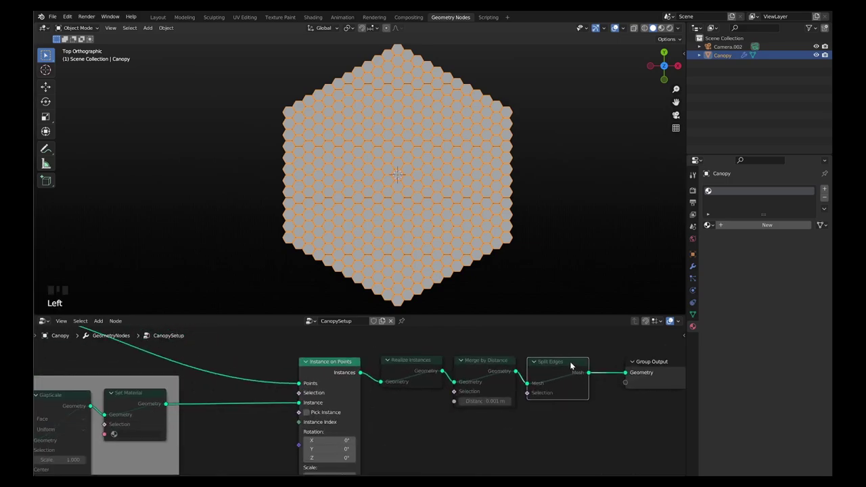
key(ctrl+x)
- Mute and unmute the Realize Instances node to compare instance counts
click(483, 364)
click(430, 360)
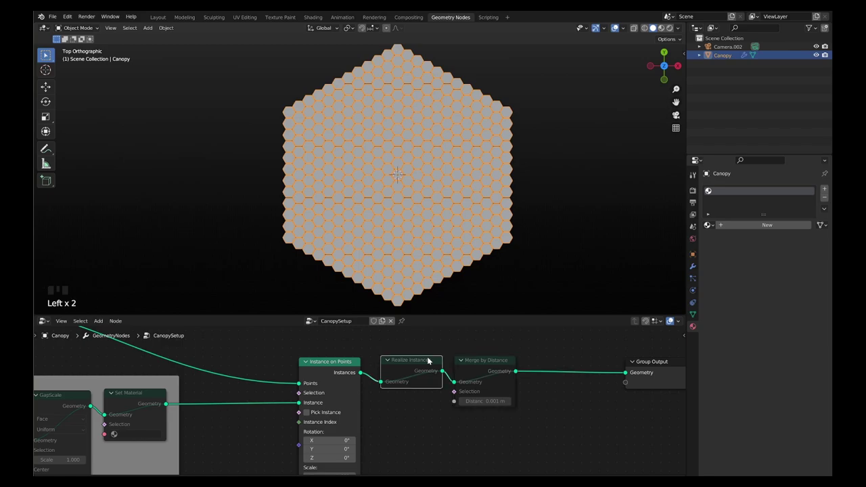
key(m)
click(501, 360)
key(m)
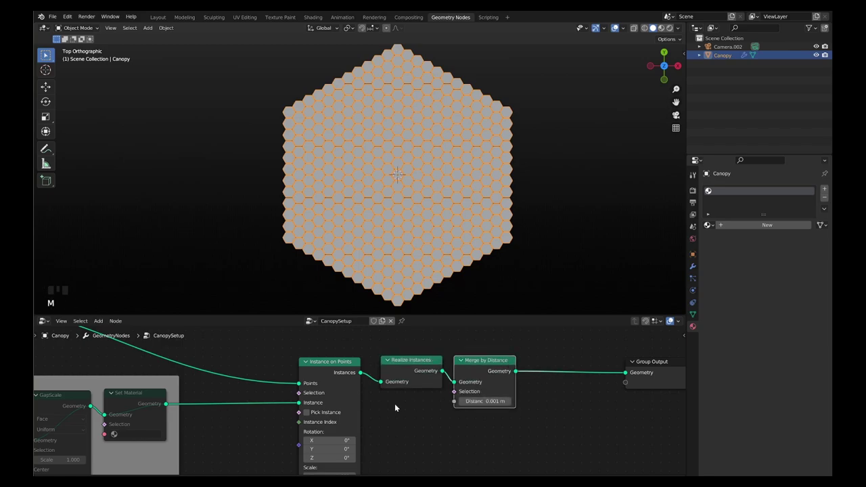
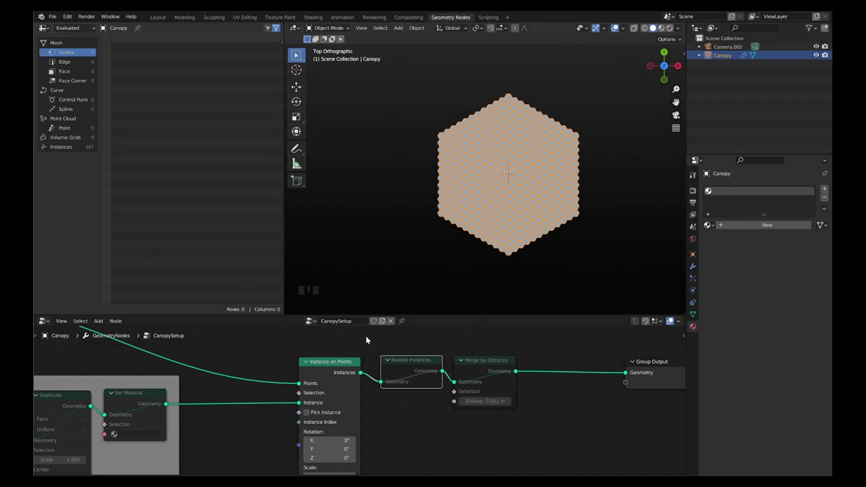
- Re-enable Realize Instances so the canopy merges into one ~2.4K-vertex mesh
click(411, 362)
key(m)
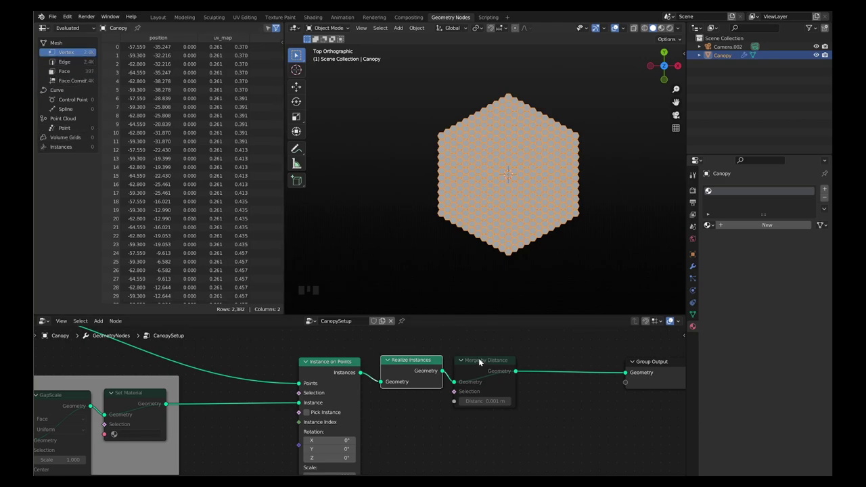
click(482, 361)
middle_click(483, 362)
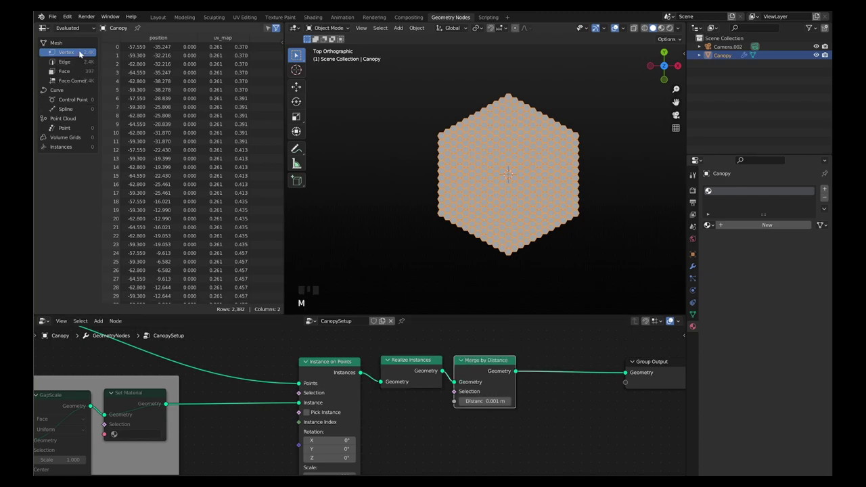
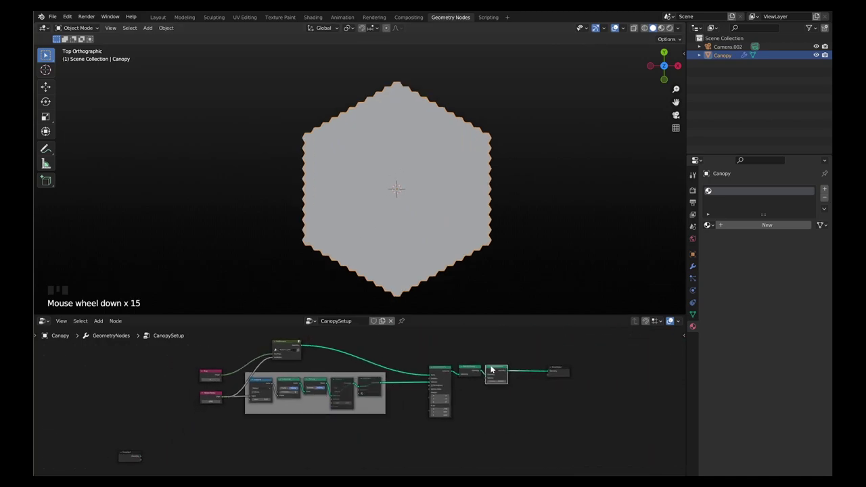
- Insert a Set Position node before Group Output and add a Position input node below it
scroll(up, 3)
scroll(down, 3)
scroll(up, 3)
scroll(down, 3)
scroll(up, 3)
click(537, 370)
scroll(down, 3)
scroll(up, 3)
drag(573, 378, 507, 371)
key(shift+a)
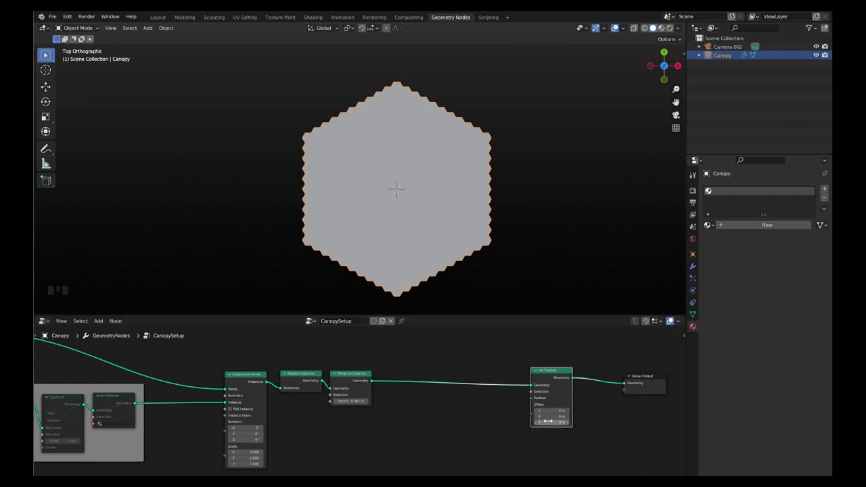
scroll(up, 3)
key(shift+a)
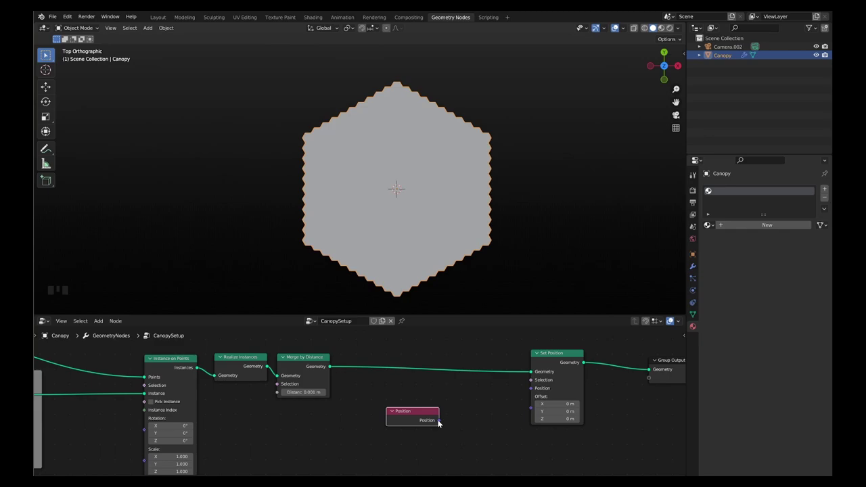
drag(441, 420, 426, 232)
- Add a Vector Math node set to Distance, wiring Position through it into the Offset
scroll(down, 3)
drag(440, 238, 476, 410)
scroll(up, 3)
key(shift+a)
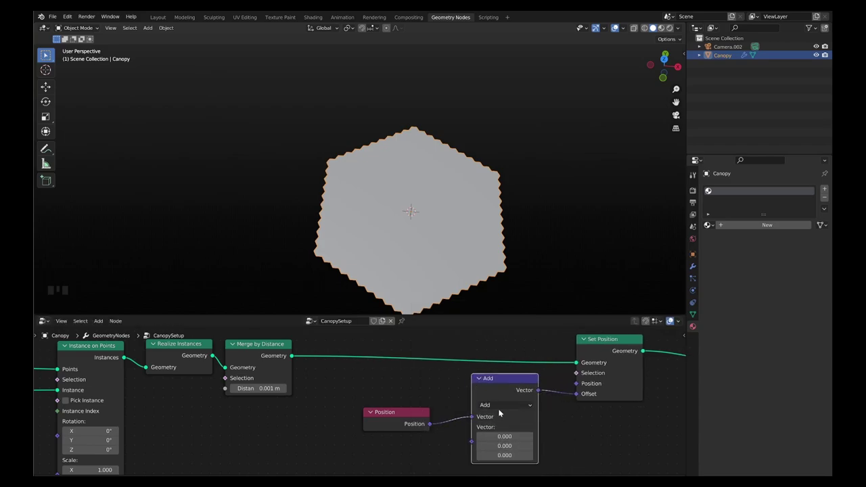
scroll(up, 3)
drag(509, 404, 540, 383)
drag(540, 385, 466, 201)
drag(466, 201, 376, 412)
click(376, 413)
click(495, 370)
scroll(down, 3)
click(401, 380)
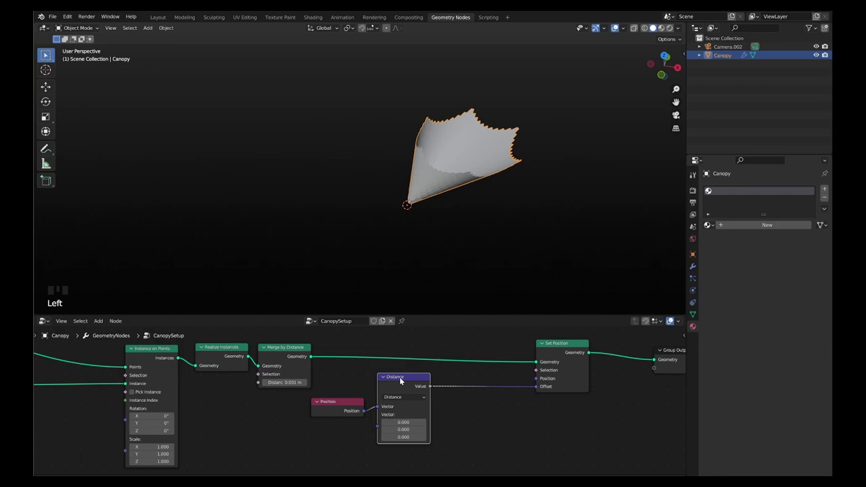
- Insert a Vector Math Multiply with Z=1 before the Offset input
key(shift+d)
click(46, 331)
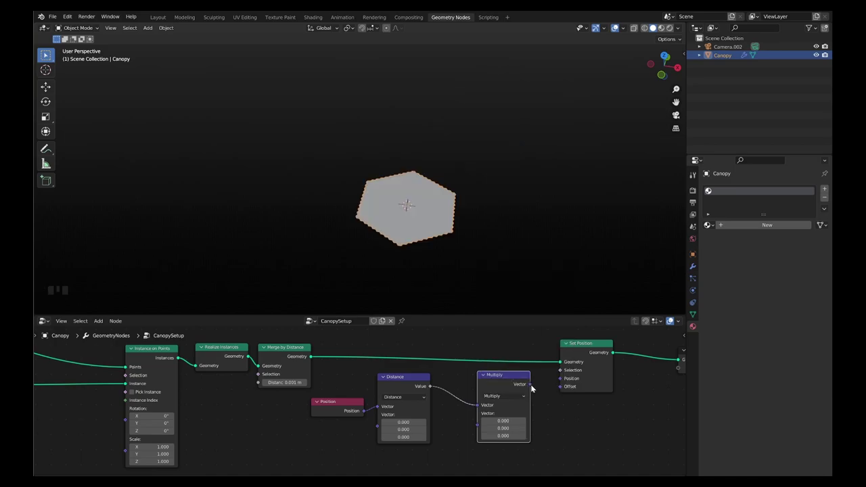
click(45, 330)
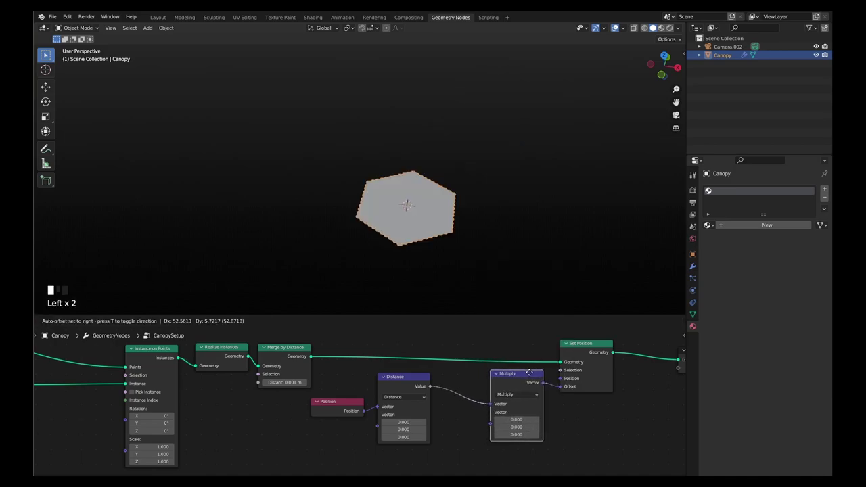
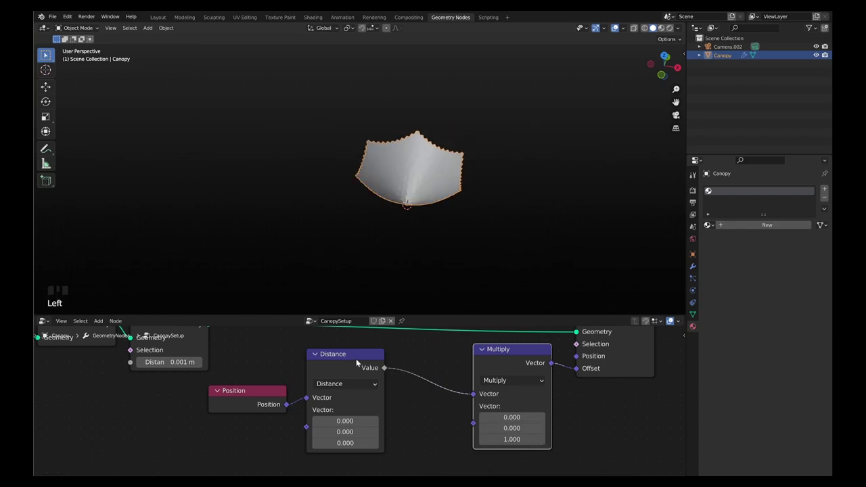
scroll(down, 3)
drag(590, 340, 450, 390)
- Insert a Math node set to Sine between Distance and Multiply for concentric ripples
key(shift+a)
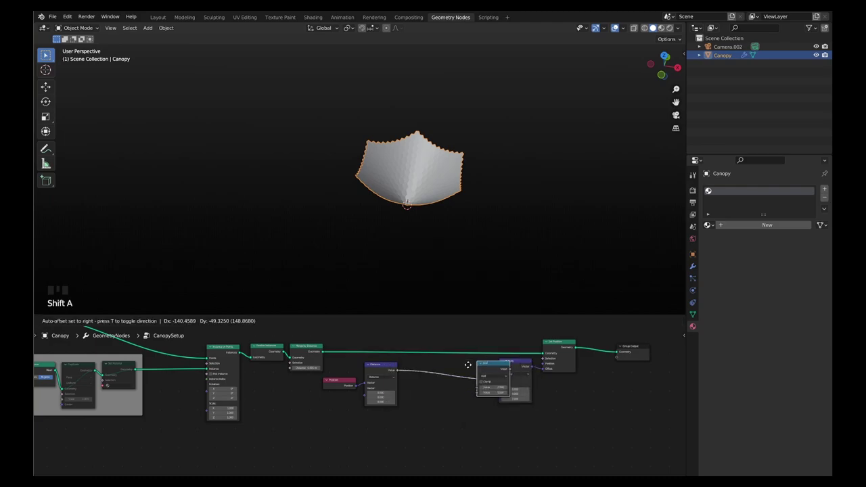
scroll(up, 3)
drag(462, 374, 474, 352)
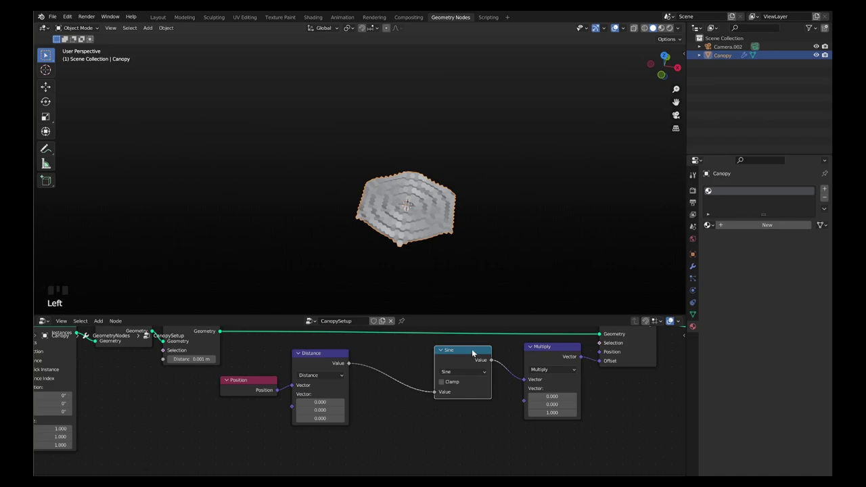
- Duplicate the math nodes to scale the distance before the Sine and add a Value node
key(shift+d)
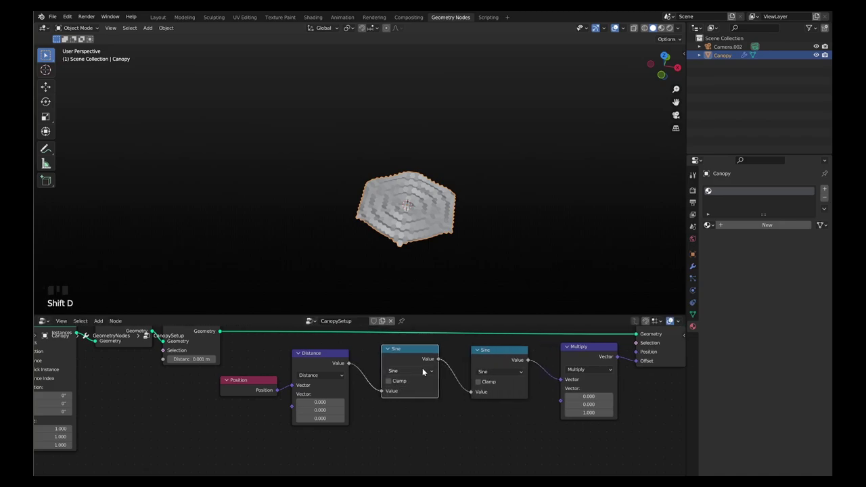
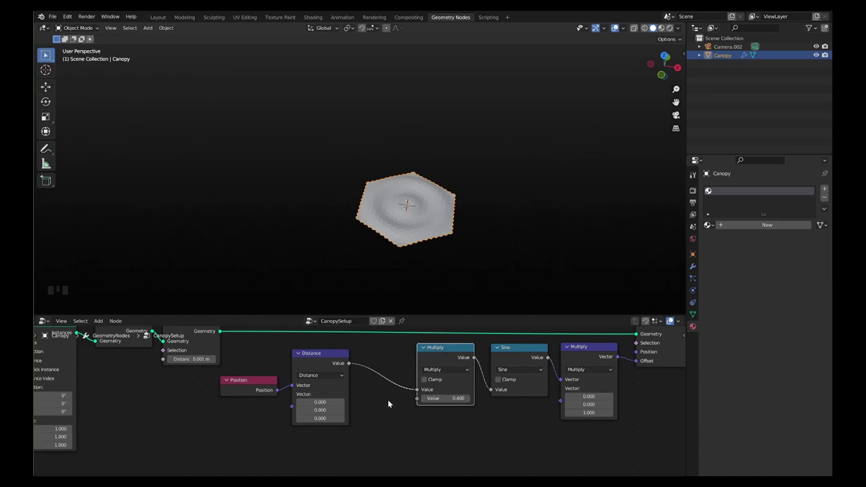
key(shift+a)
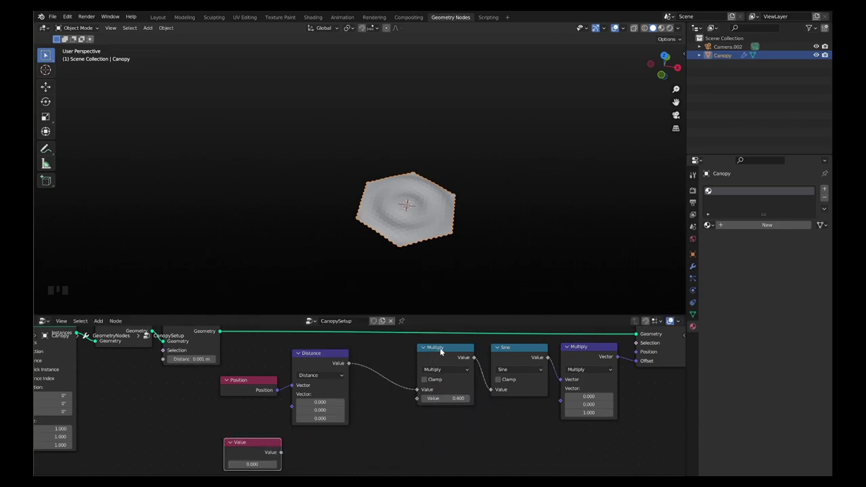
click(442, 347)
key(shift+d)
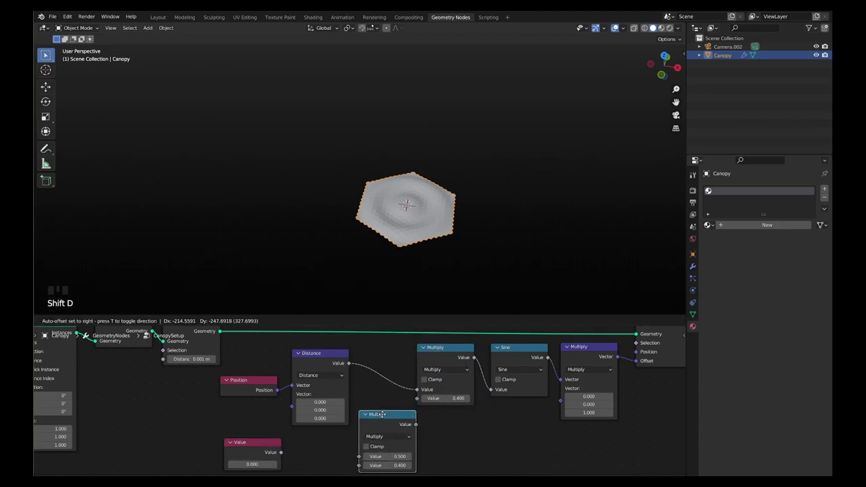
drag(387, 438, 455, 334)
- Feed Value 3.142 through a Divide by 28 into the Multiply input
scroll(down, 3)
scroll(up, 3)
drag(401, 374, 276, 426)
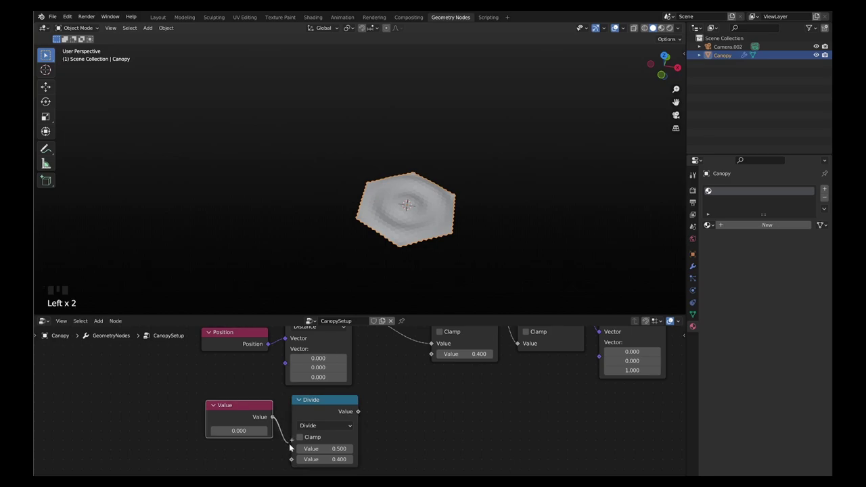
click(359, 414)
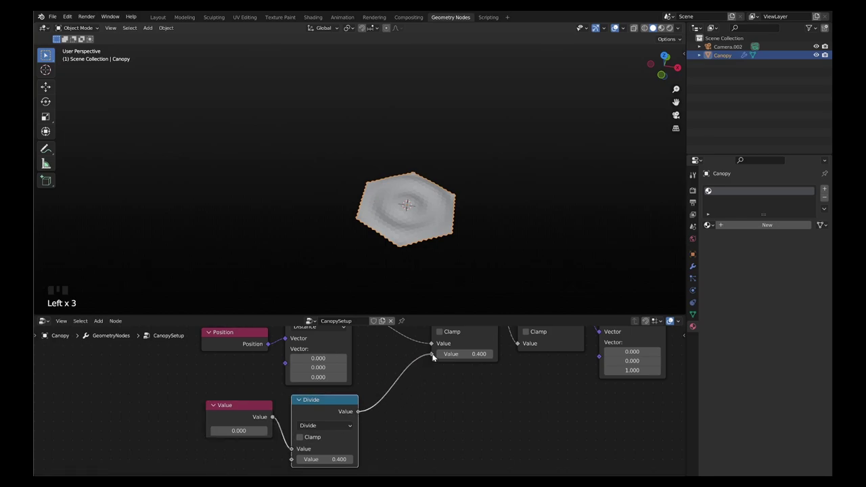
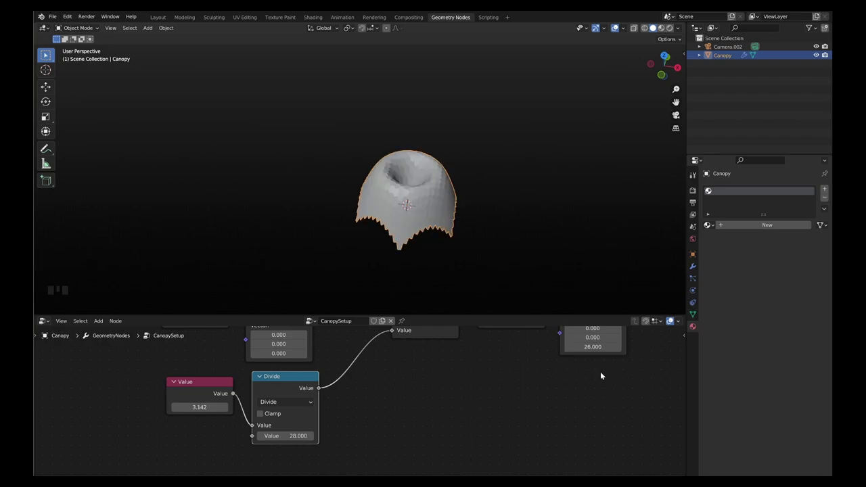
- Orbit the viewport to inspect the flared funnel canopy from above and the side
scroll(down, 3)
scroll(up, 3)
drag(503, 371, 414, 310)
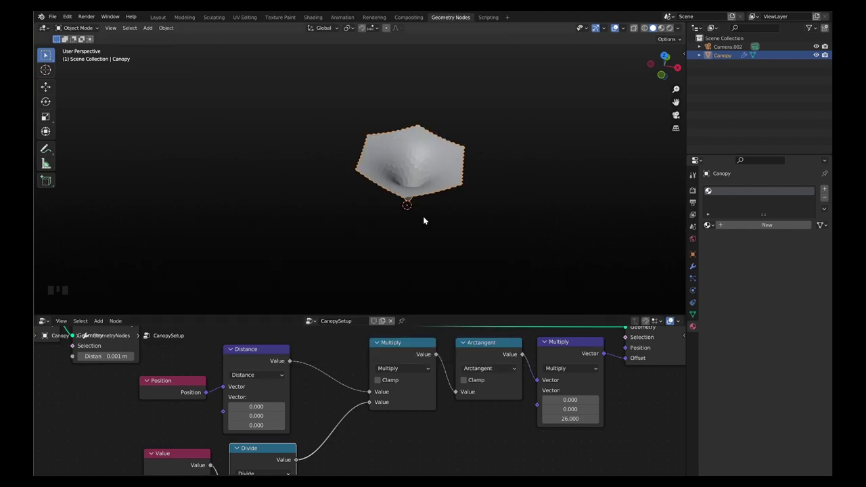
drag(427, 219, 412, 371)
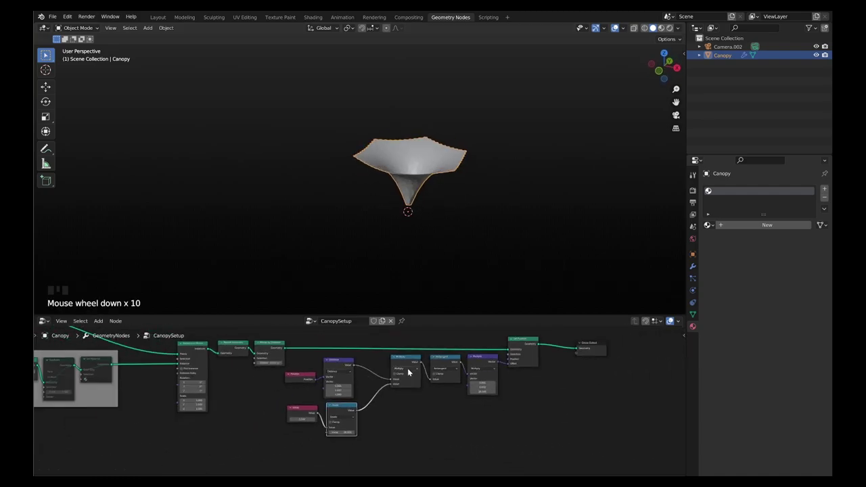
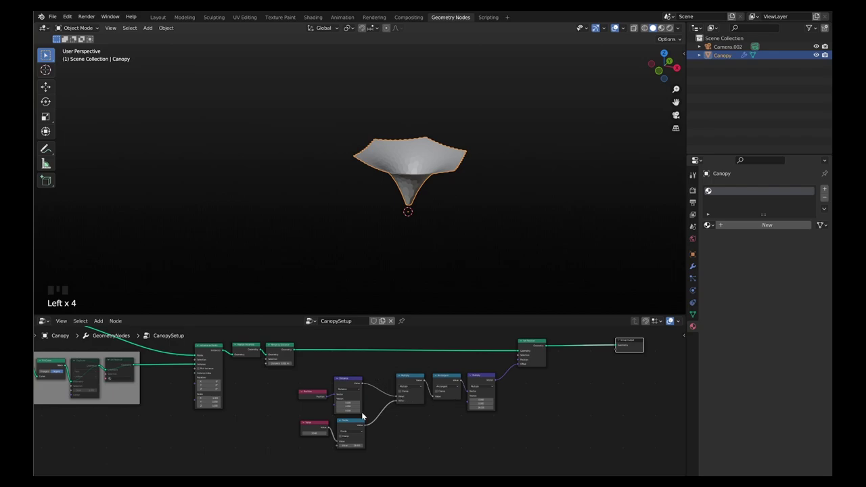
- Box-select all the canopy shape-math nodes and wrap them in one frame
scroll(up, 3)
click(351, 421)
drag(381, 353, 442, 413)
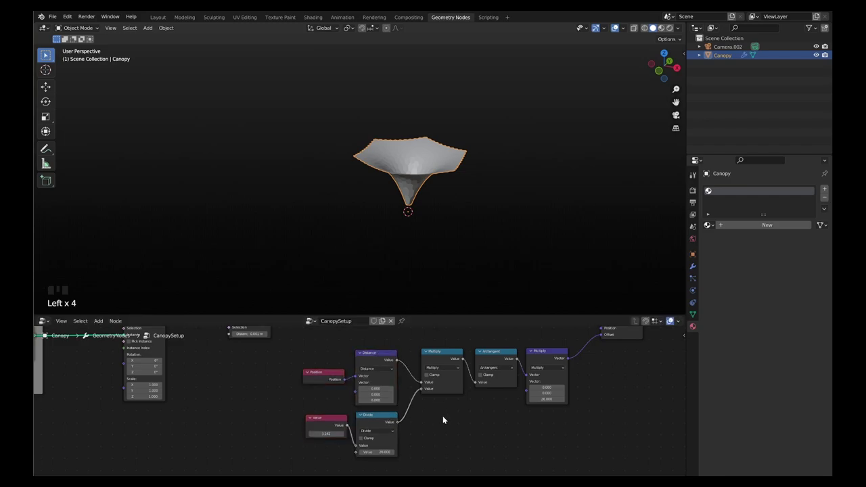
scroll(down, 3)
drag(316, 350, 565, 460)
key(shift+p)
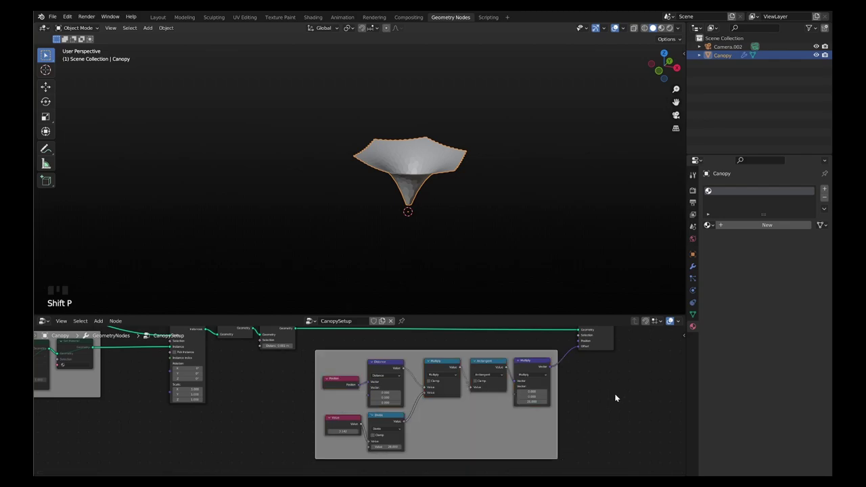
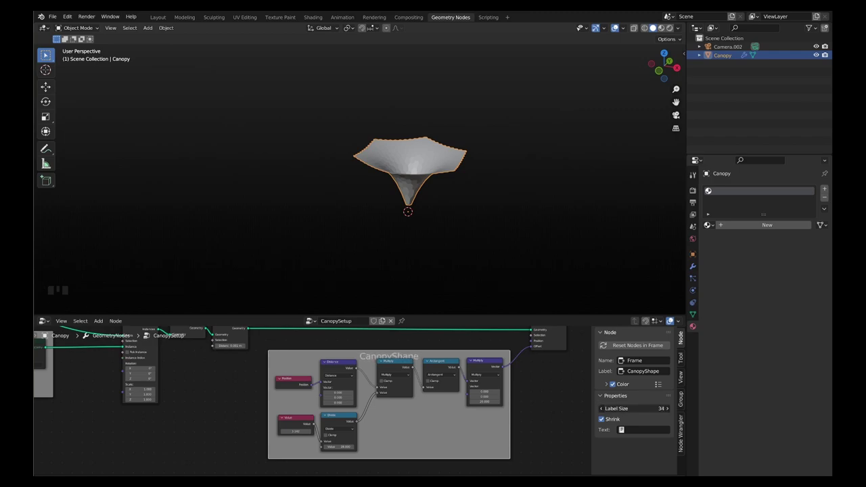
- Label the frame CanopyShape with label size 35
scroll(down, 3)
scroll(up, 3)
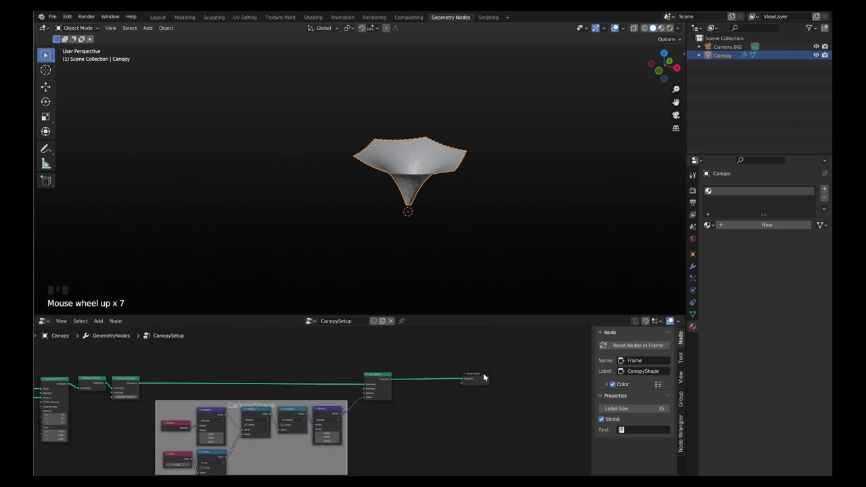
- Drop a Transform Geometry node between Set Position and the moved Group Output
drag(534, 376, 491, 376)
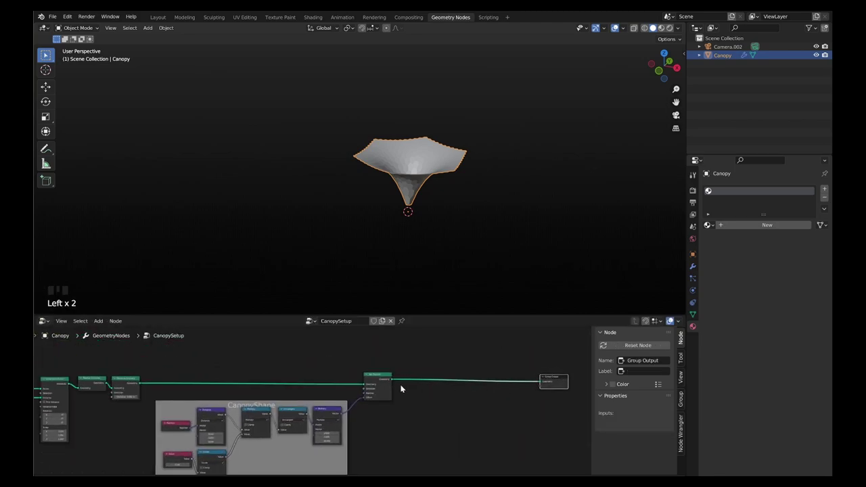
key(shift+a)
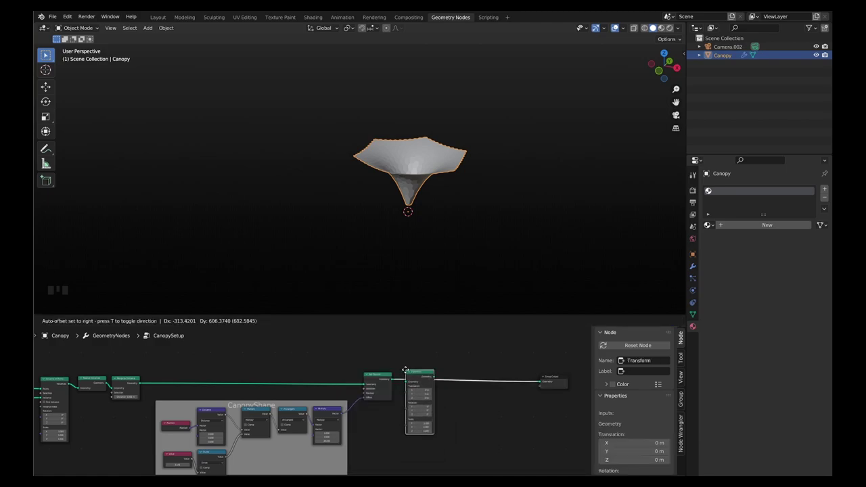
- Zoom around the Transform node and bring up the Mesh node category to add a node after it
scroll(up, 3)
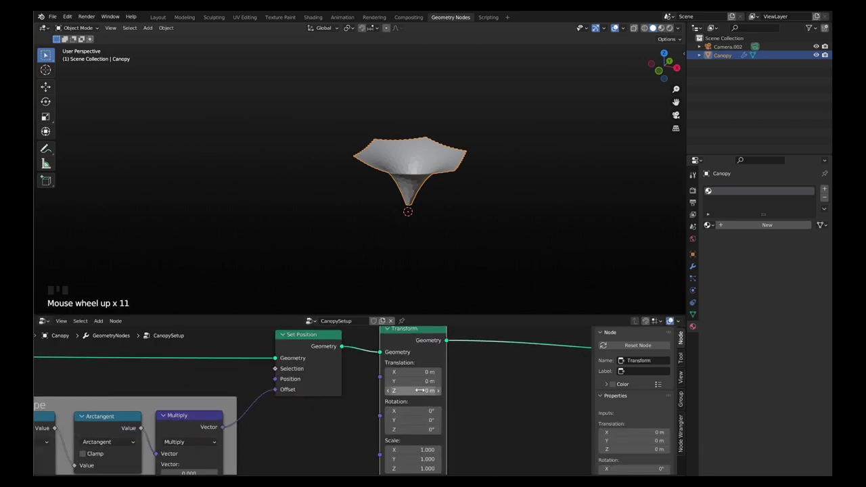
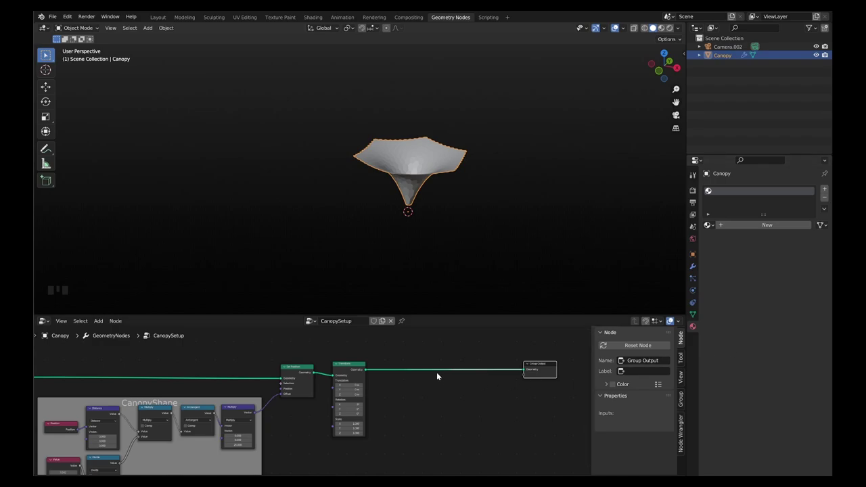
scroll(up, 3)
scroll(down, 3)
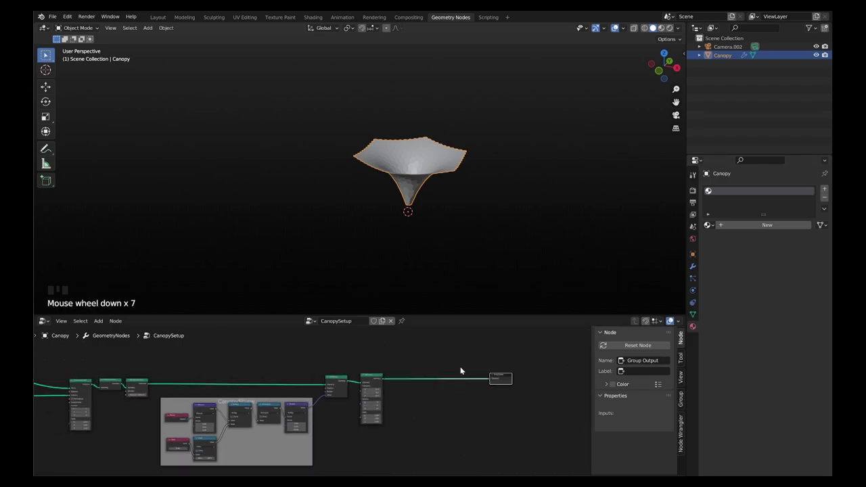
scroll(up, 3)
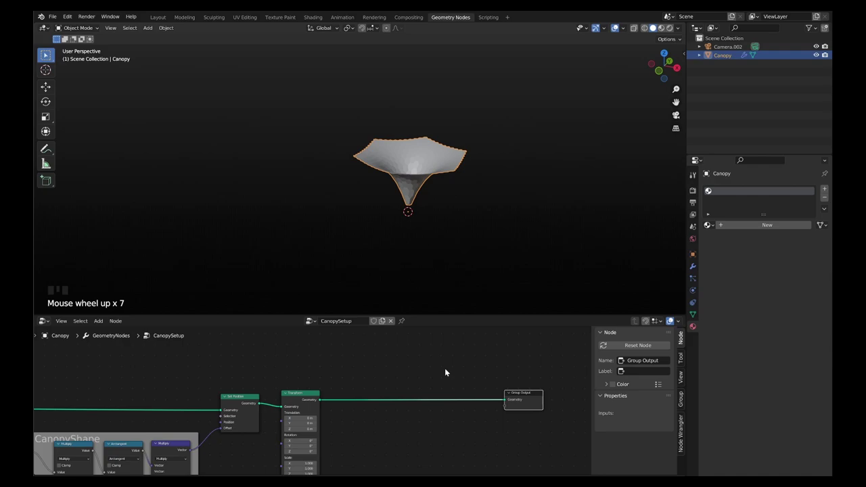
click(447, 371)
- Add Mesh to Curve, Curve to Mesh and Curve Circle nodes after the Transform node
key(shift+a)
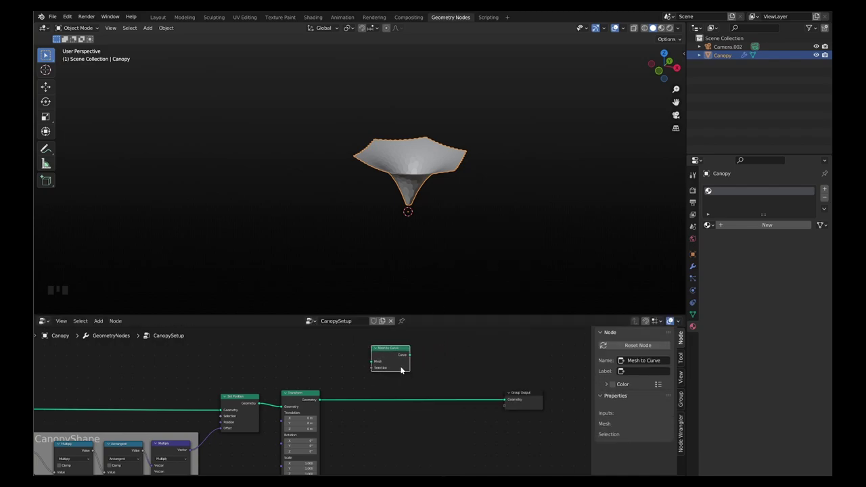
key(shift+a)
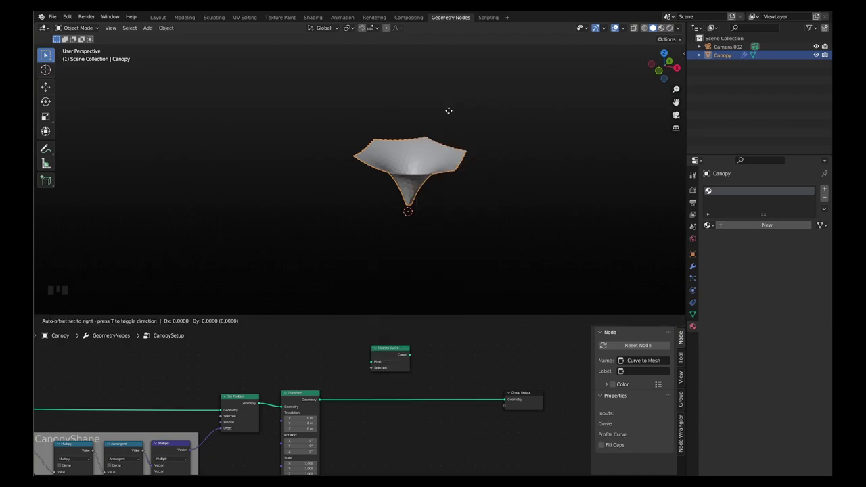
key(shift+a)
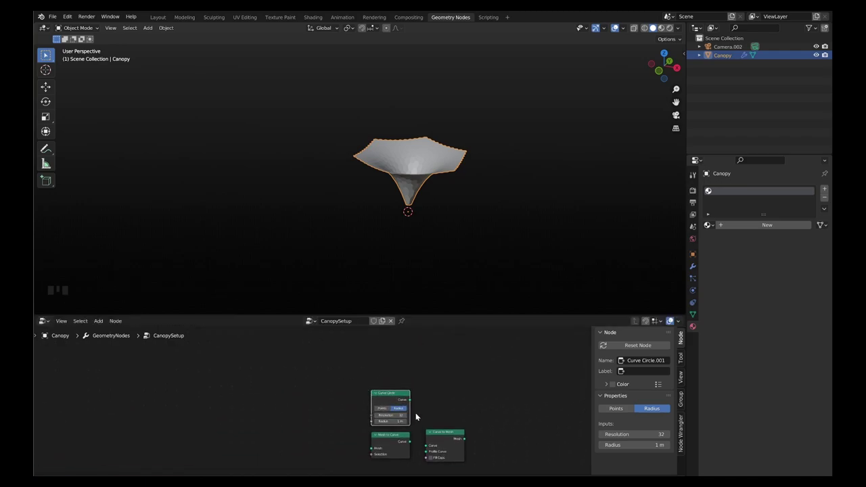
scroll(down, 3)
scroll(up, 3)
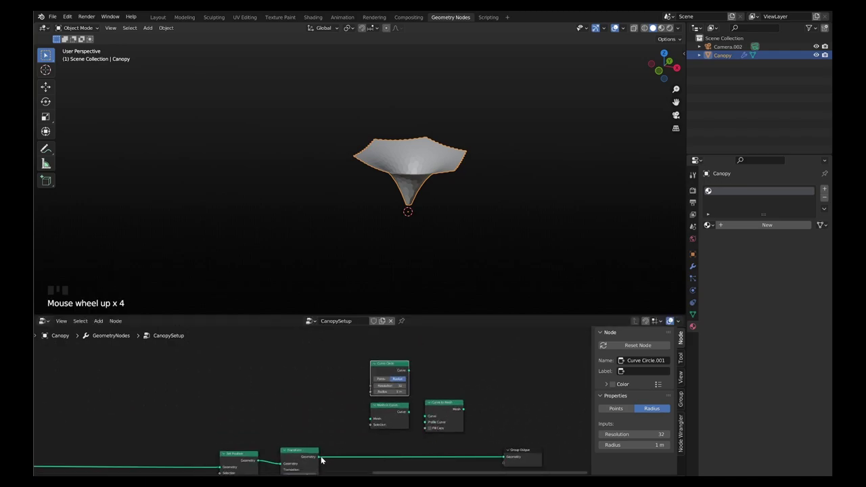
- Sweep the canopy edges with a 6-sided, 0.15 m circle profile and feed the tubes to Group Output
drag(322, 457, 410, 415)
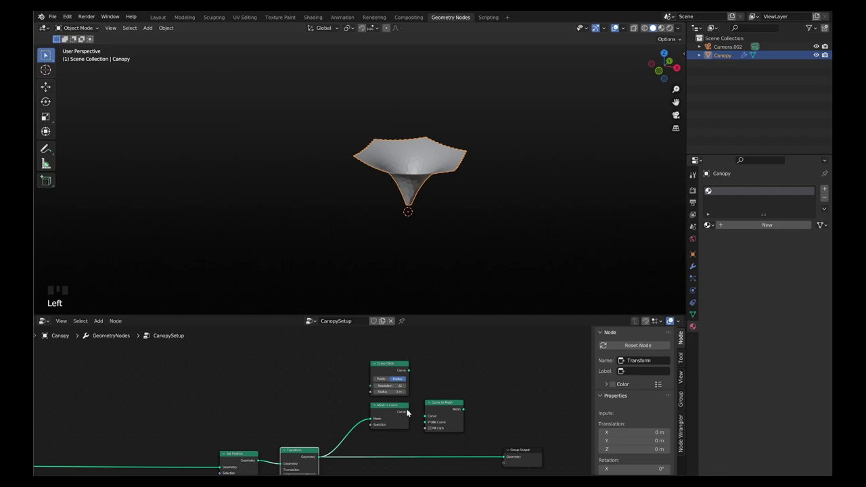
drag(411, 414, 414, 380)
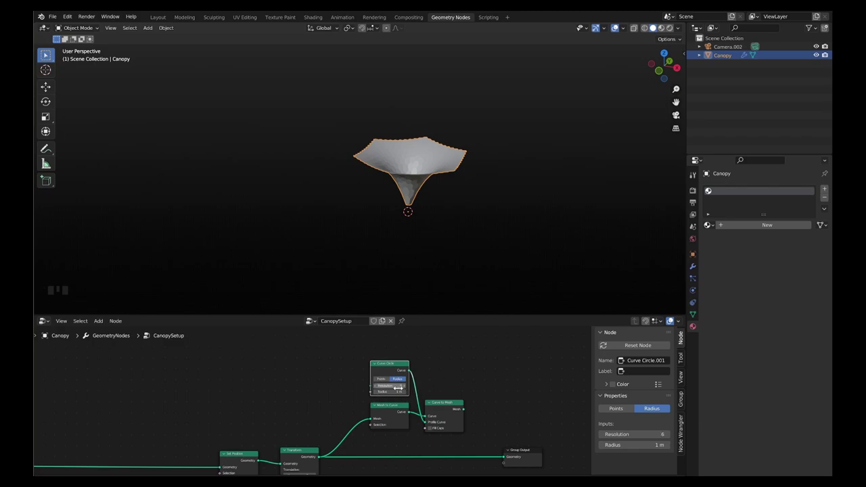
click(45, 330)
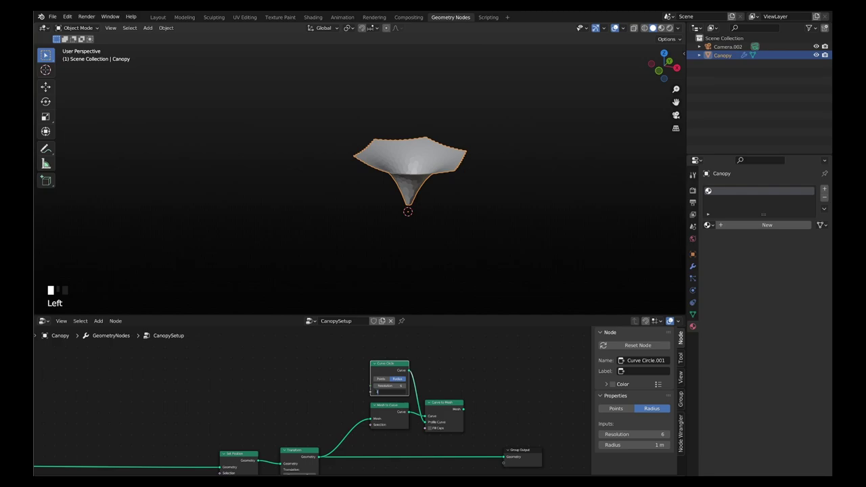
scroll(down, 3)
scroll(up, 3)
click(458, 392)
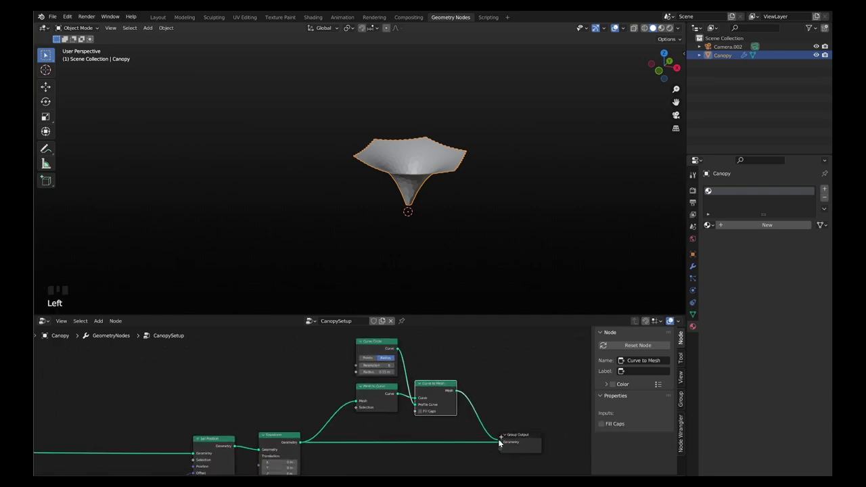
click(521, 436)
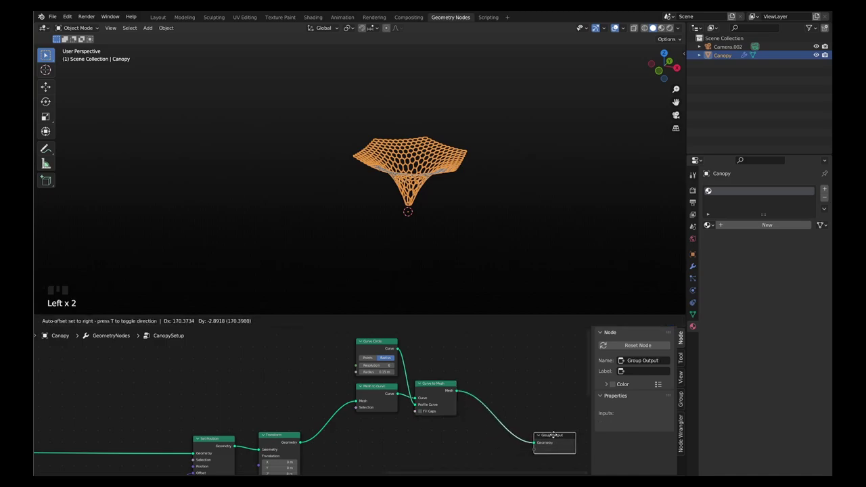
- Add Set Shade Smooth and Set Material nodes to the tube chain before the output
key(shift+a)
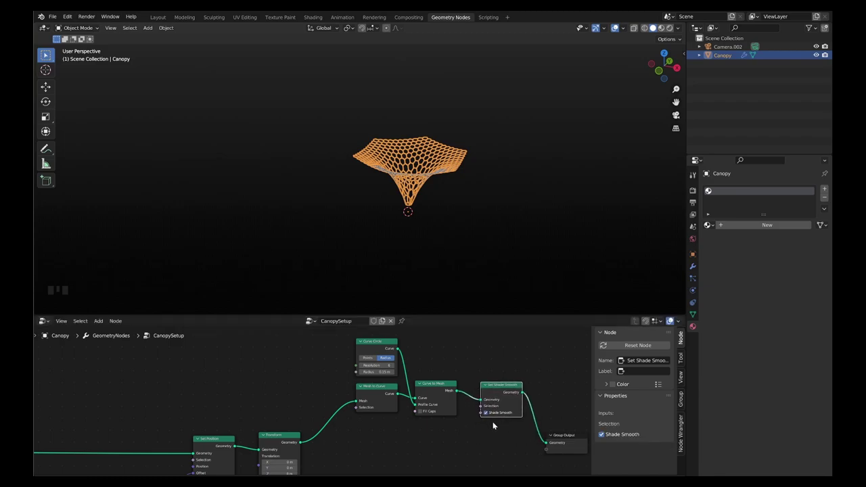
scroll(up, 3)
scroll(down, 3)
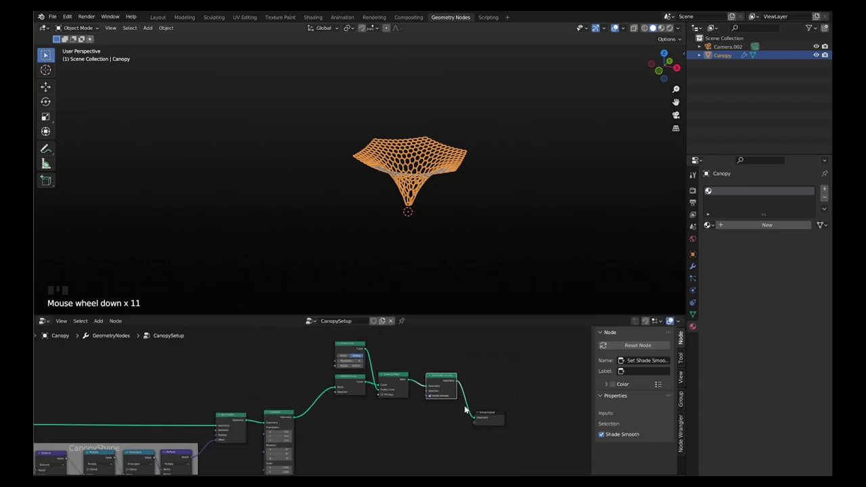
click(489, 416)
key(shift+a)
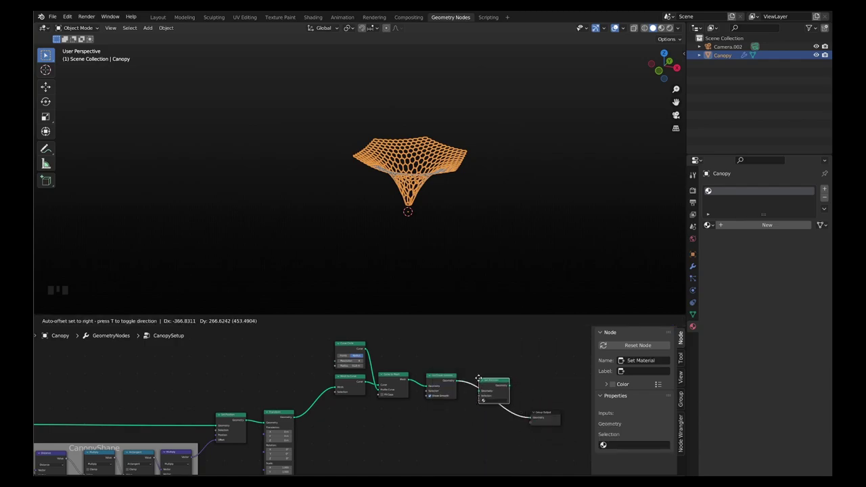
- Move Group Output right and group the frame-building nodes inside a node frame
click(545, 415)
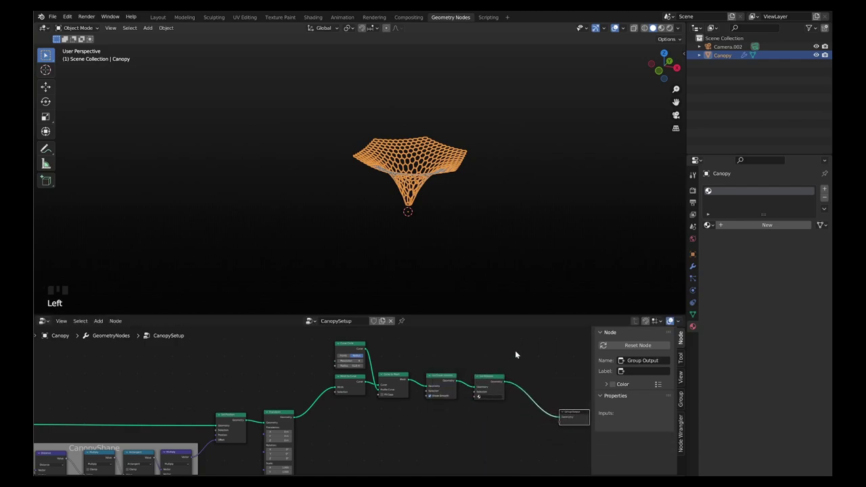
drag(520, 344, 336, 411)
key(shift+p)
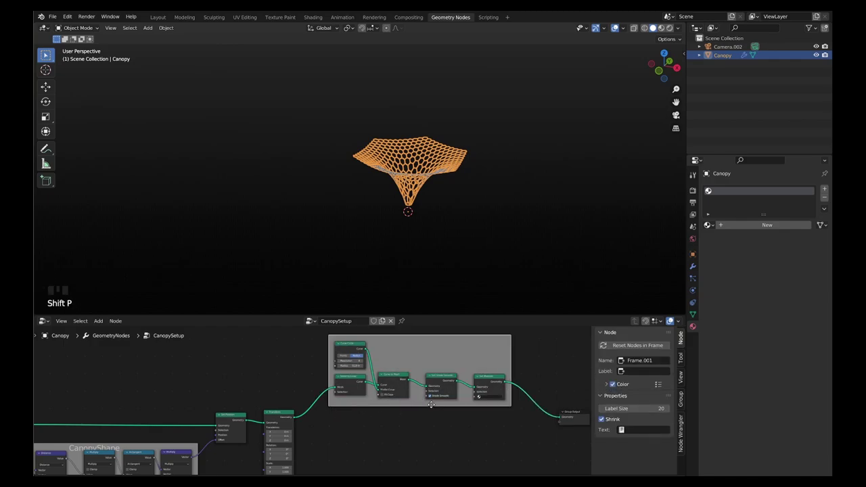
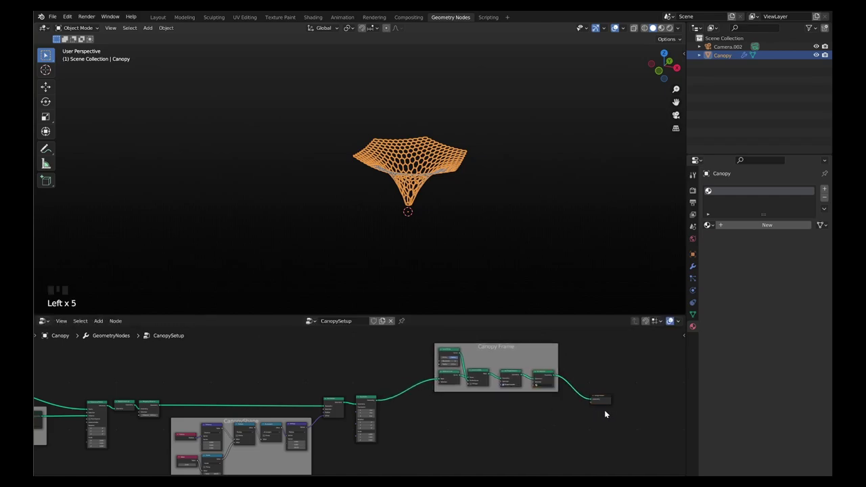
- Label the node frame 'Canopy Frame' and zoom out over the node chain
scroll(down, 3)
scroll(up, 3)
- Branch Transform into Split Edges, Scale Elements at 0.95 and Extrude Mesh for the panels
key(shift+a)
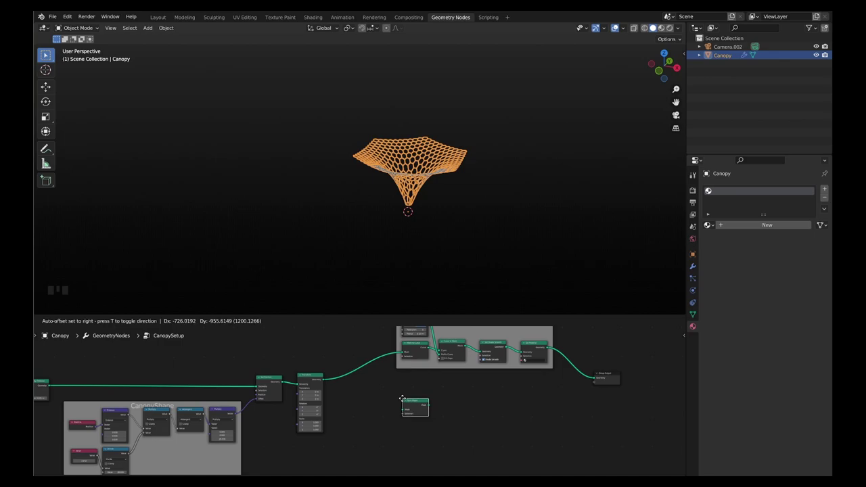
key(shift+a)
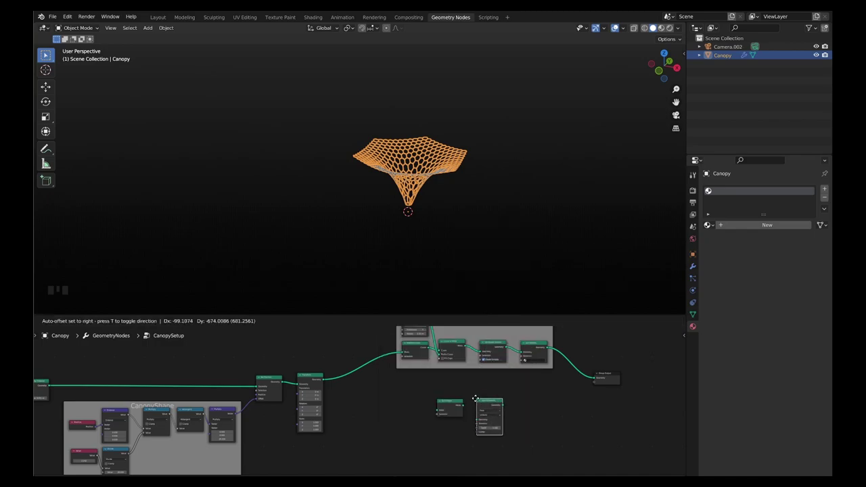
key(shift+a)
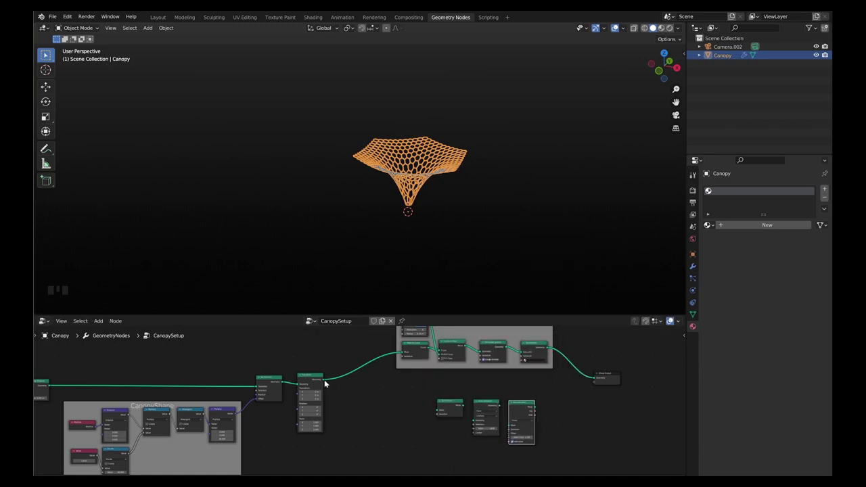
drag(326, 382, 486, 428)
scroll(up, 3)
click(445, 391)
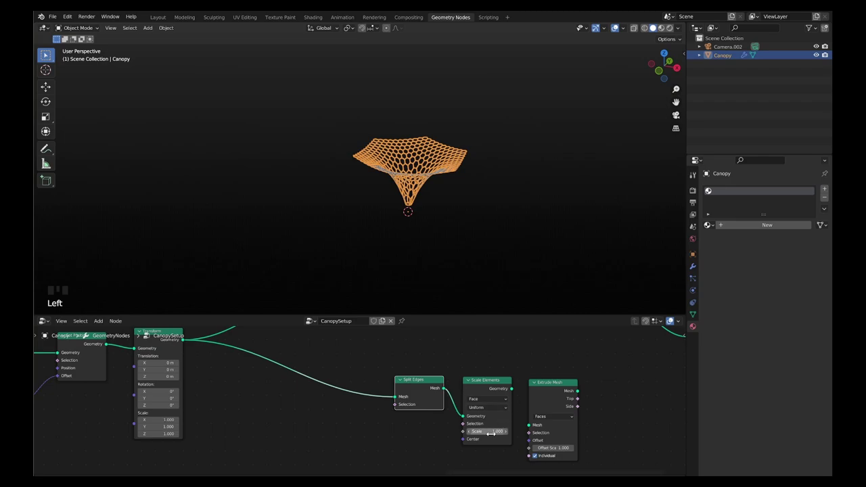
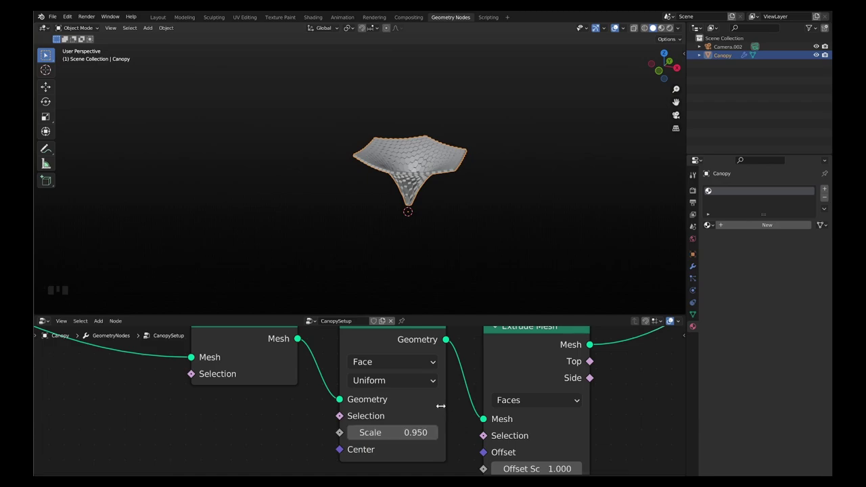
- Join the extruded panels with the tube frame and set Extrude Mesh Offset Scale to 0.02
scroll(down, 3)
scroll(up, 3)
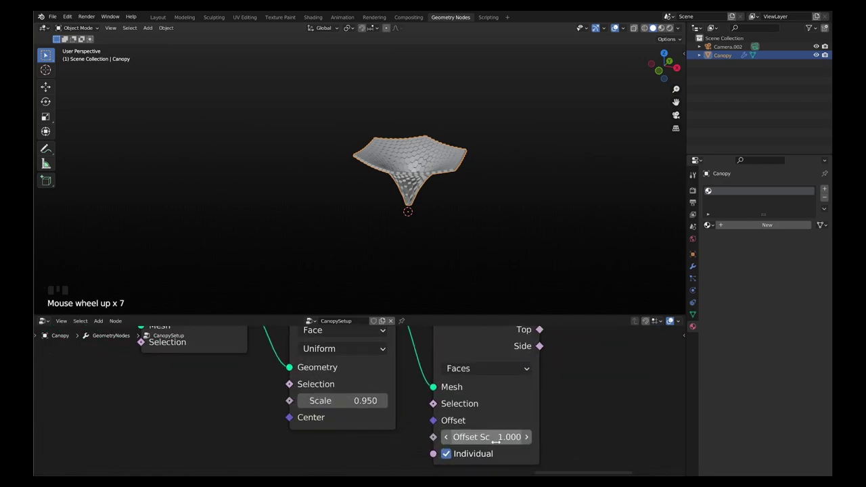
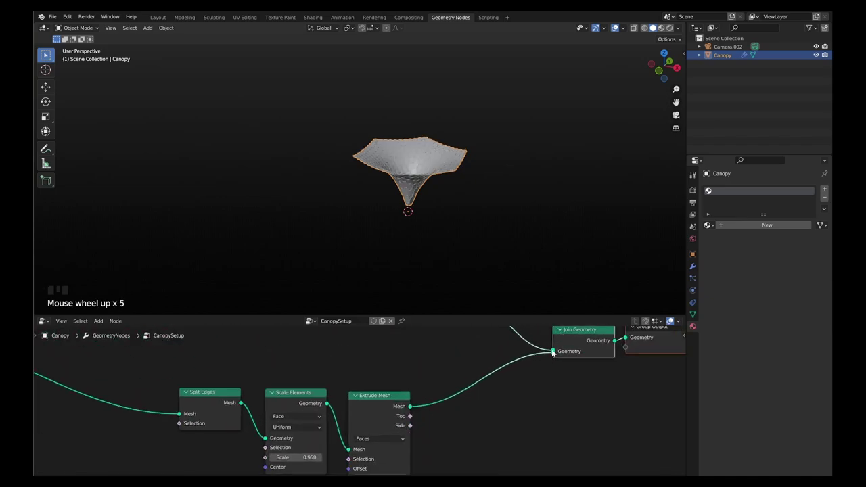
drag(553, 351, 415, 175)
scroll(up, 3)
drag(420, 194, 506, 181)
click(506, 181)
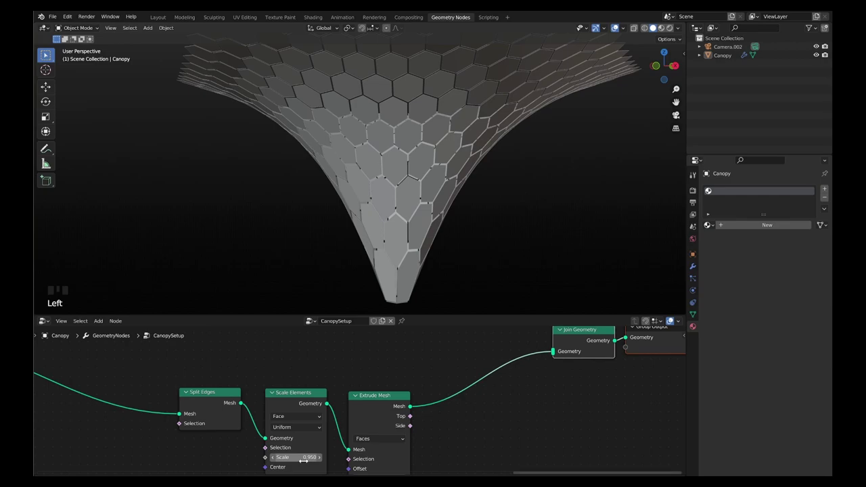
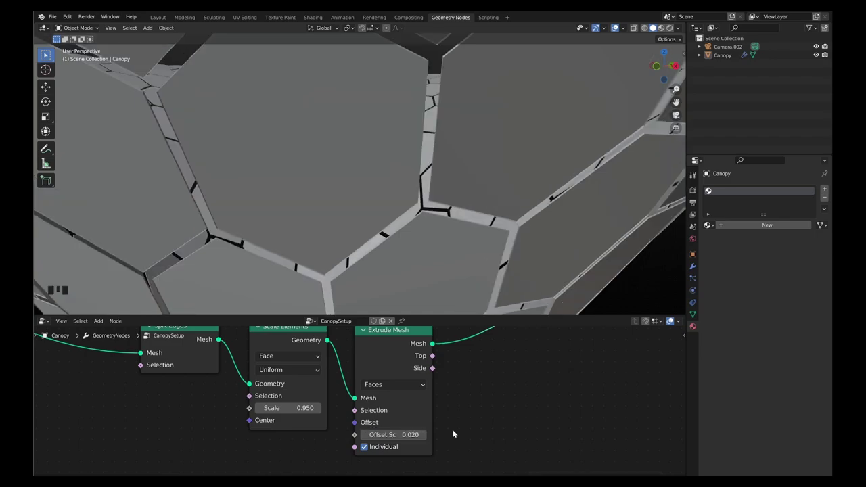
- Insert a Flip Faces node between Scale Elements and Extrude Mesh in the panel chain
scroll(down, 3)
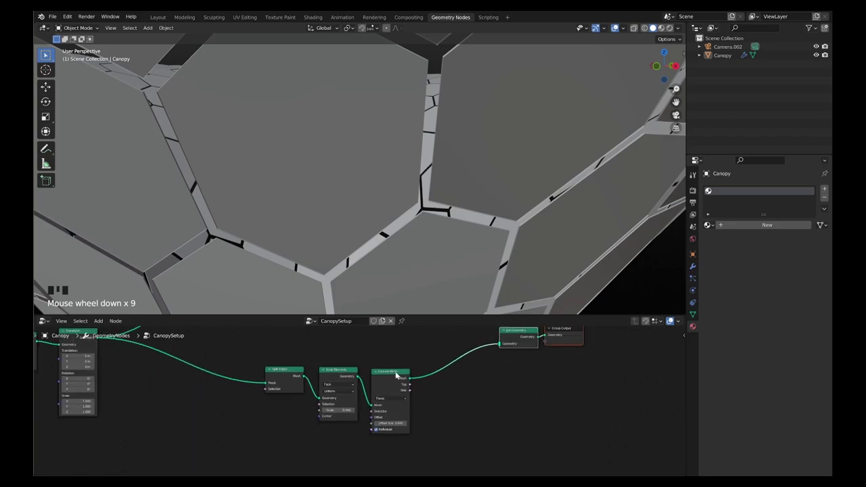
scroll(down, 3)
scroll(up, 3)
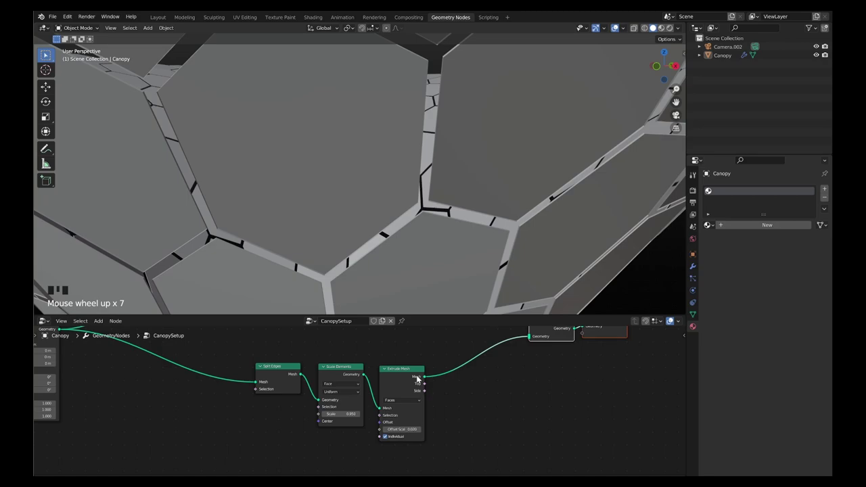
click(409, 370)
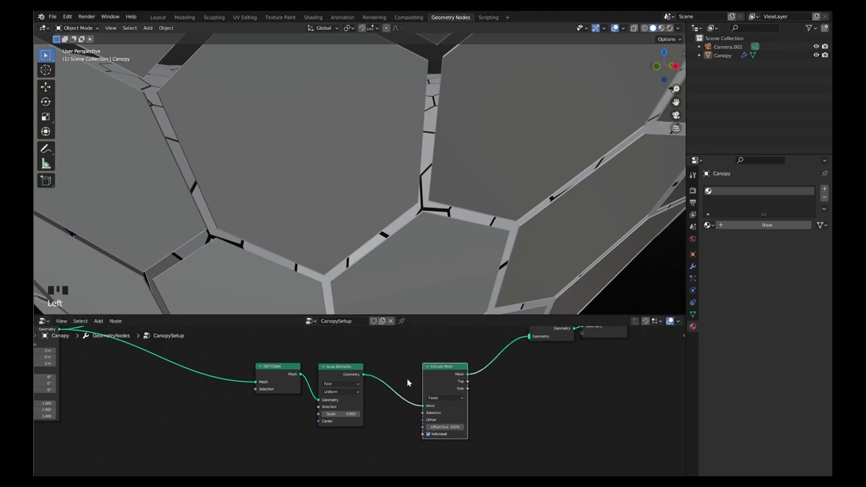
key(shift+a)
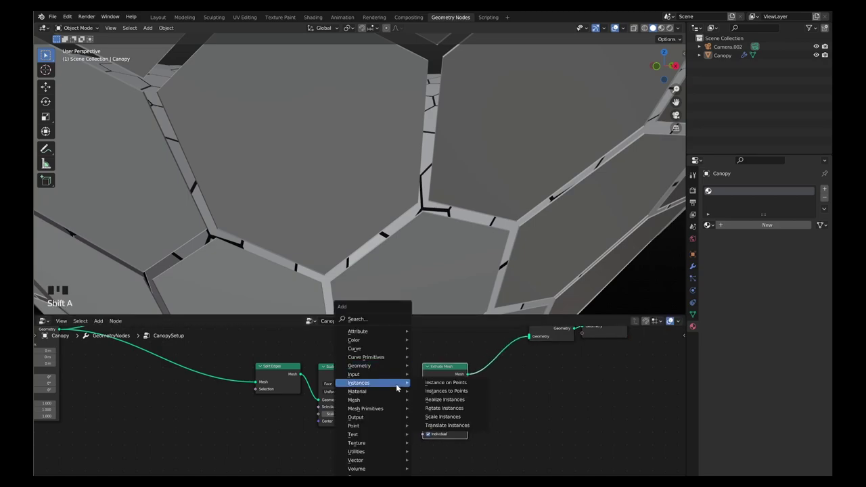
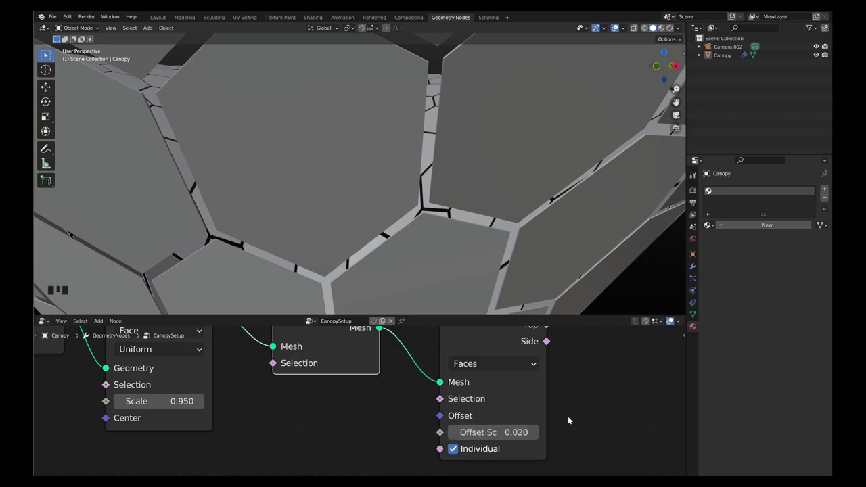
scroll(down, 3)
drag(359, 369, 419, 359)
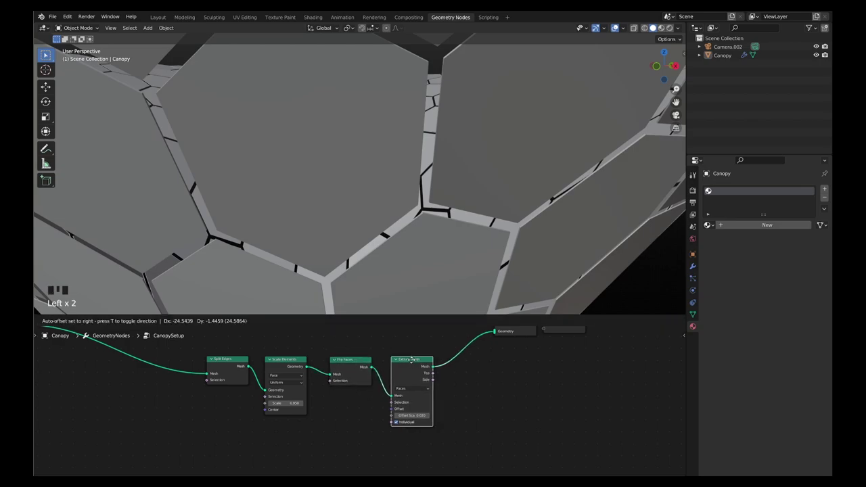
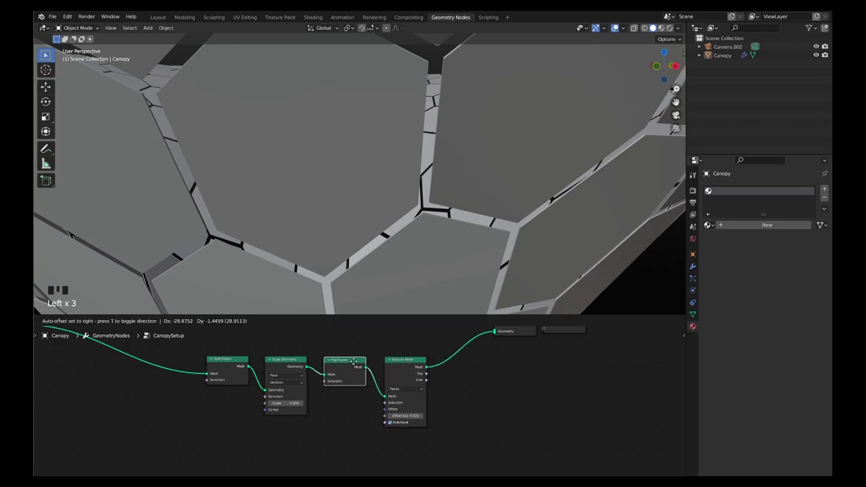
scroll(down, 3)
scroll(down, 3)
scroll(up, 3)
- Add a Set Material node after Extrude Mesh and inspect the frame struts
key(shift+a)
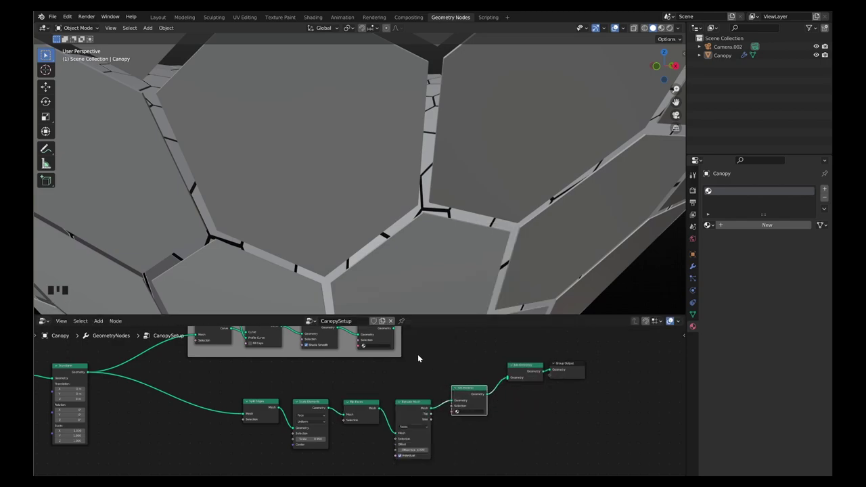
scroll(down, 3)
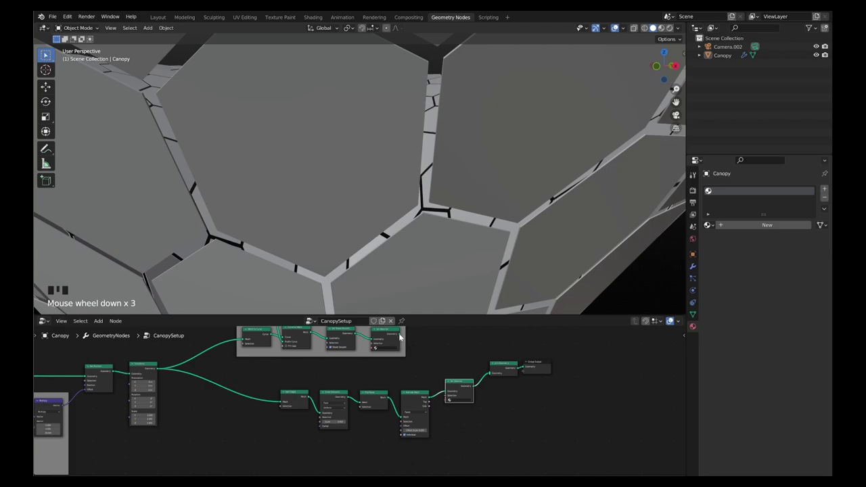
drag(401, 333, 496, 392)
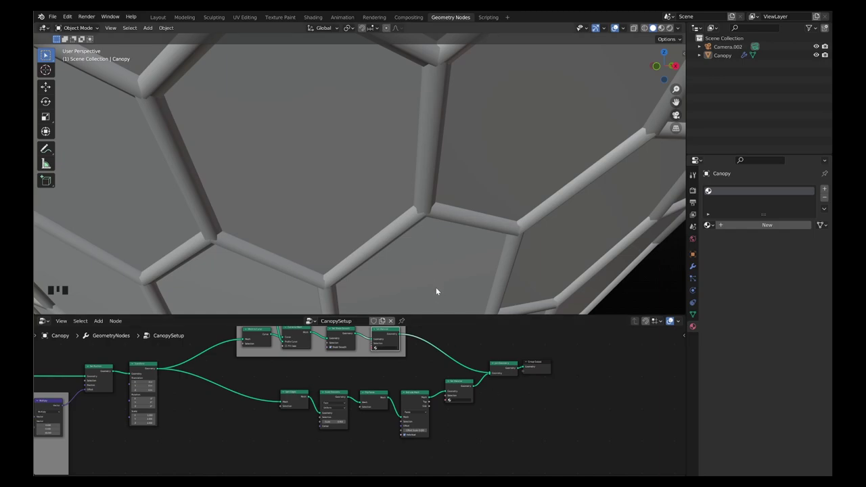
scroll(down, 3)
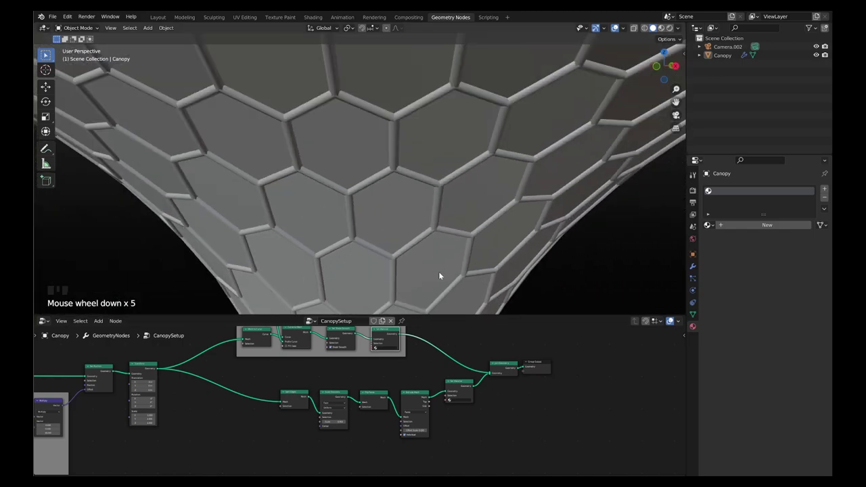
scroll(up, 3)
- Add a Delete Geometry node before Split Edges, leaving only the hexagonal tube lattice visible
click(357, 402)
key(m)
key(m)
scroll(down, 3)
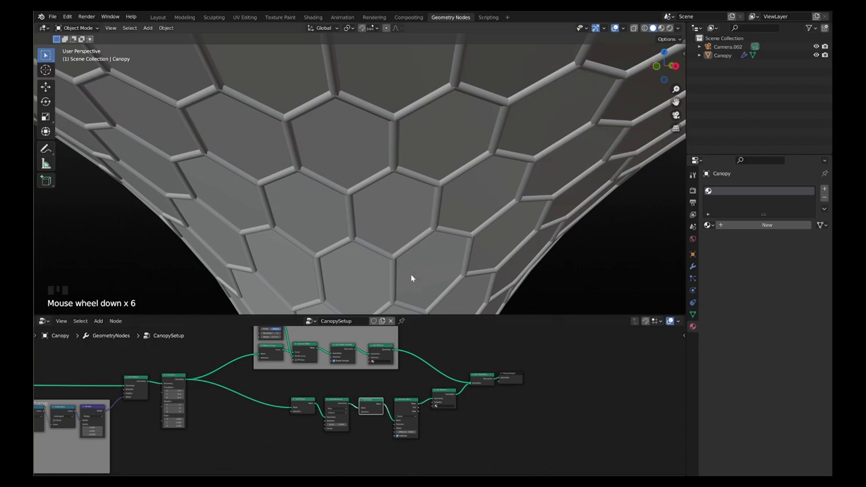
scroll(down, 3)
scroll(up, 3)
scroll(down, 3)
scroll(down, 3)
scroll(up, 3)
scroll(down, 3)
scroll(up, 3)
scroll(down, 3)
scroll(up, 3)
key(shift+a)
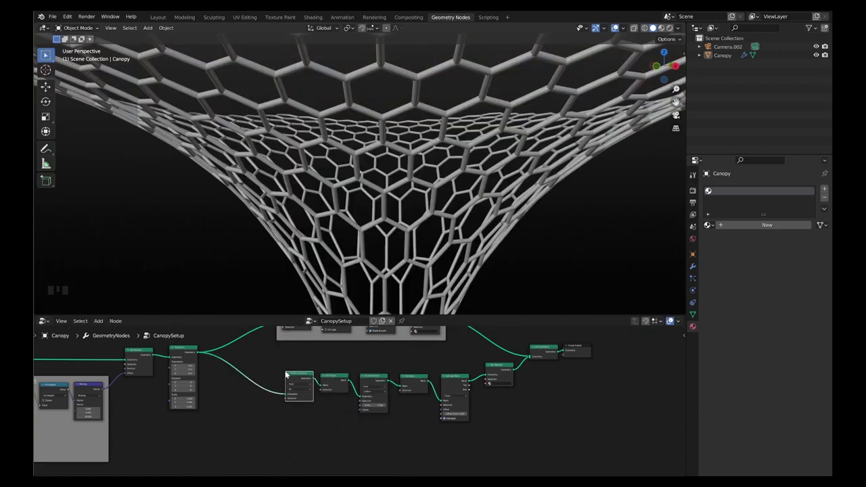
- Drive Delete Geometry's Selection with a Boolean Random Value at probability about 0.66
scroll(up, 3)
key(shift+a)
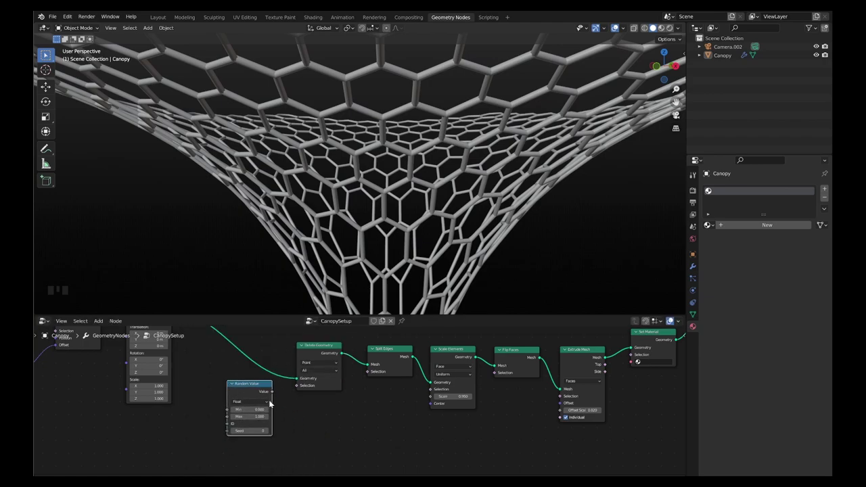
drag(276, 394, 327, 397)
drag(318, 364, 255, 433)
scroll(up, 3)
click(294, 349)
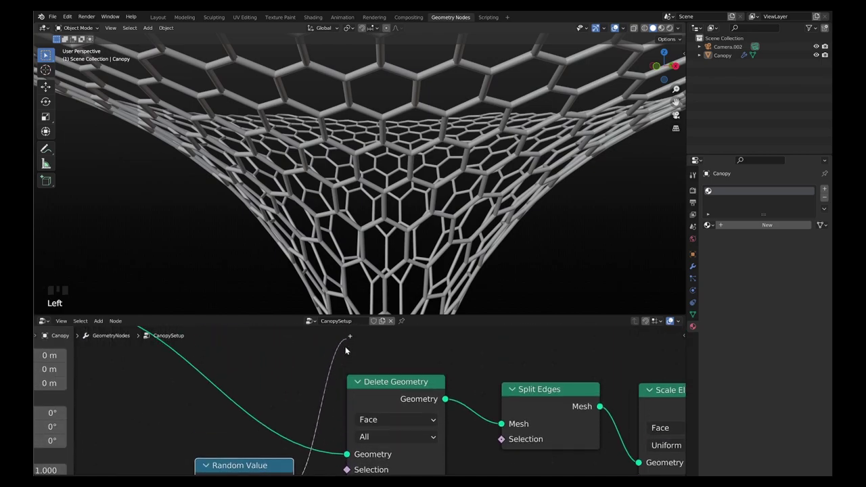
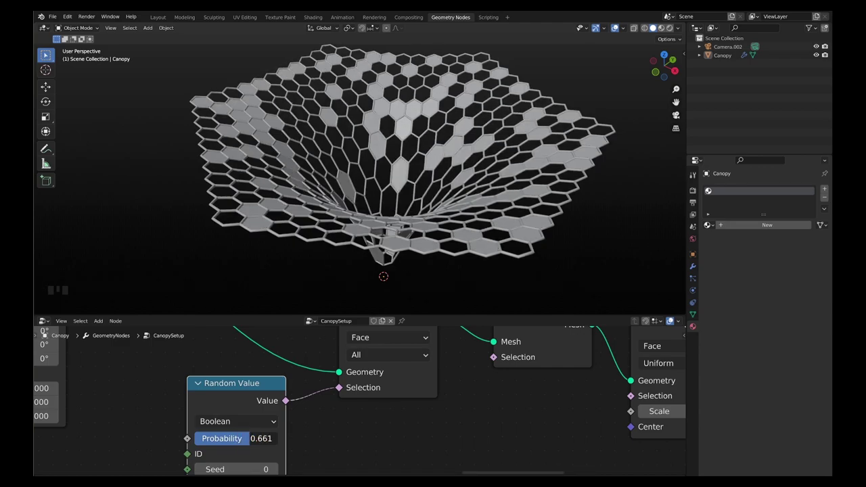
scroll(down, 3)
- Frame the infill panel nodes, labelled 'InfillPanles' with Label Size 35
drag(344, 363, 528, 369)
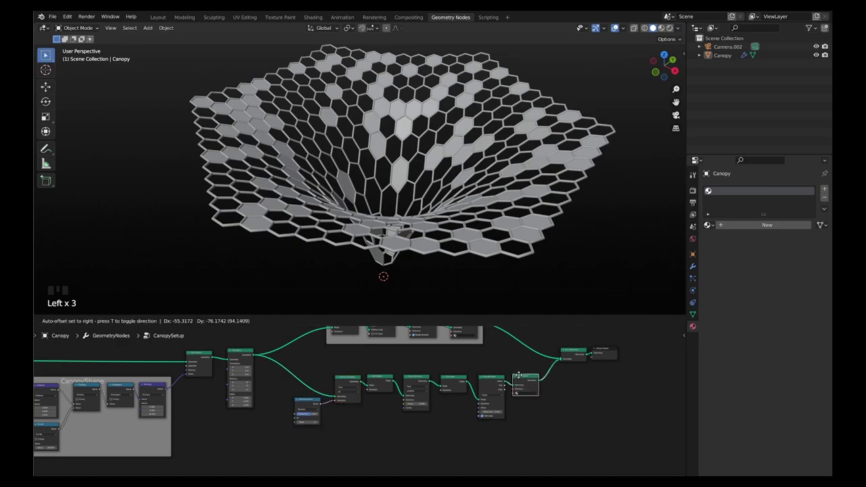
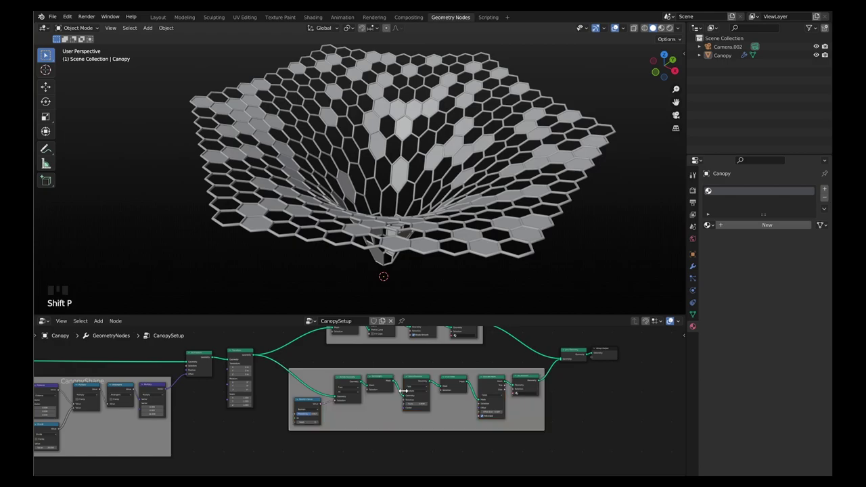
key(n)
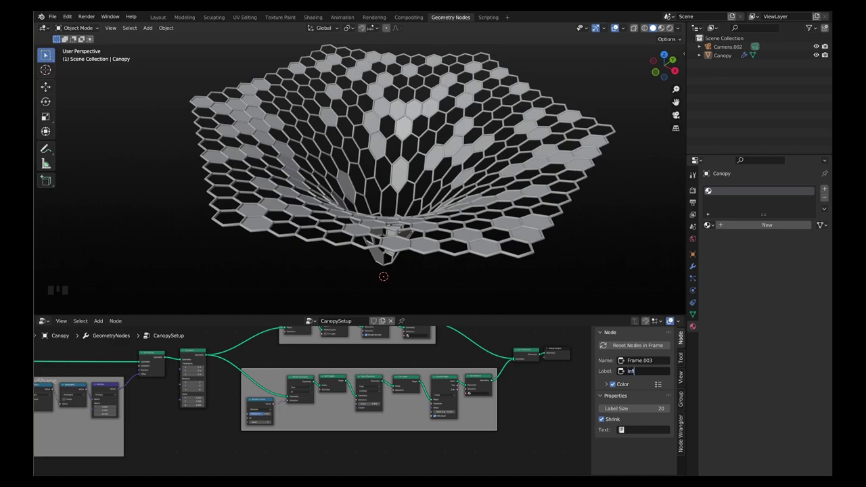
key(l)
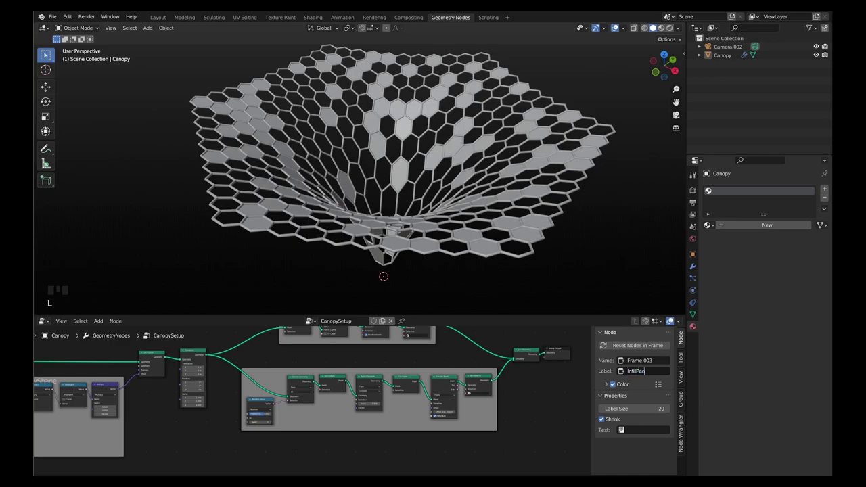
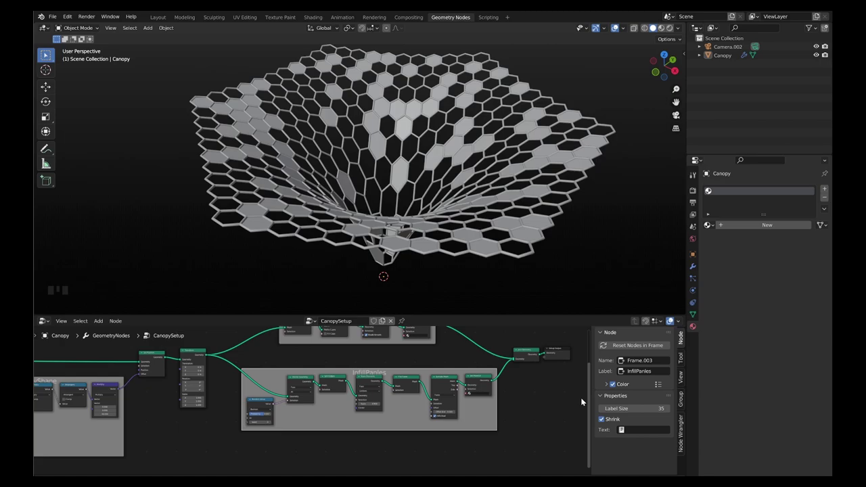
key(n)
scroll(down, 3)
scroll(up, 3)
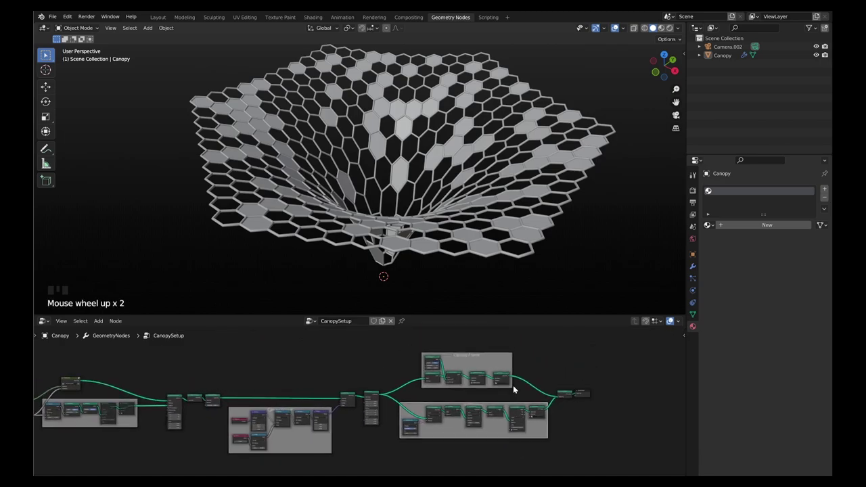
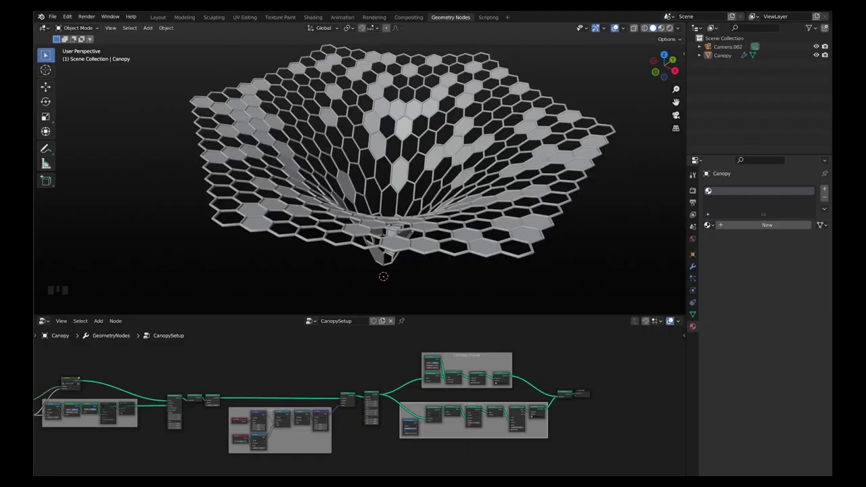
- Show the canopy in rendered Eevee shading and split off a Shader Editor with a new material
click(574, 348)
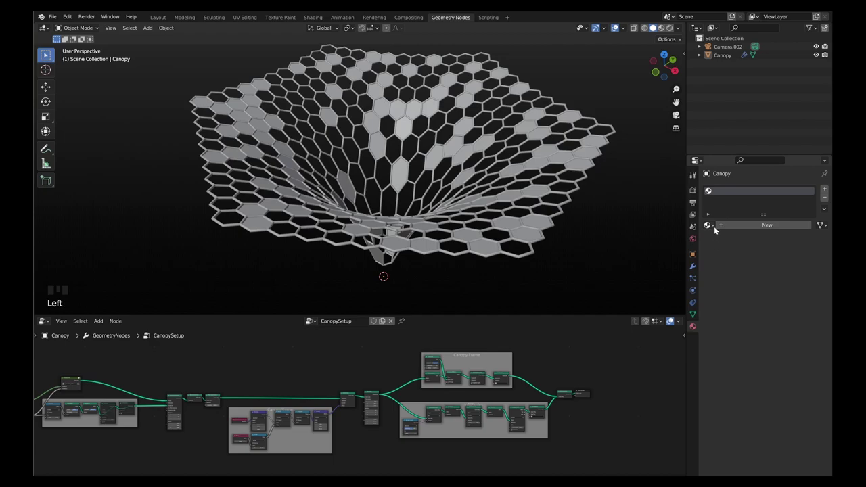
click(694, 191)
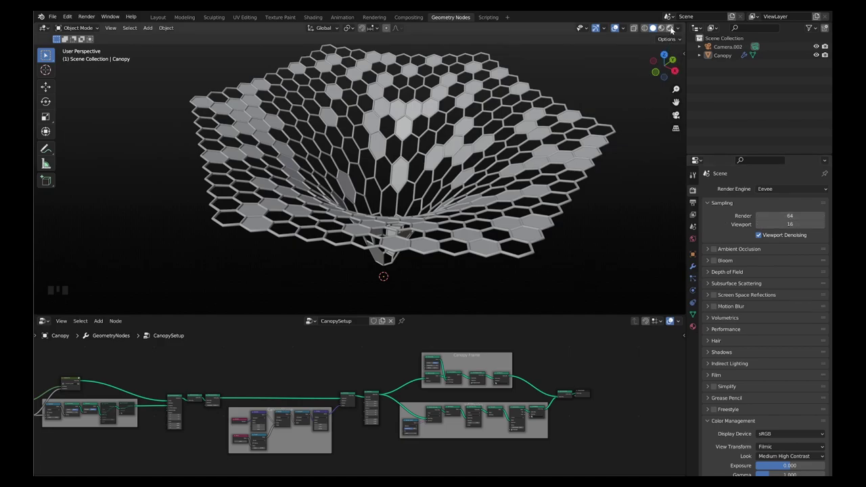
click(673, 30)
drag(679, 29, 613, 115)
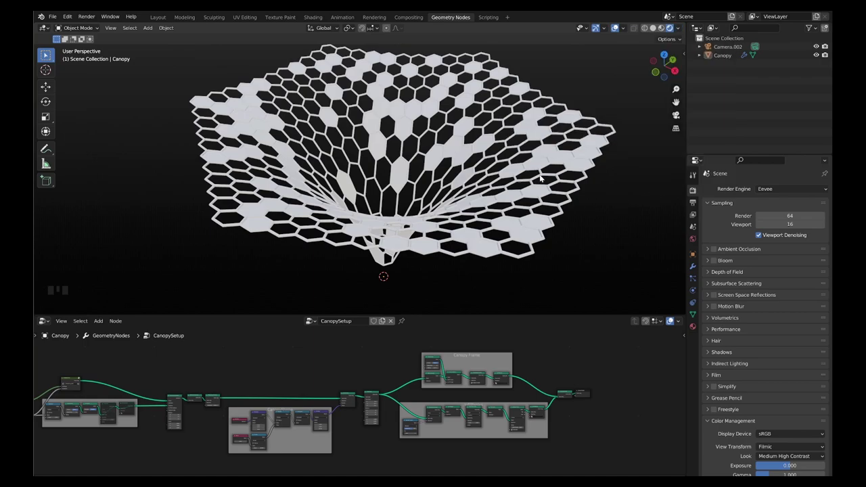
scroll(down, 3)
drag(490, 173, 423, 136)
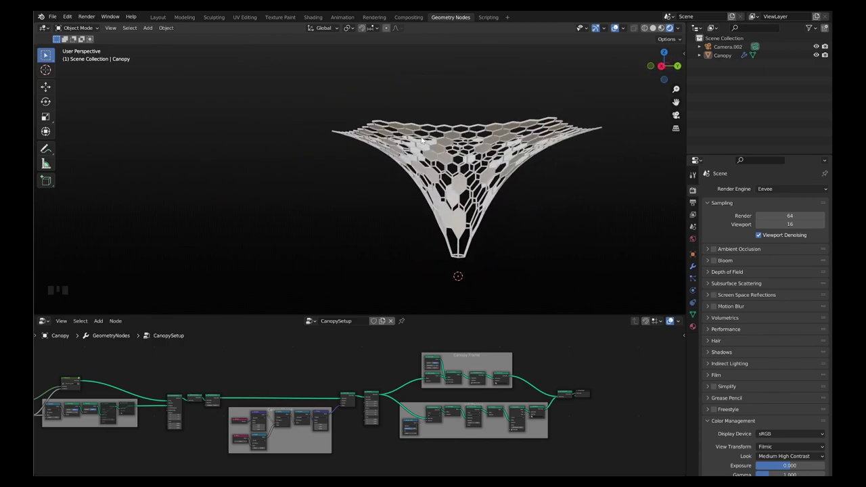
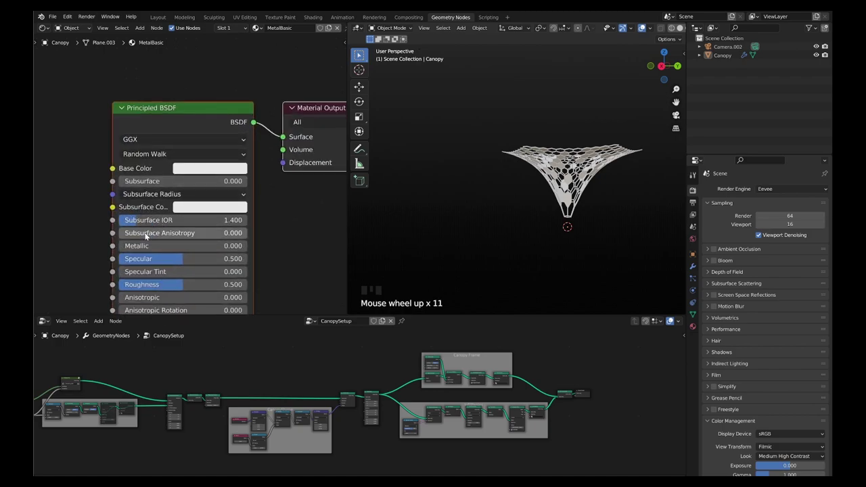
- Give MetalBasic Metallic 0.9, tweaked Specular, lower Roughness and raised Anisotropic
drag(140, 241, 149, 196)
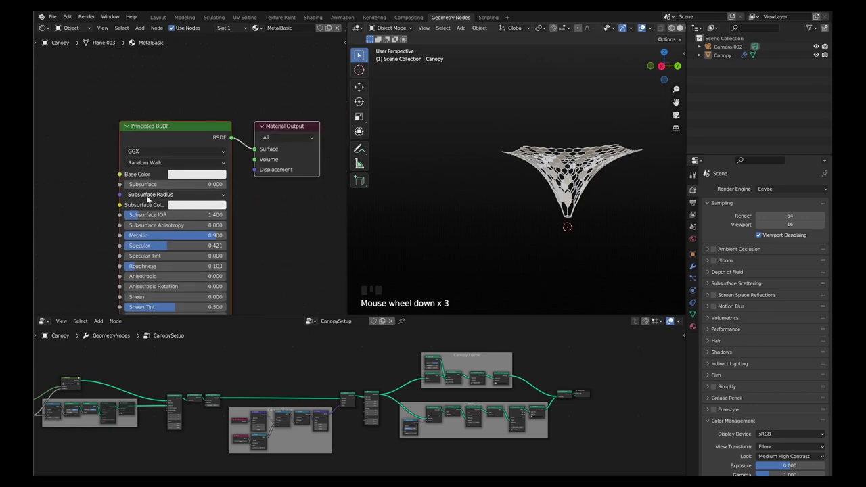
drag(140, 267, 133, 246)
drag(132, 246, 177, 198)
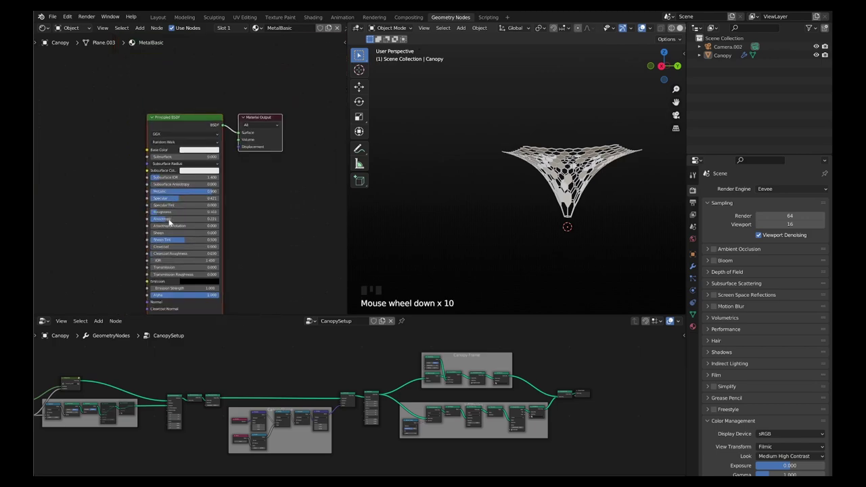
drag(146, 239, 182, 199)
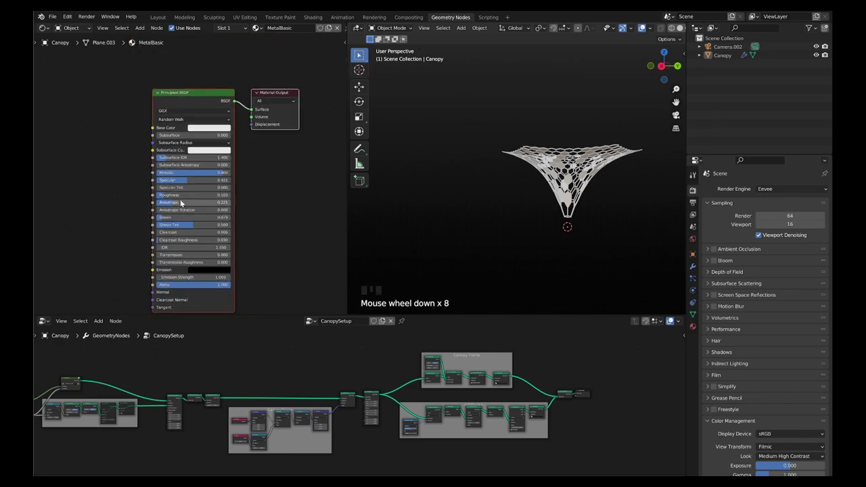
- Pick a base colour for MetalBasic and view the whole metallic canopy frame
middle_click(225, 167)
drag(207, 137, 235, 148)
click(236, 148)
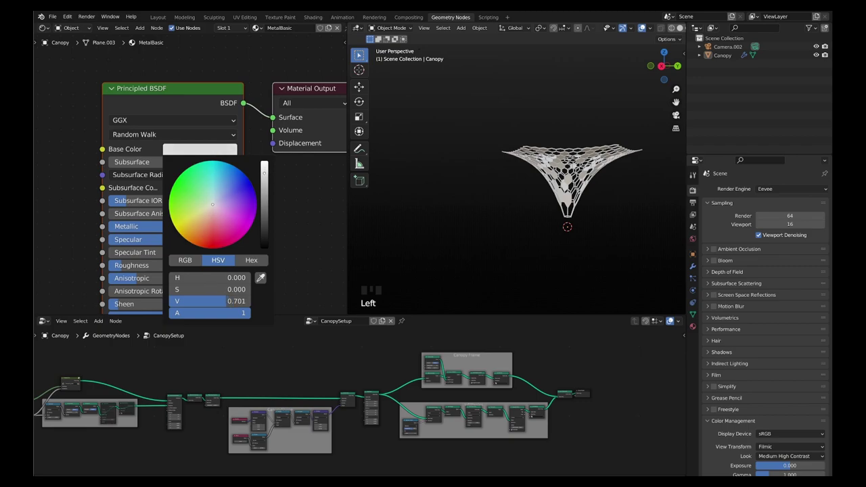
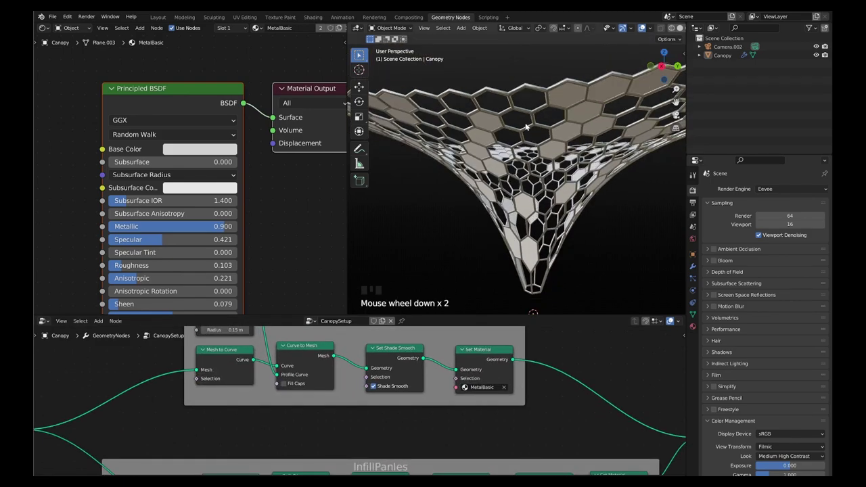
drag(518, 109, 529, 117)
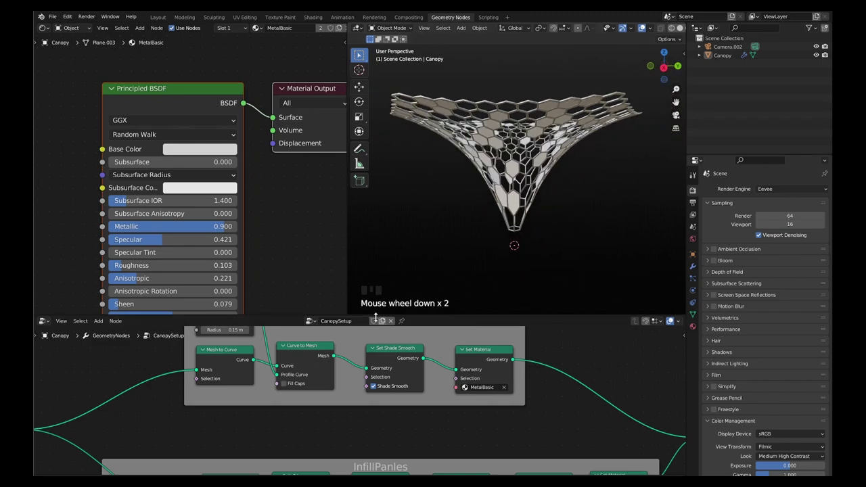
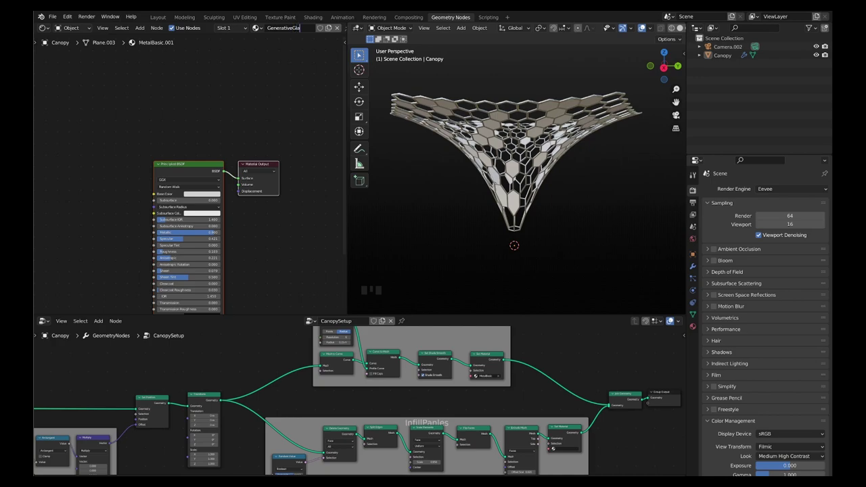
- Name the glass material and swap its Principled BSDF for a Glass BSDF at the output
key(s)
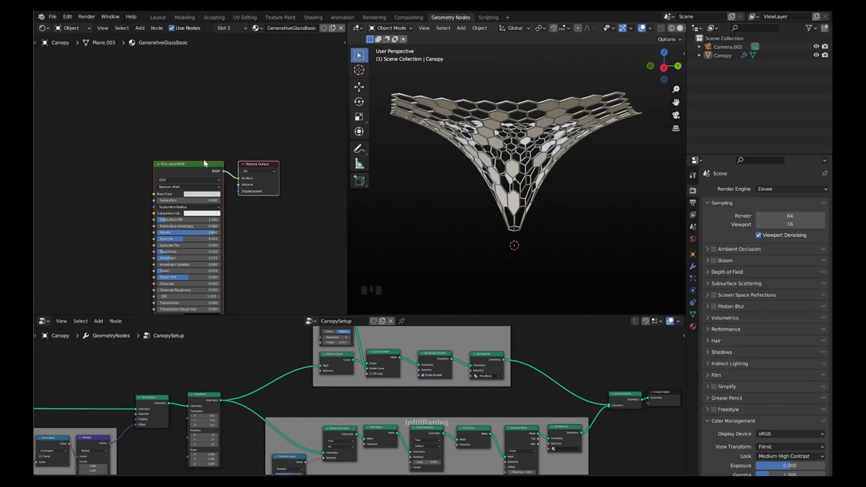
click(205, 163)
click(200, 170)
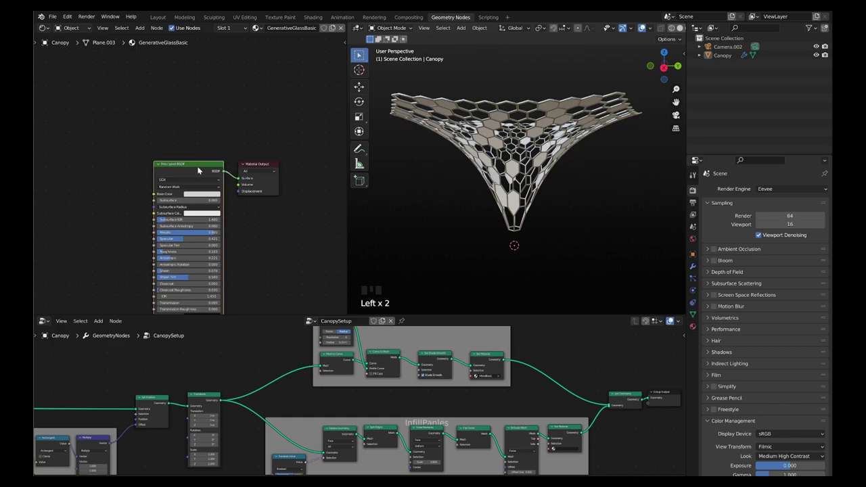
key(x)
key(shift+a)
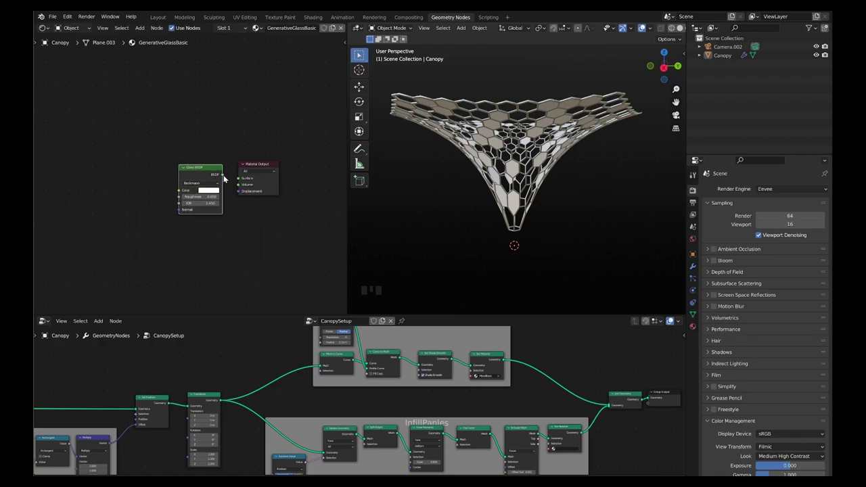
drag(225, 177, 299, 195)
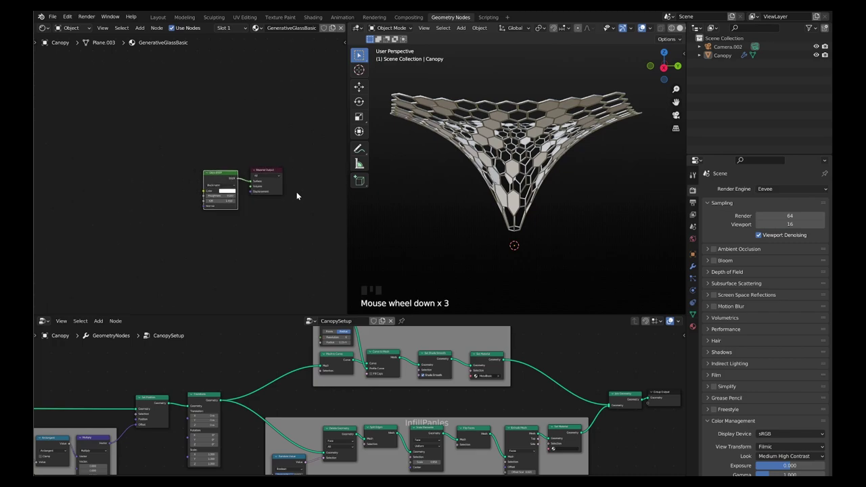
click(237, 169)
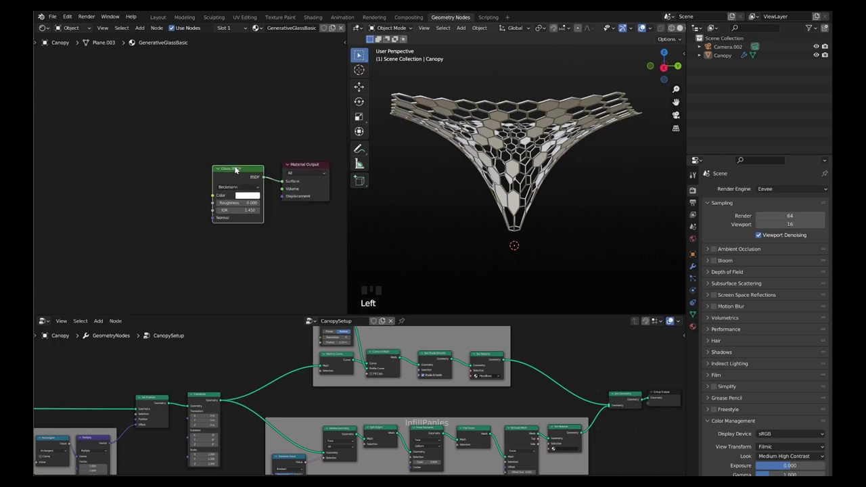
- Feed an Image Texture with Mapping and Texture Coordinate nodes into the Glass BSDF Color
key(ctrl+t)
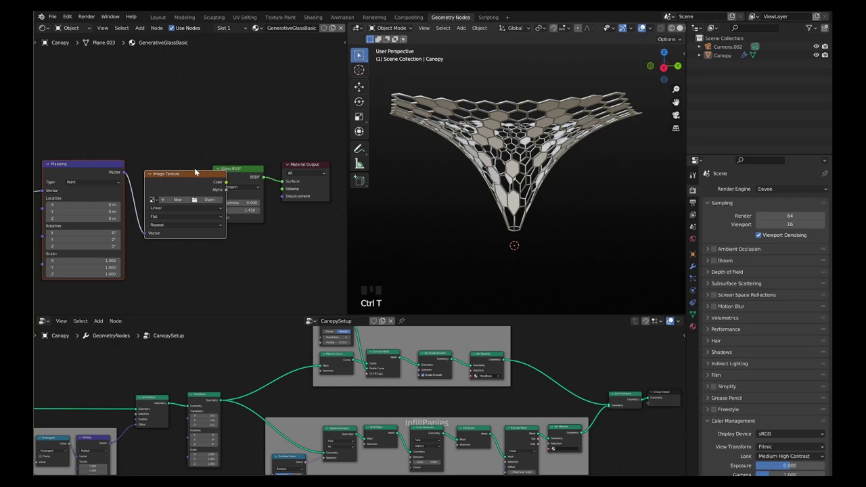
click(193, 178)
click(196, 150)
click(191, 176)
key(x)
drag(127, 174, 296, 208)
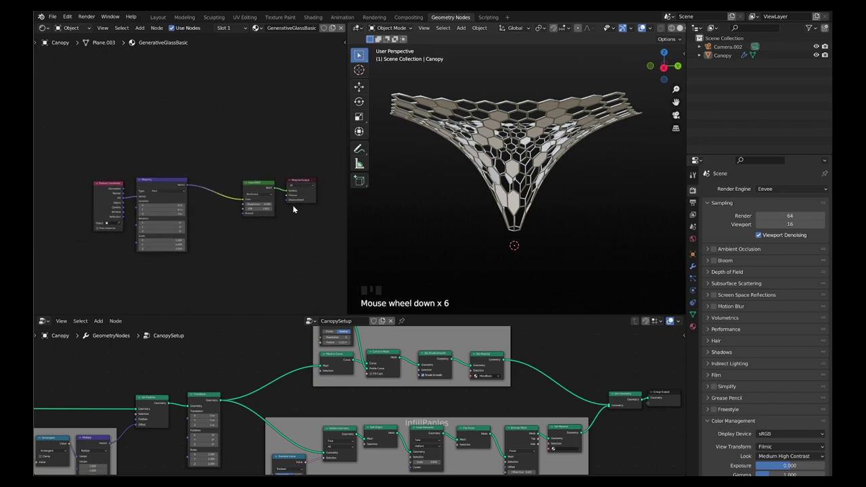
click(144, 174)
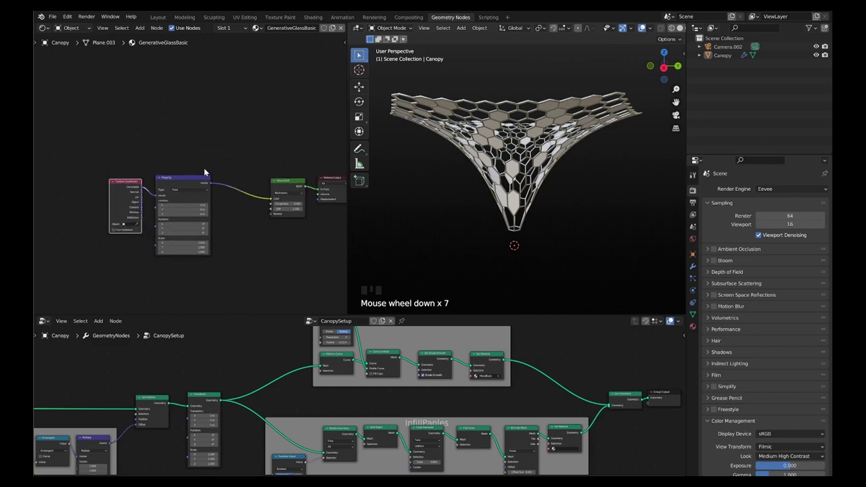
drag(208, 156, 113, 192)
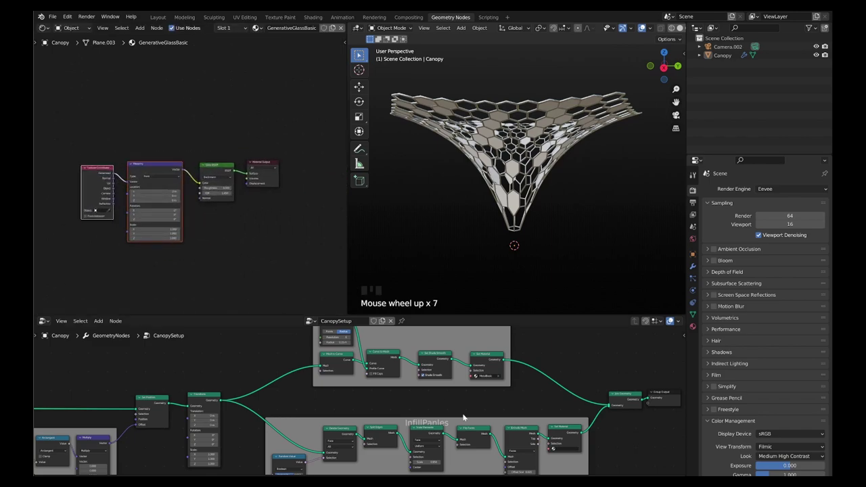
drag(564, 446, 379, 268)
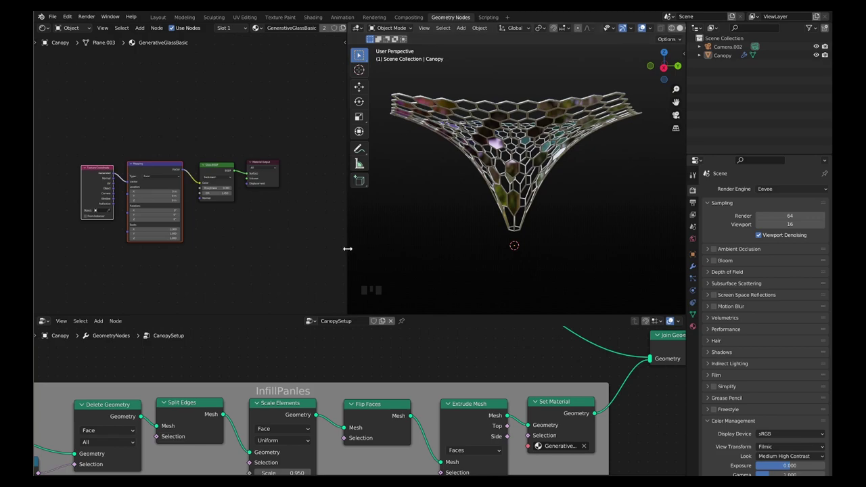
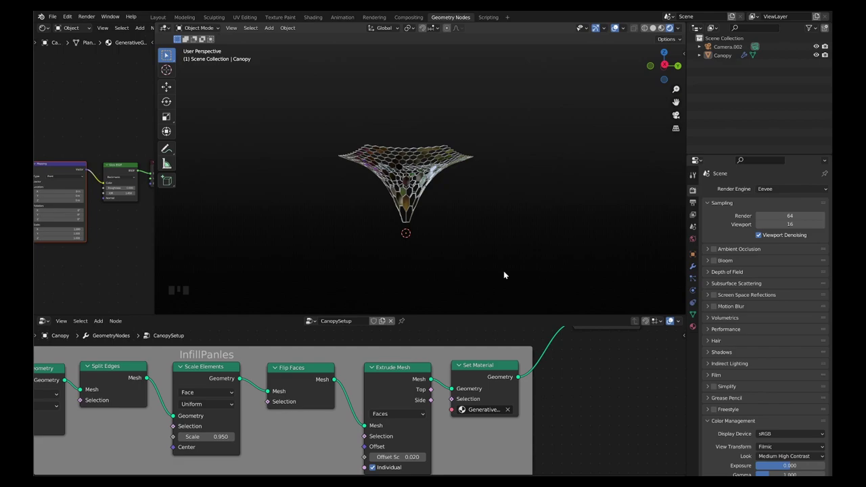
- Add a Plane beneath the canopy and scale it up into a large ground plane
click(507, 275)
scroll(up, 3)
scroll(down, 3)
drag(433, 210, 428, 231)
key(shift+a)
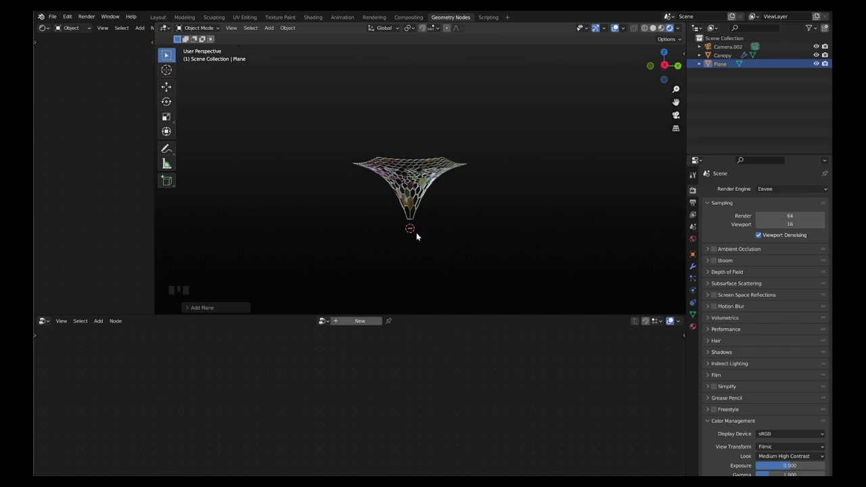
key(s)
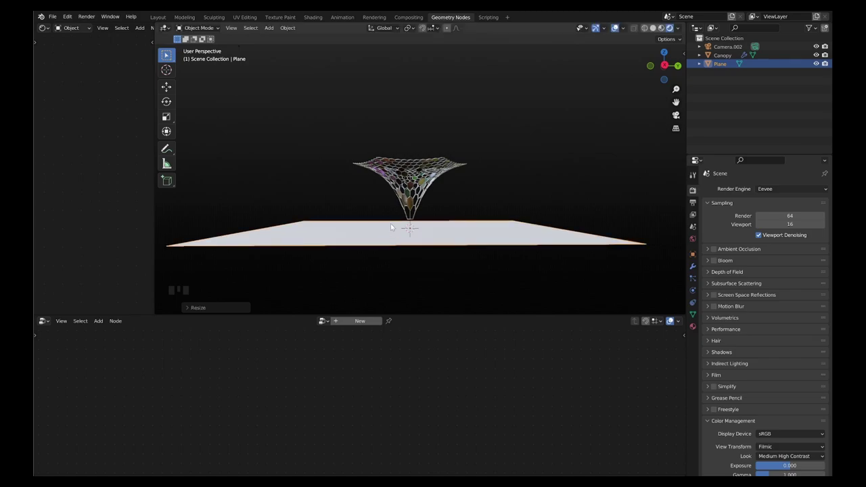
drag(393, 222, 387, 220)
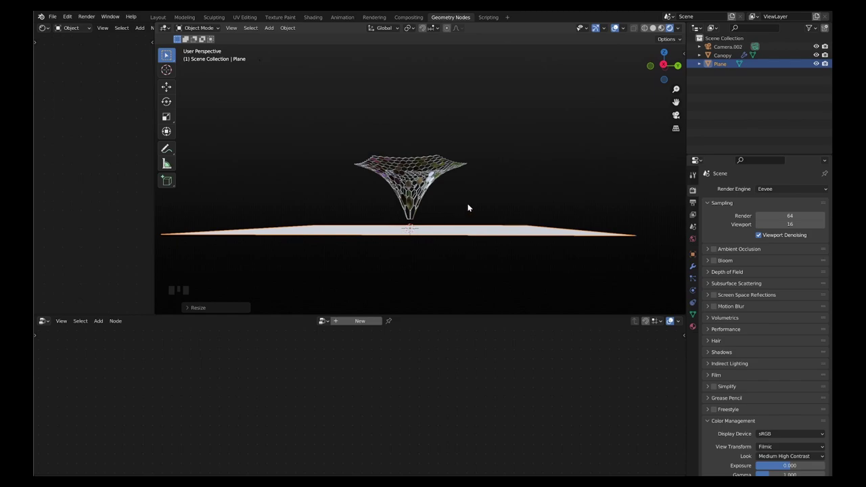
- Check the ground plane from front view, then reselect the Canopy
key(KP_1)
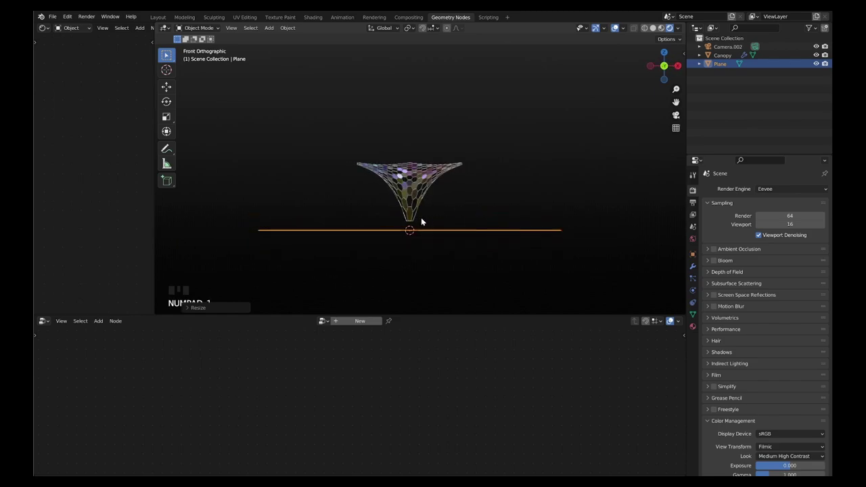
drag(415, 216, 415, 211)
scroll(up, 3)
drag(415, 211, 417, 209)
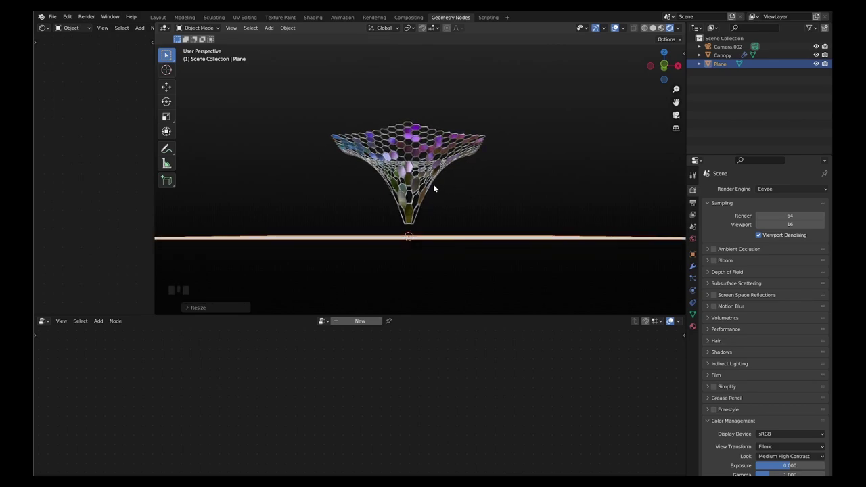
click(414, 178)
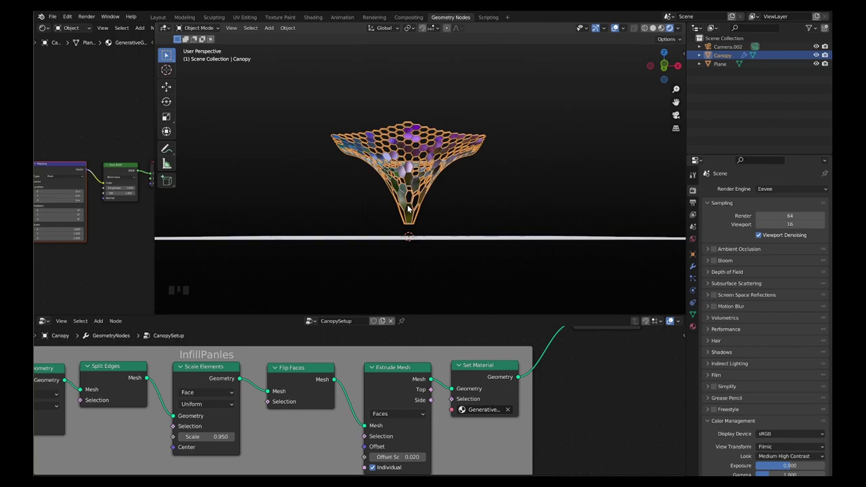
- Duplicate Canopy as Canopy.001 placed to the right along X, then reselect the original
key(shift+d)
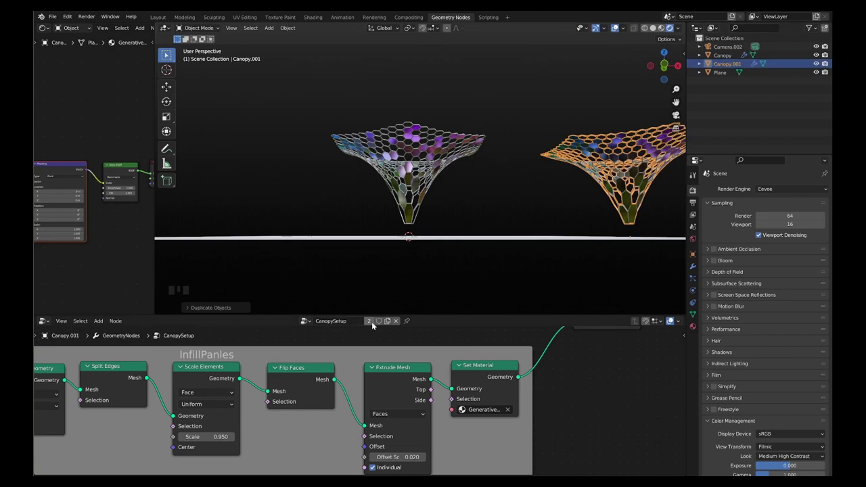
drag(370, 323, 421, 171)
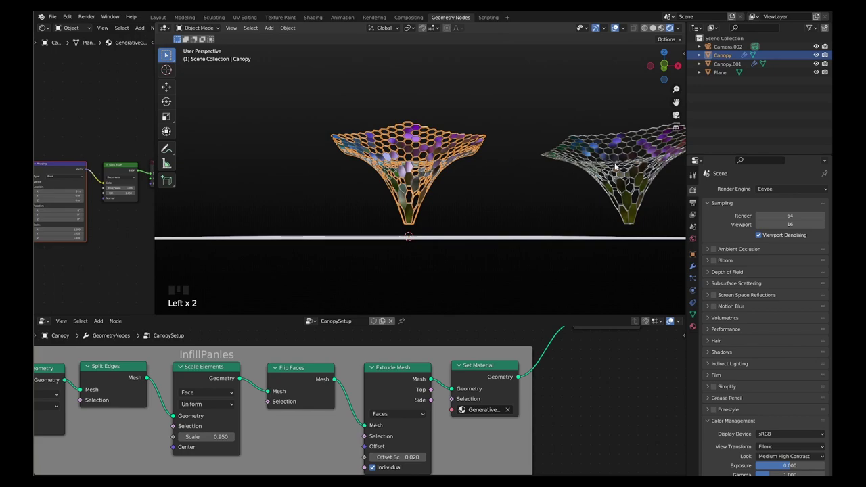
click(617, 165)
- Set Canopy's Transform Translation Z to -4.4 m, check Canopy.001, then select the Plane
click(420, 165)
scroll(down, 3)
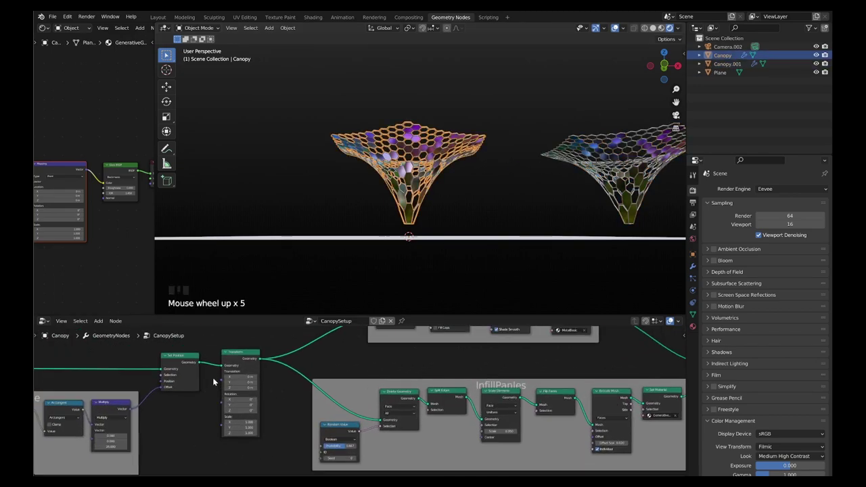
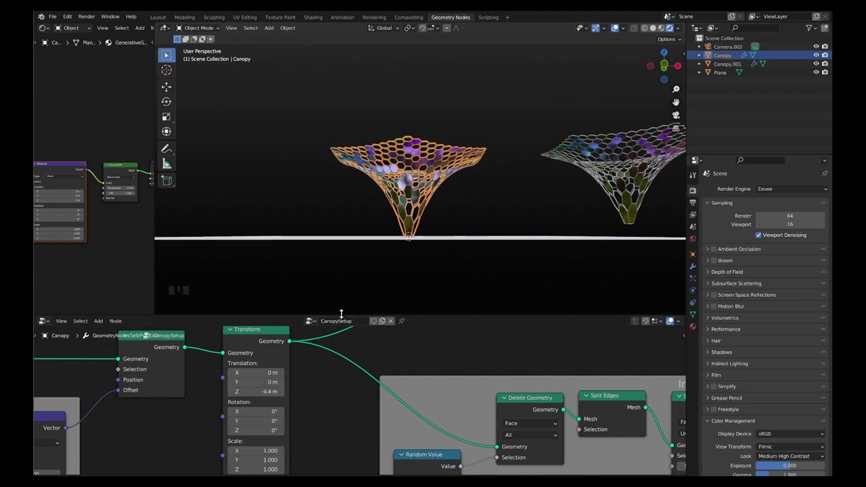
click(633, 192)
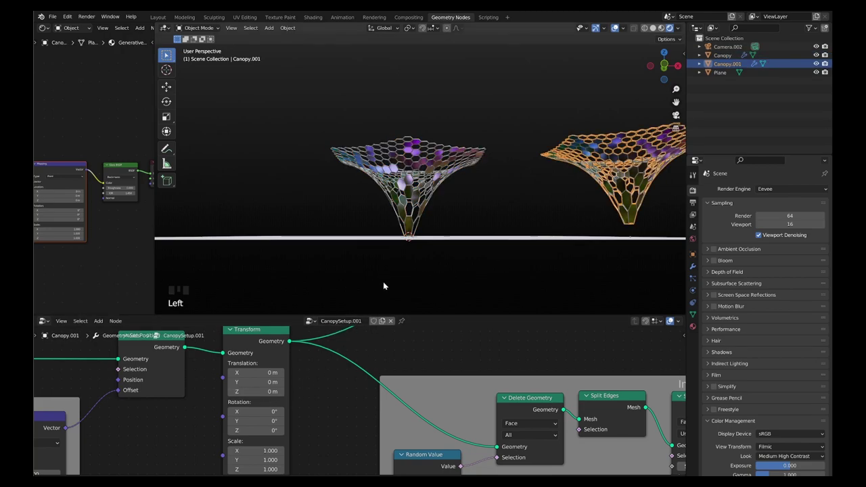
scroll(down, 3)
scroll(up, 3)
scroll(down, 3)
scroll(up, 3)
scroll(down, 3)
click(411, 259)
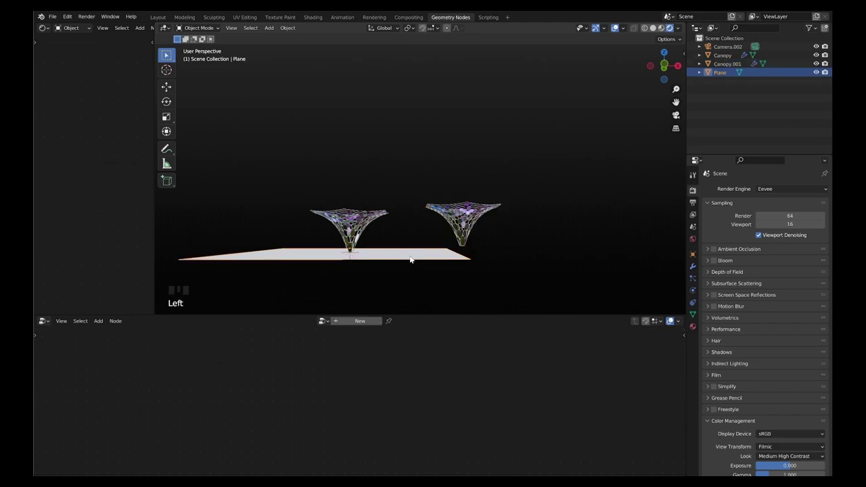
- Scale and move the Plane to span both canopies, then select Canopy.001's node tree
key(s)
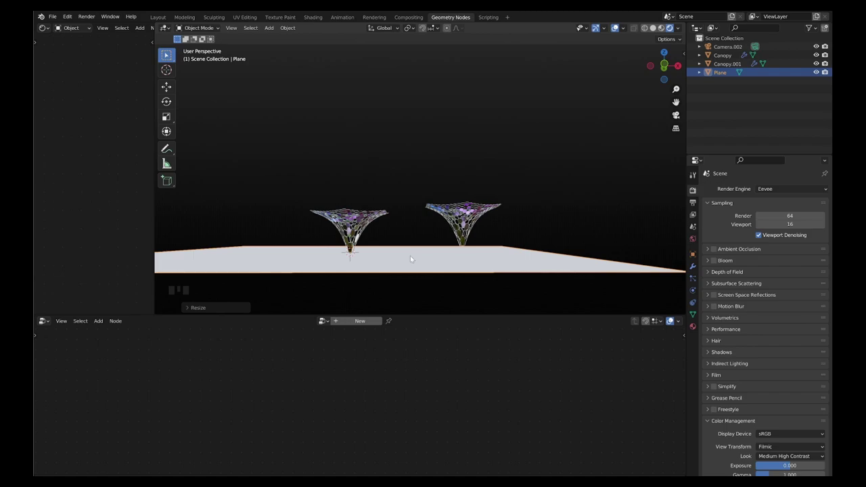
key(g)
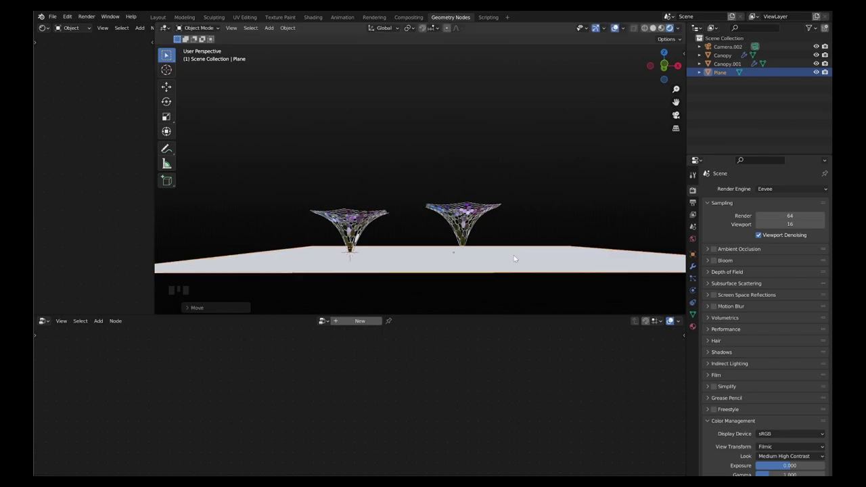
scroll(up, 3)
drag(463, 251, 473, 204)
click(473, 205)
scroll(up, 3)
scroll(up, 3)
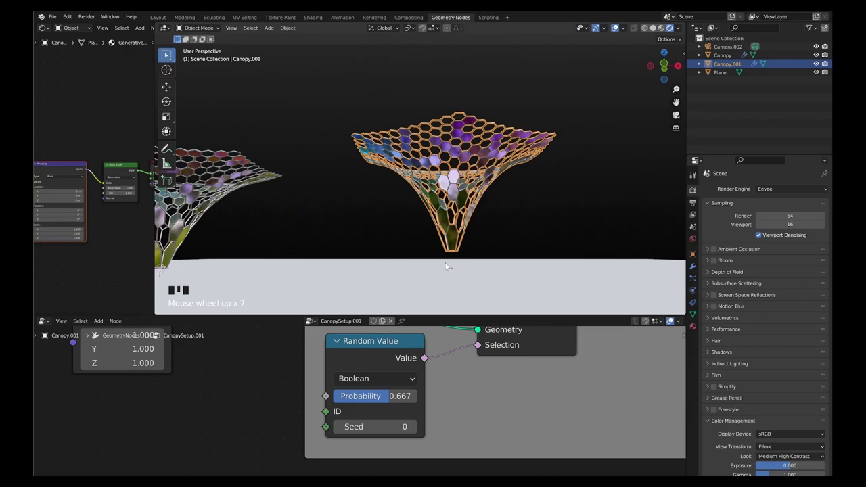
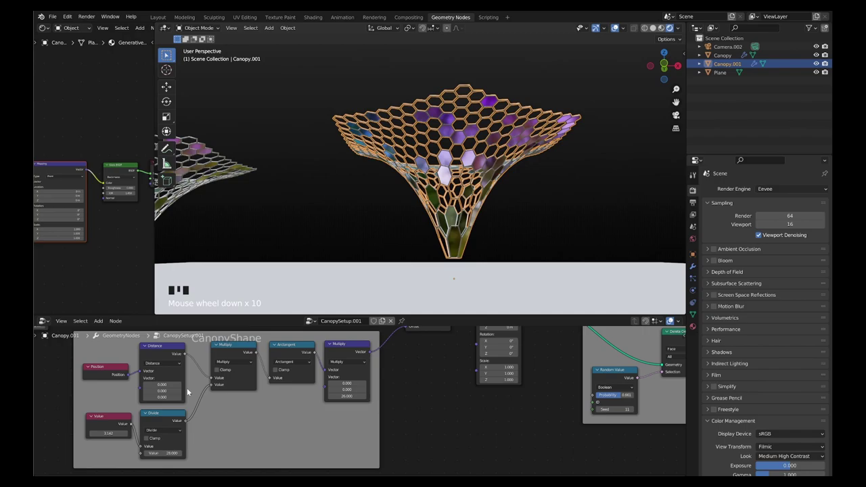
- Change Canopy.001's Random Value seed and set its Distance vector to -7.2, -3.4, 0
scroll(down, 3)
scroll(up, 3)
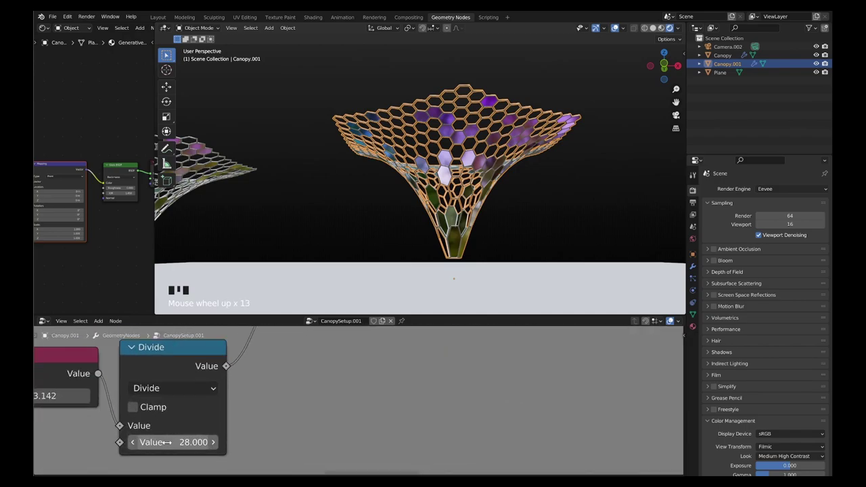
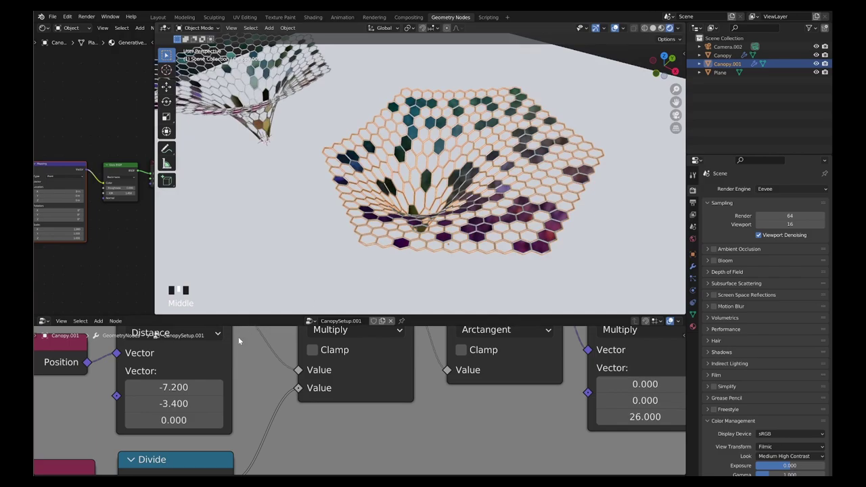
- Set Canopy.001's Distance vector to -0.3, 12.7, 0 and edit its HexagonRadius
click(676, 113)
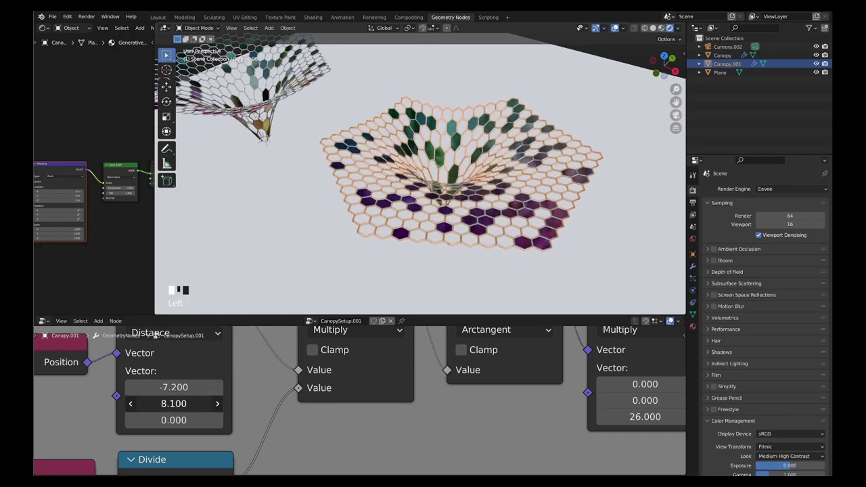
click(675, 113)
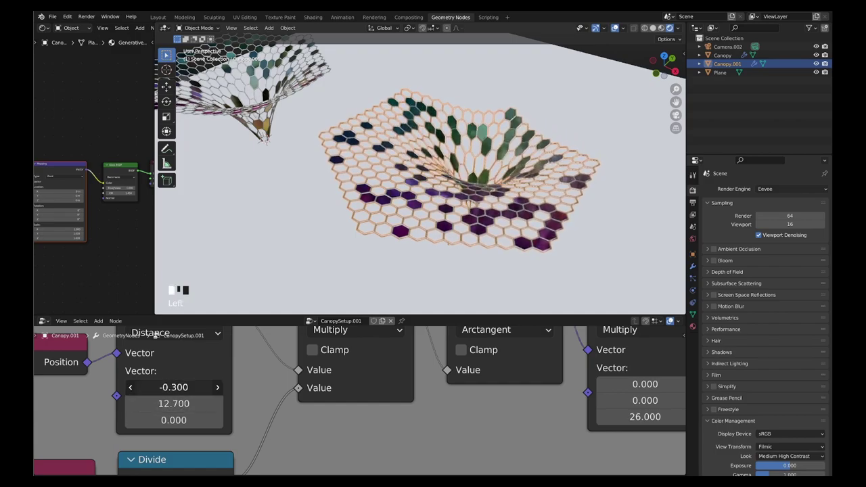
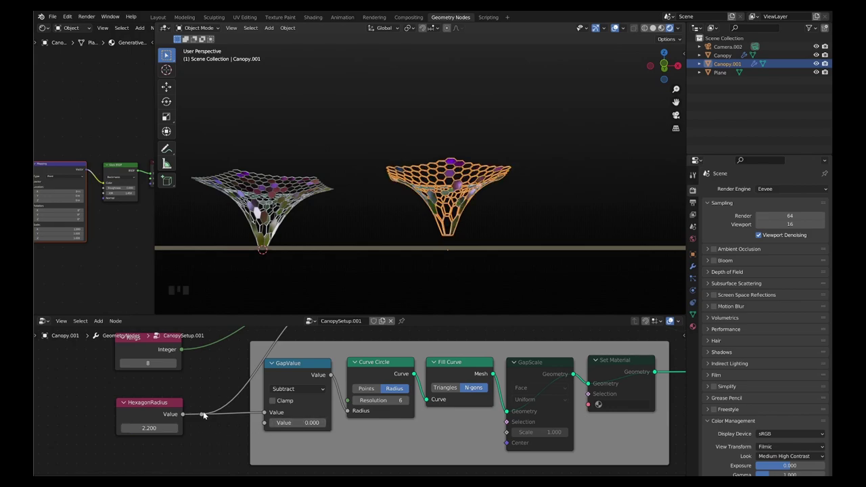
- Set CanopyShape Distance X 31.5, Divide 65 and swap Arctangent for Sine on Canopy.001
scroll(down, 3)
scroll(up, 3)
scroll(up, 3)
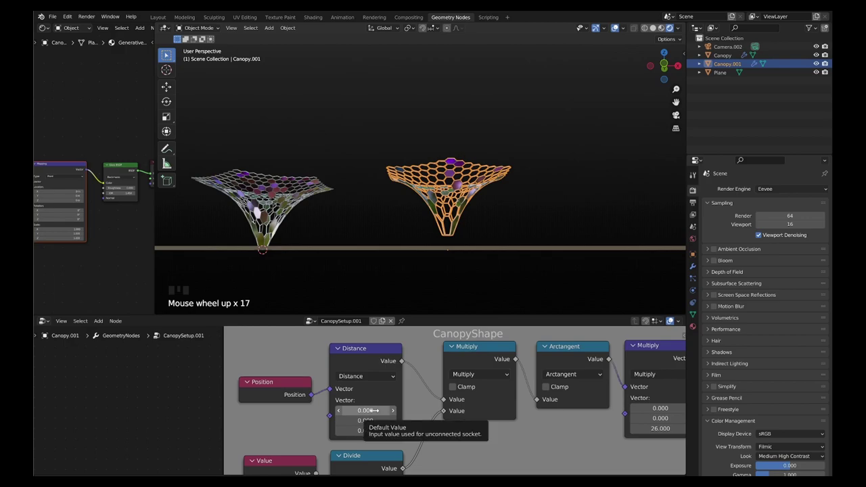
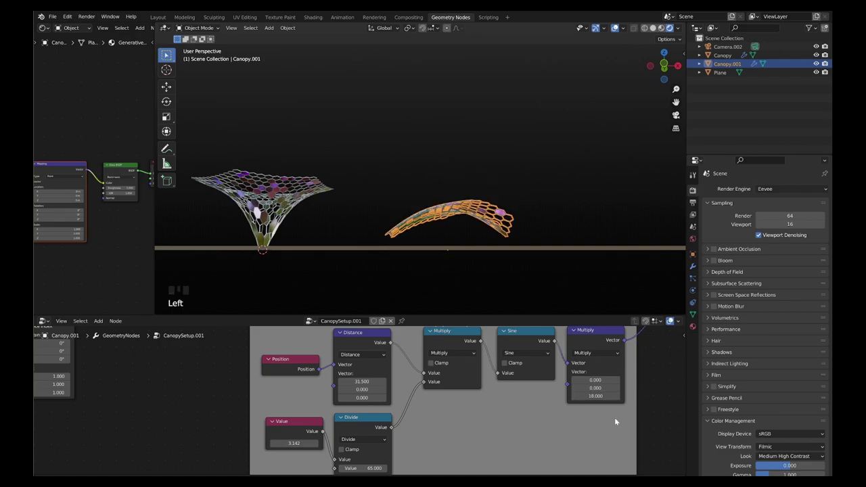
- Set Canopy.001's Multiply Z to 18, Transform scale Z 2.1 and translation Z -10.9 m
scroll(down, 3)
scroll(up, 3)
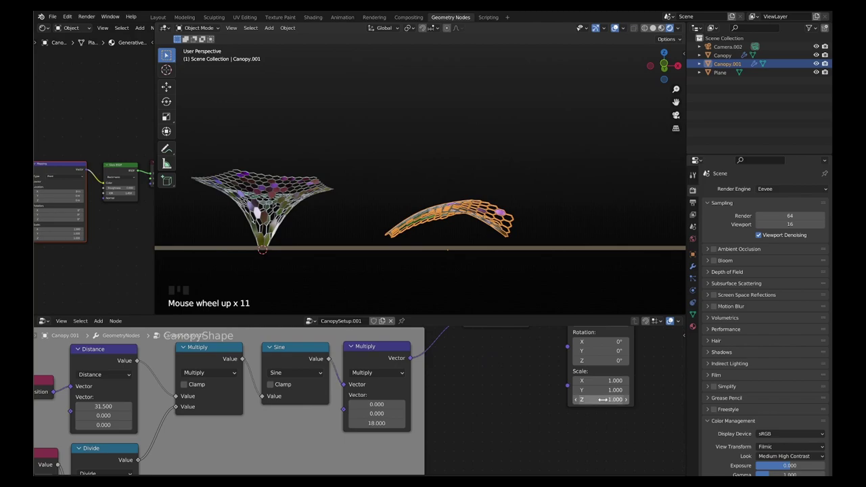
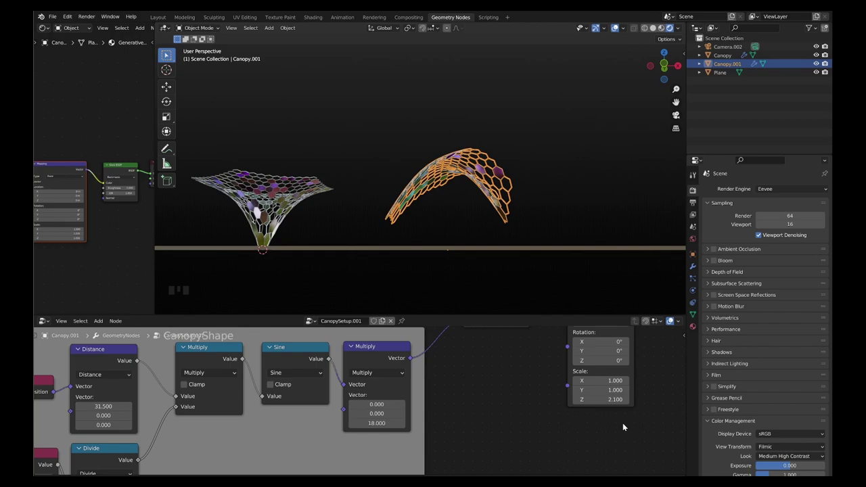
scroll(down, 3)
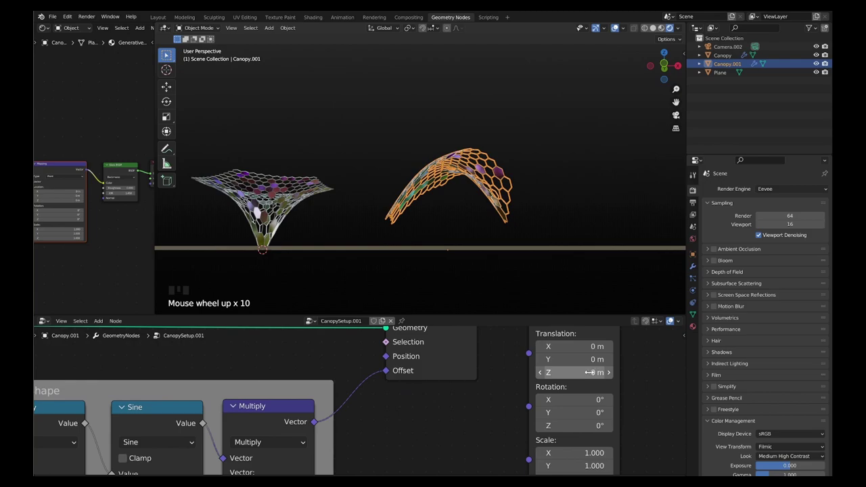
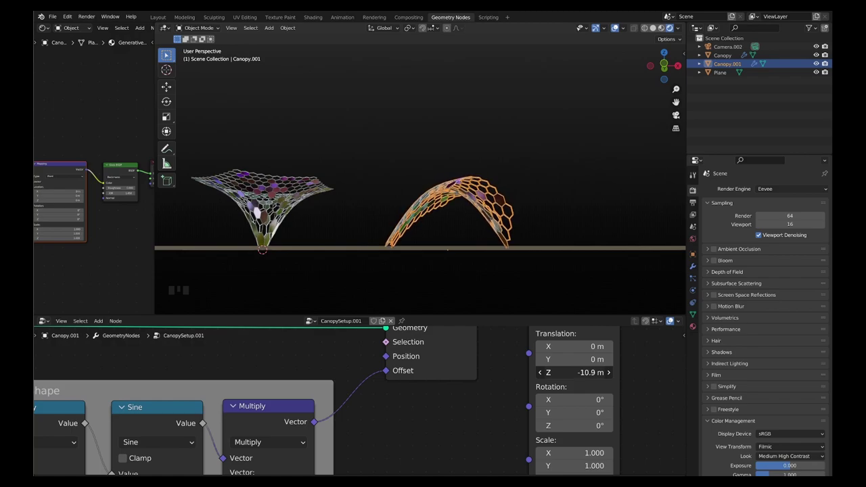
scroll(down, 3)
scroll(up, 3)
scroll(up, 3)
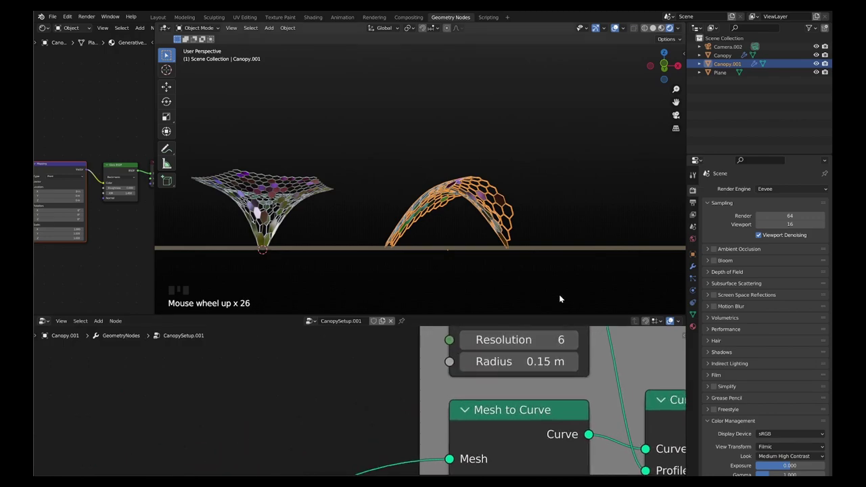
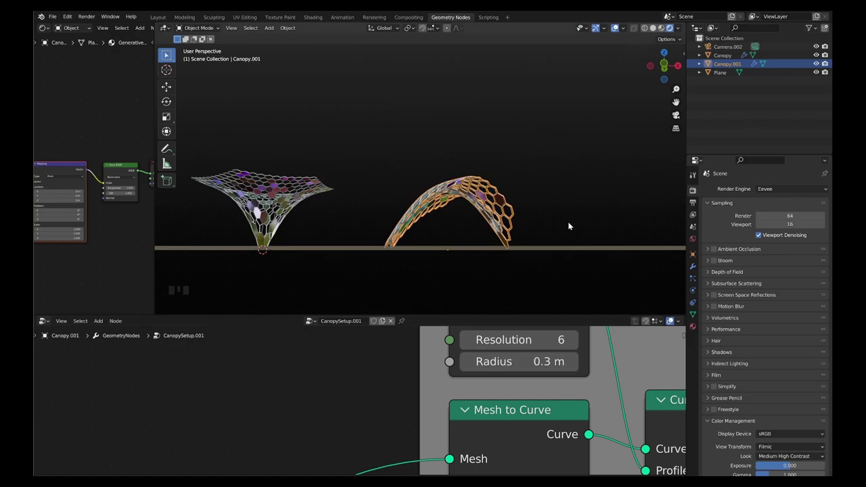
- Set the frame Curve Circle radius to 0.3 m and orbit around the arched canopy
scroll(down, 3)
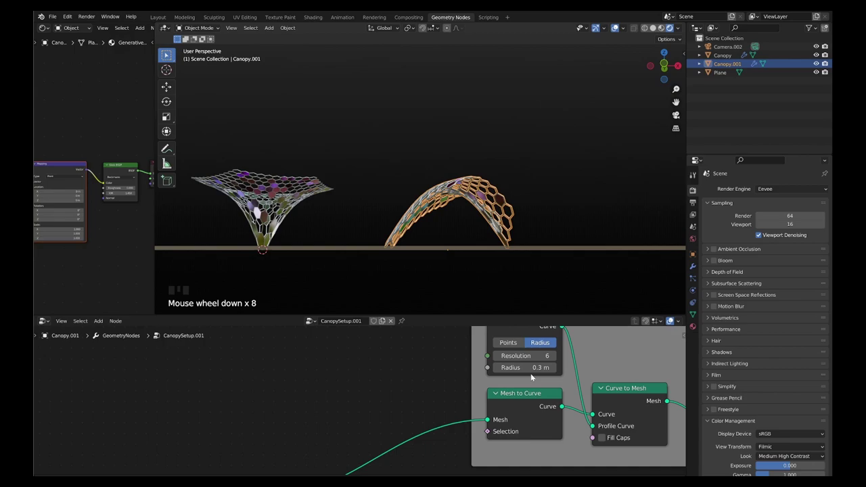
scroll(down, 3)
scroll(down, 3)
drag(470, 223, 464, 245)
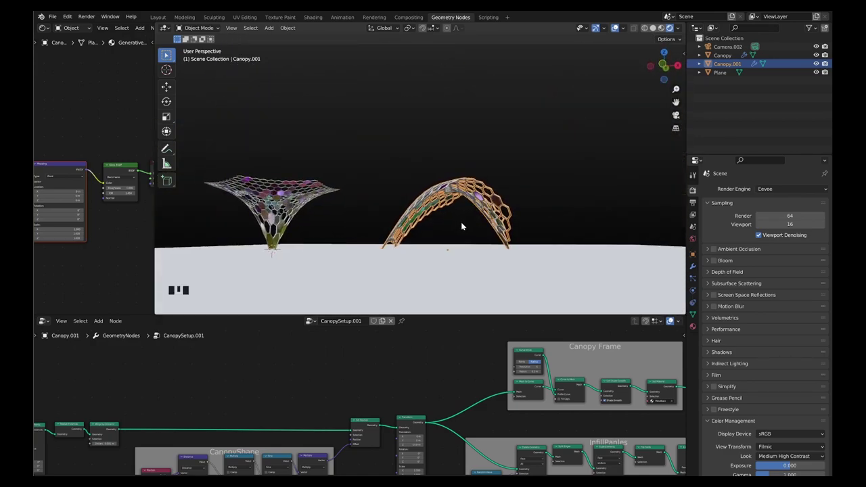
- Select the first Canopy object so its CanopySetup node tree is shown again
scroll(up, 3)
scroll(down, 3)
scroll(down, 3)
scroll(up, 3)
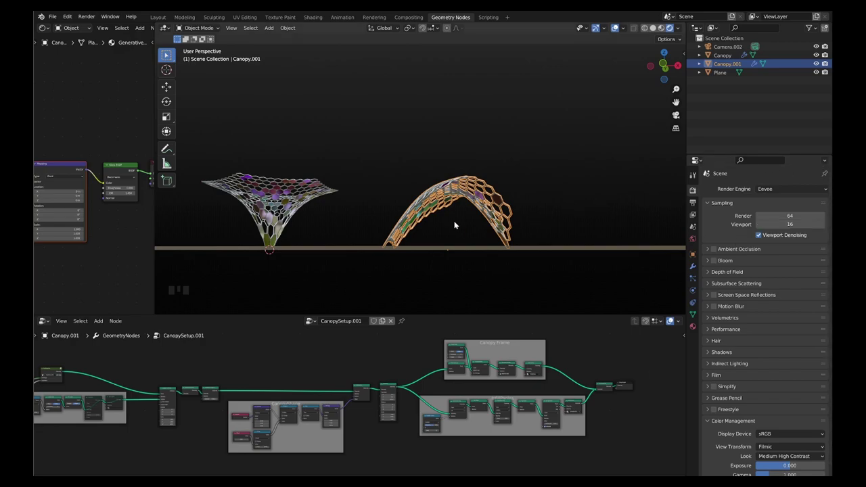
click(284, 199)
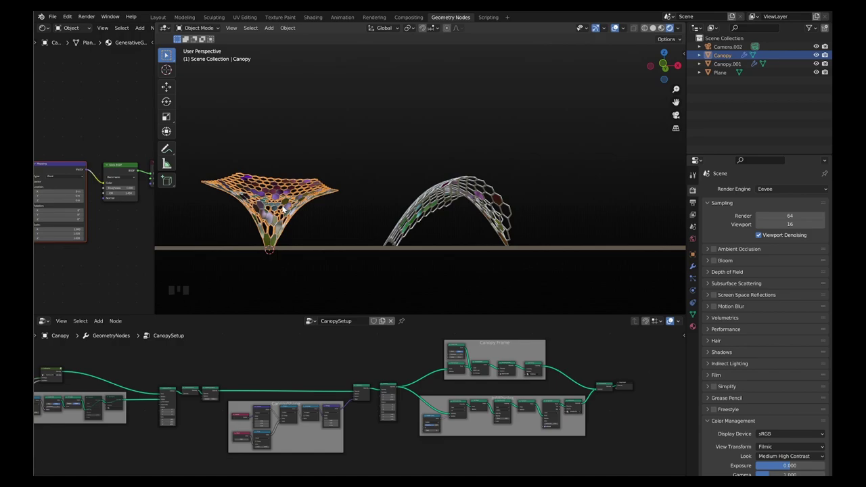
- Duplicate Canopy as Canopy.002 to the right with hexagon radius 2.0, Distance X -9, Divide 45, Arctan2
key(shift+d)
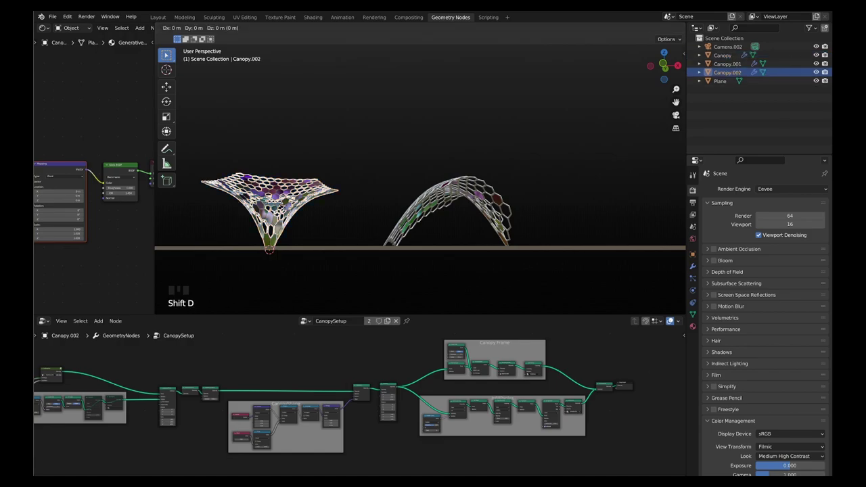
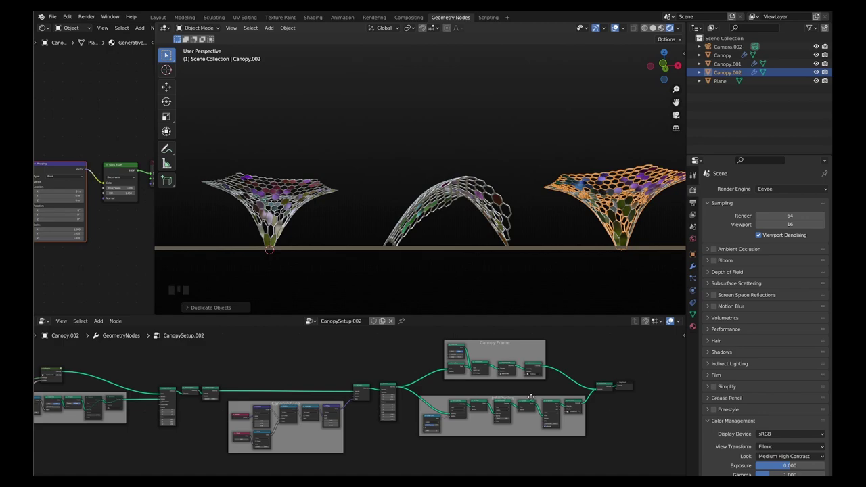
scroll(down, 3)
scroll(up, 3)
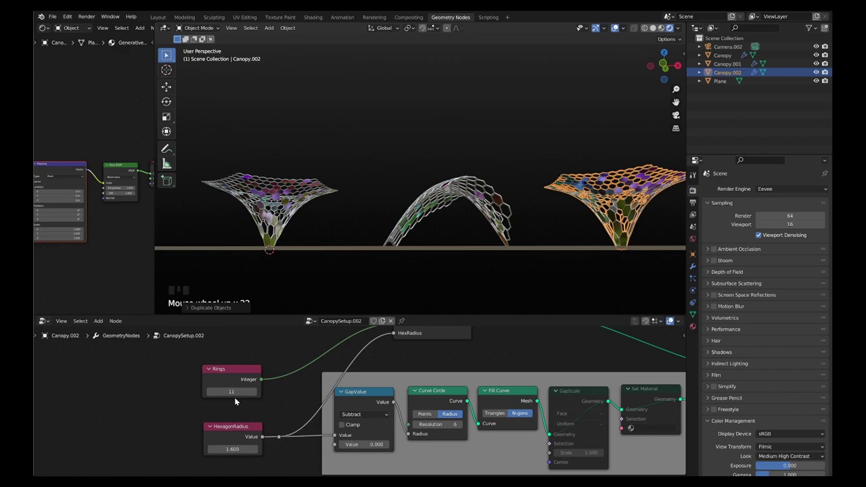
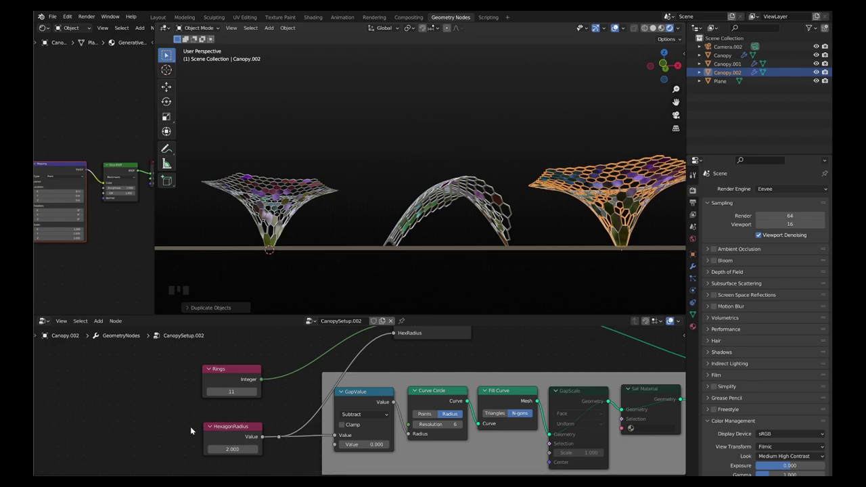
scroll(down, 3)
scroll(up, 3)
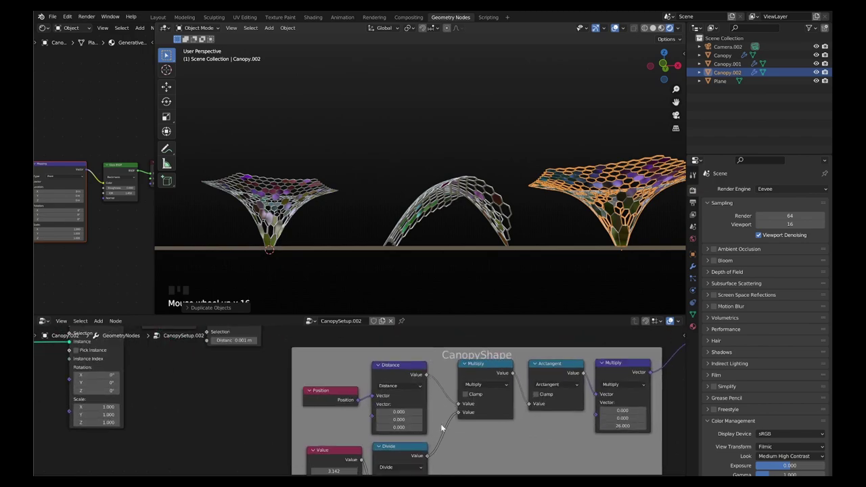
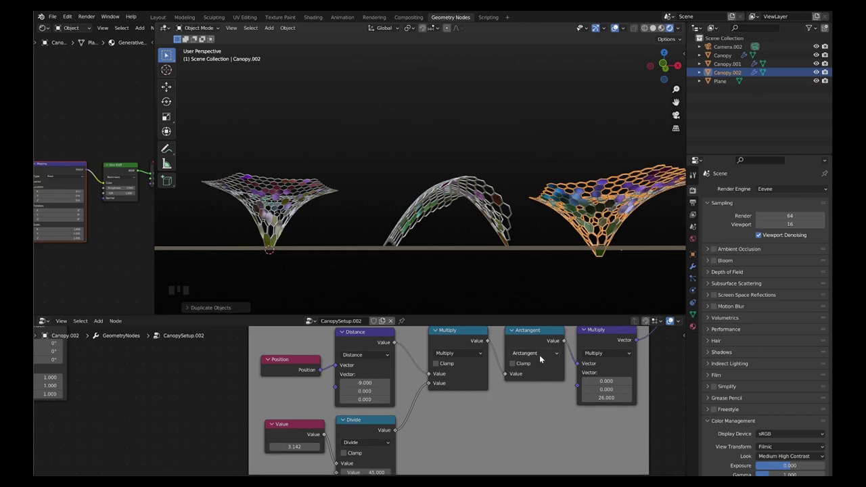
- Give Canopy.002 Arctan2 value 0.5, height factor 25 and translation Z -1.9 m
drag(542, 357, 661, 401)
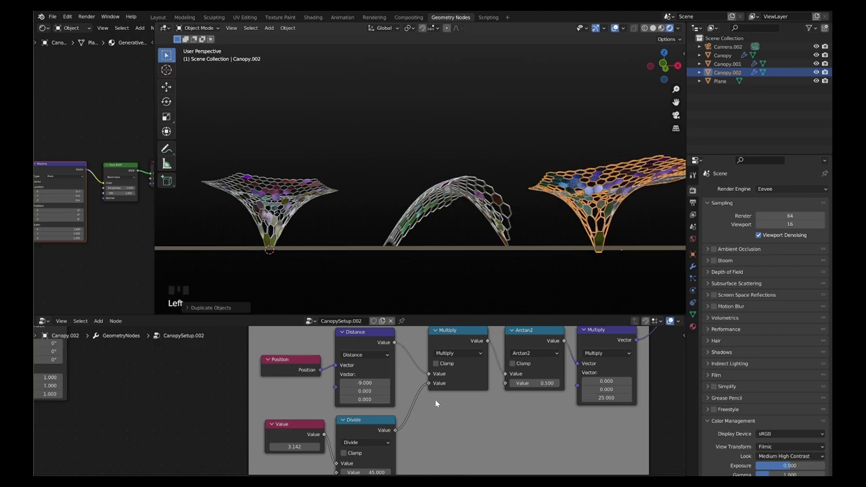
scroll(down, 3)
scroll(up, 3)
scroll(down, 3)
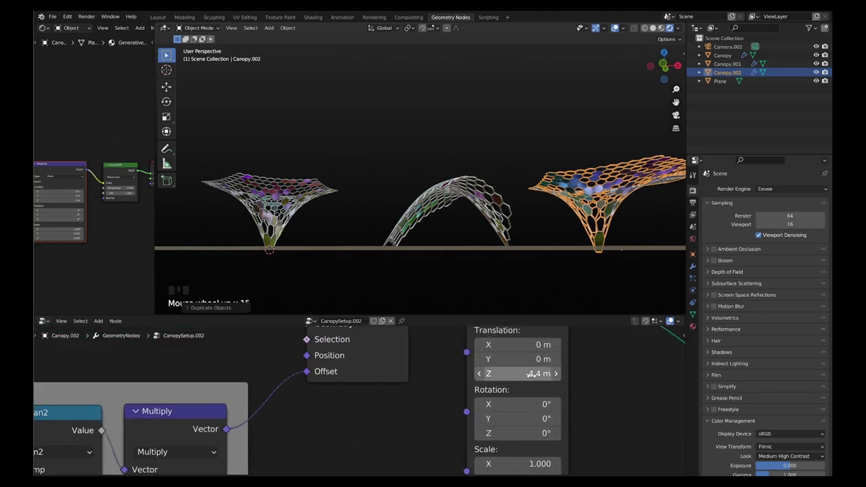
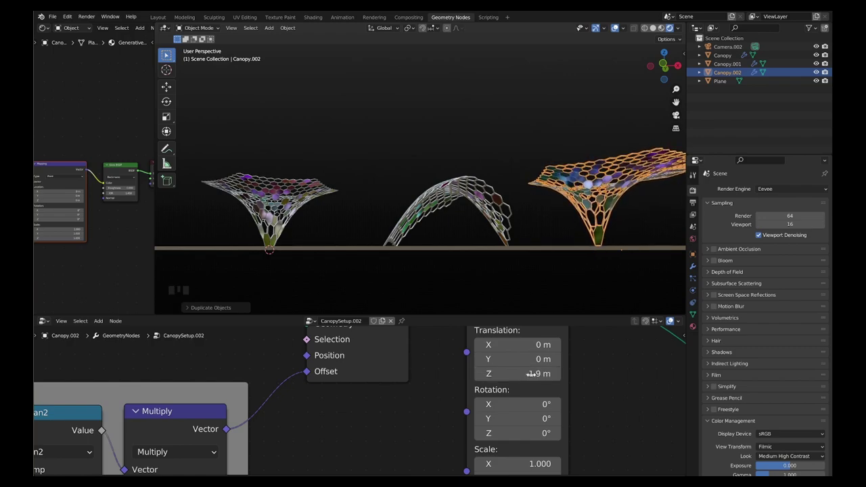
- Frame all three canopies above the ground plane and deselect everything
scroll(down, 3)
scroll(down, 3)
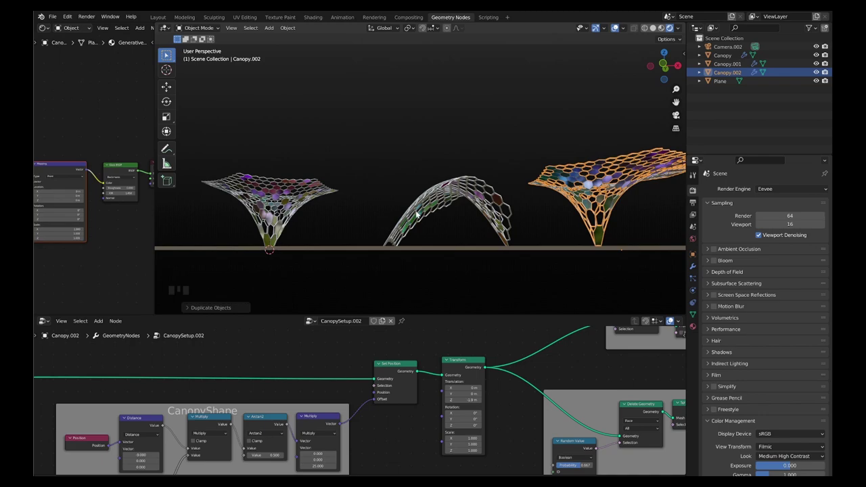
scroll(down, 3)
drag(419, 206, 418, 204)
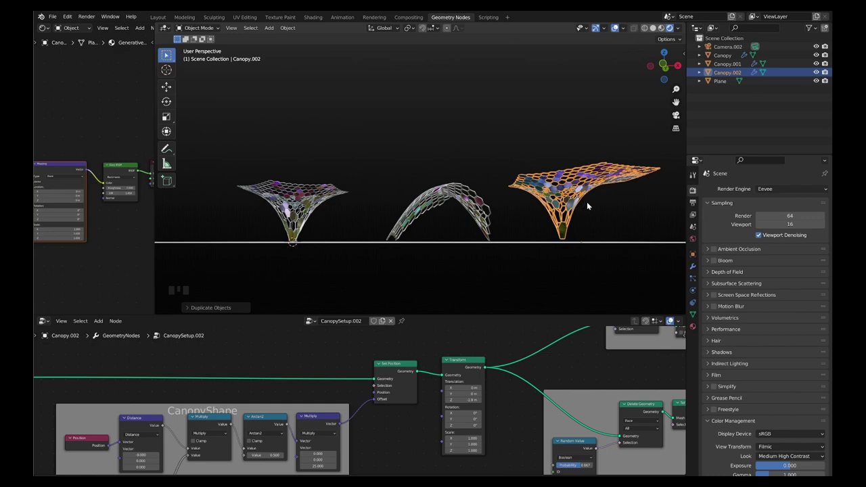
click(572, 150)
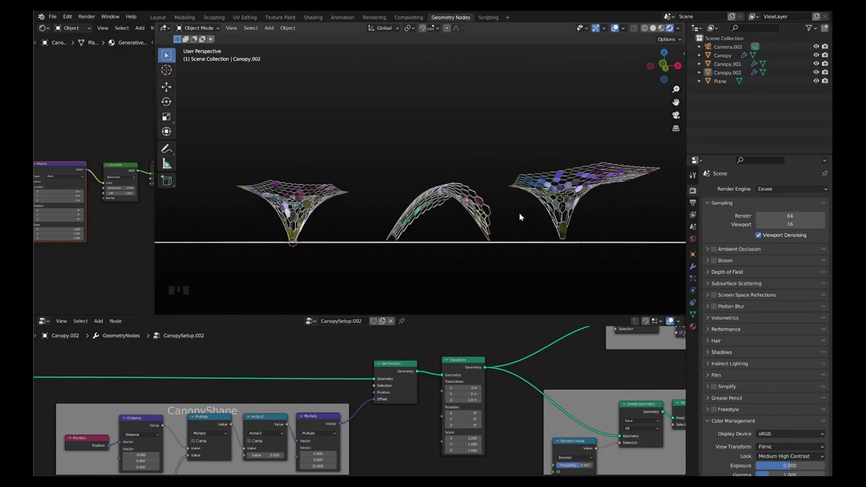
scroll(up, 3)
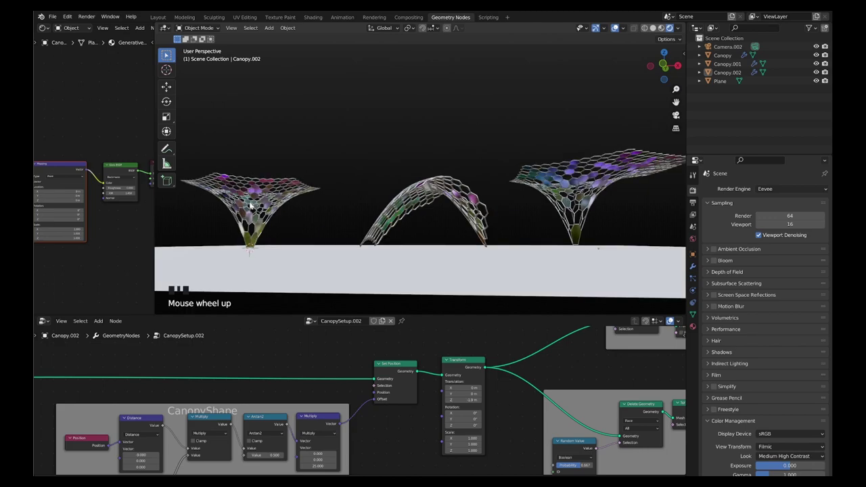